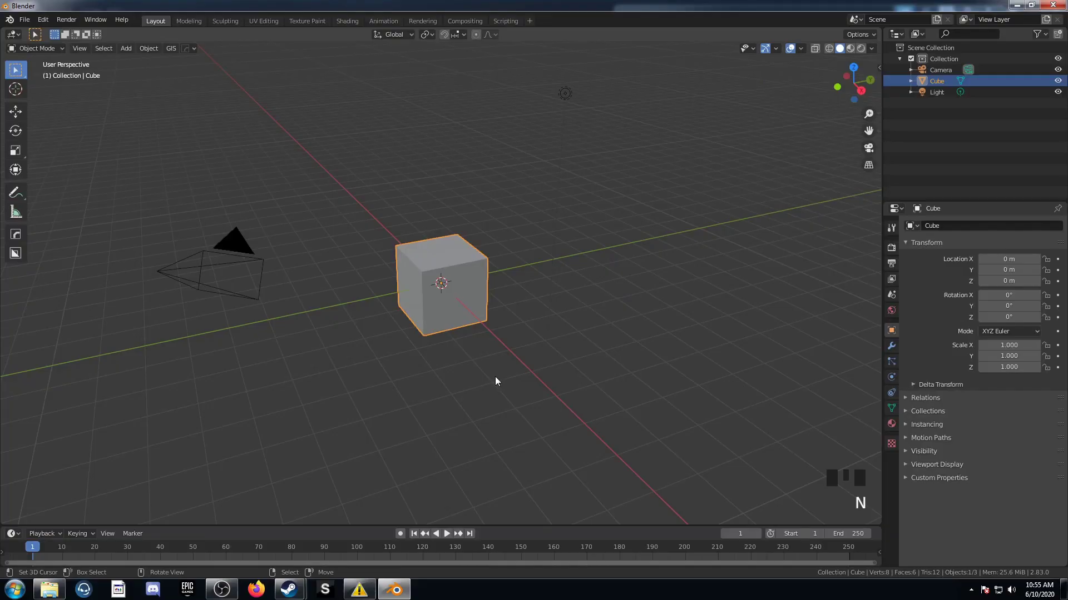
# Step: Delete the cube; add a cylinder scaled to 0.1 in Z, apply its scale and shade it smooth
pyautogui.press('x')
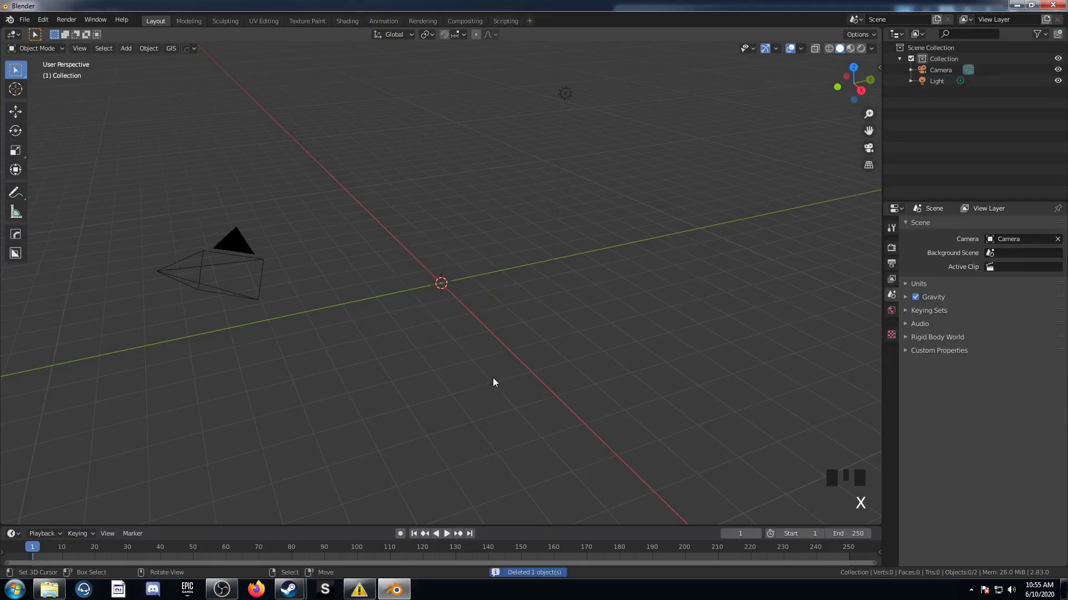
pyautogui.press('shift+a')
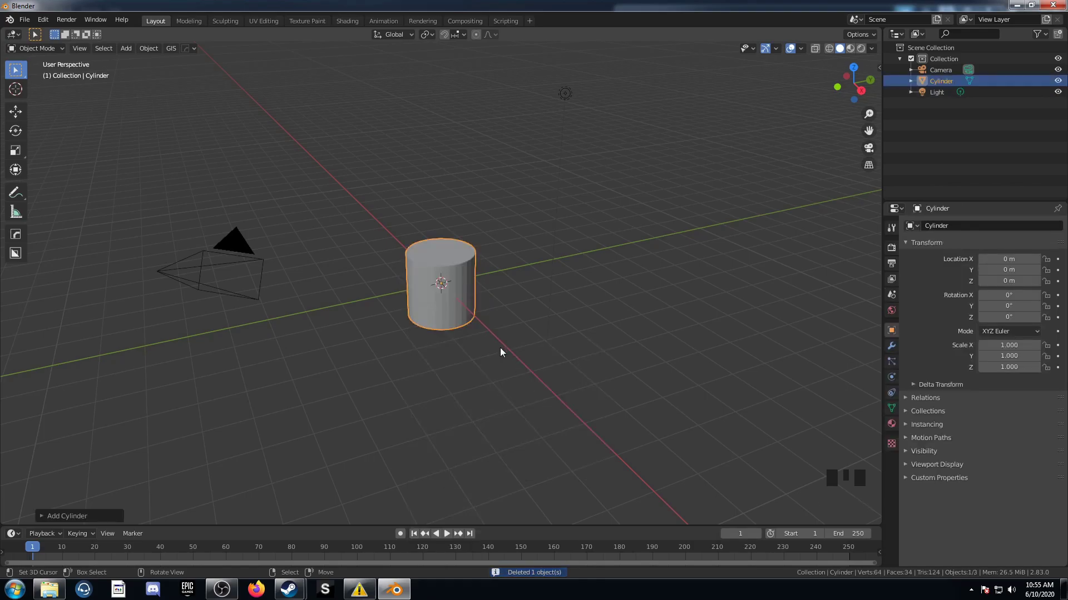
pyautogui.press('s')
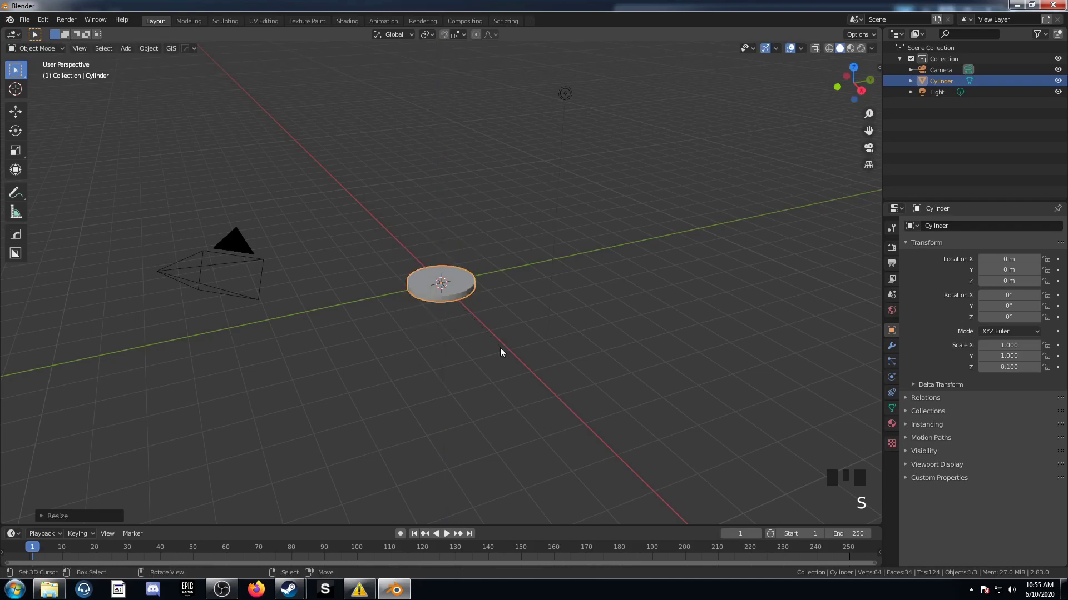
pyautogui.scroll(3)
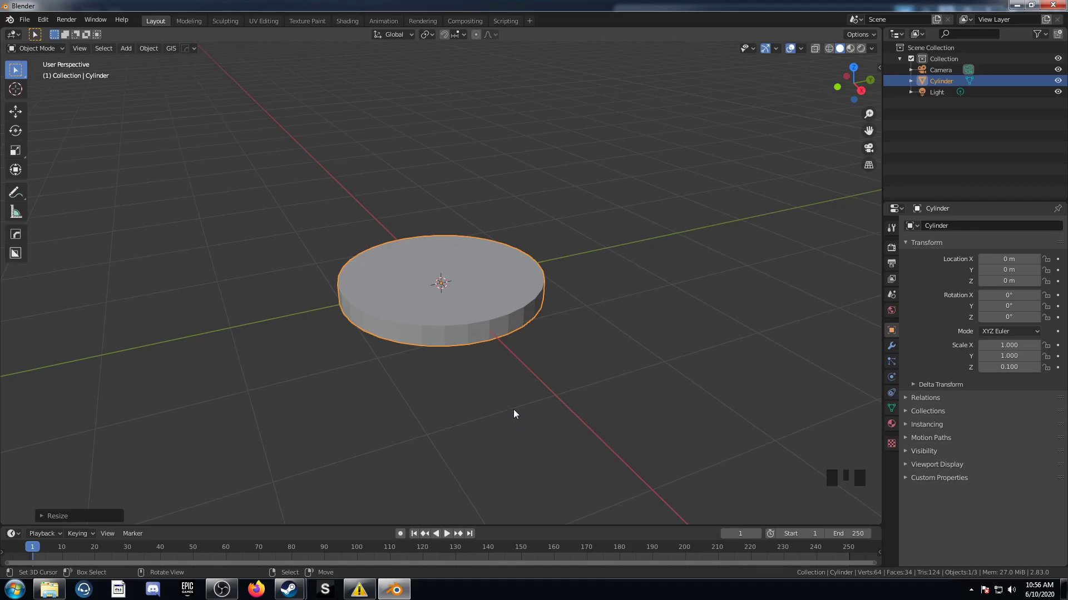
pyautogui.press('ctrl+a')
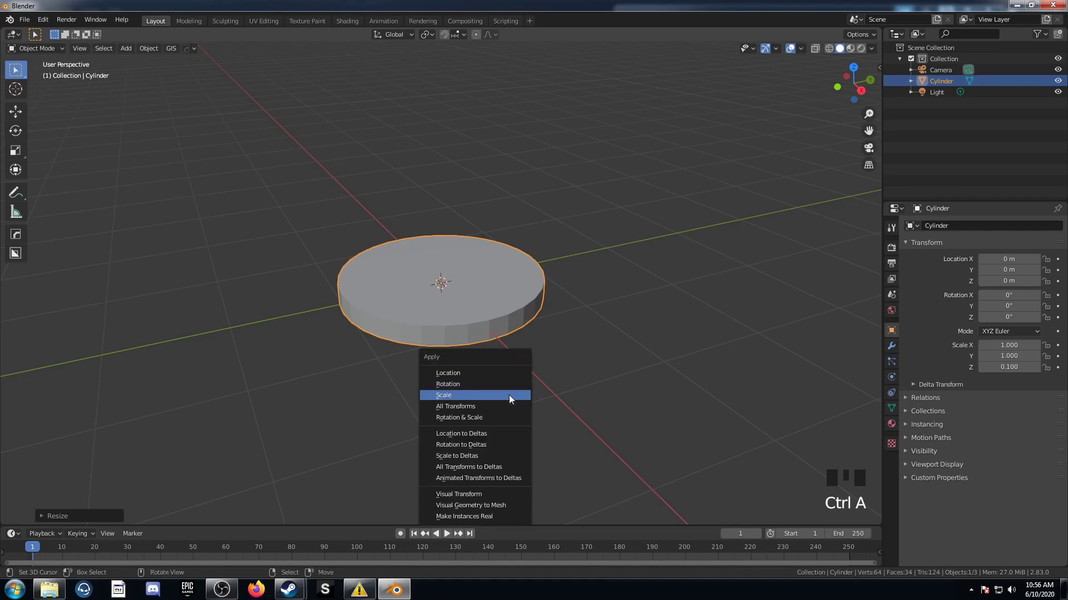
pyautogui.press('w')
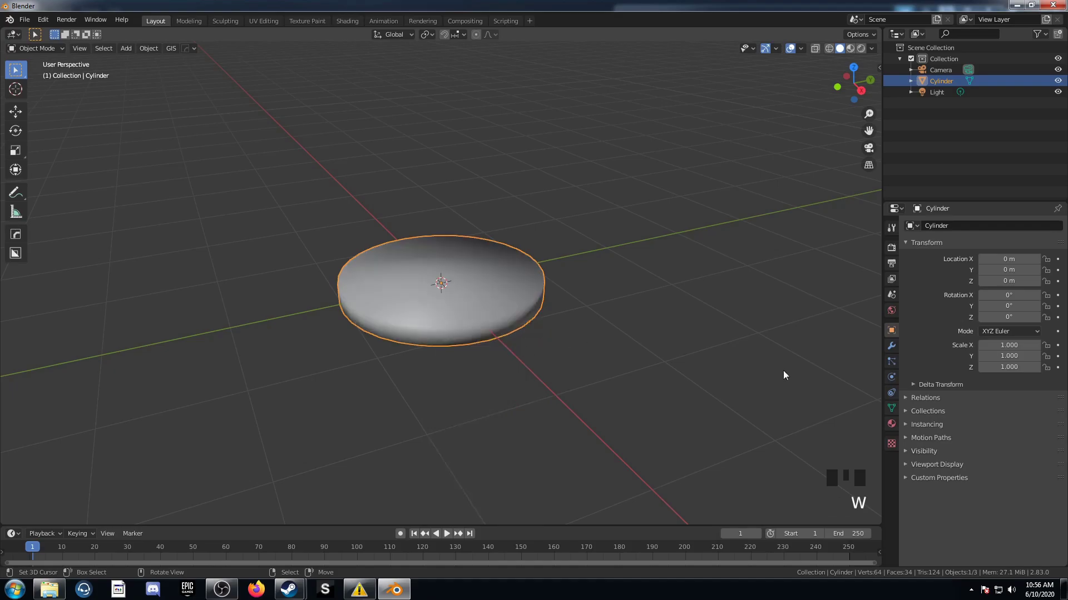
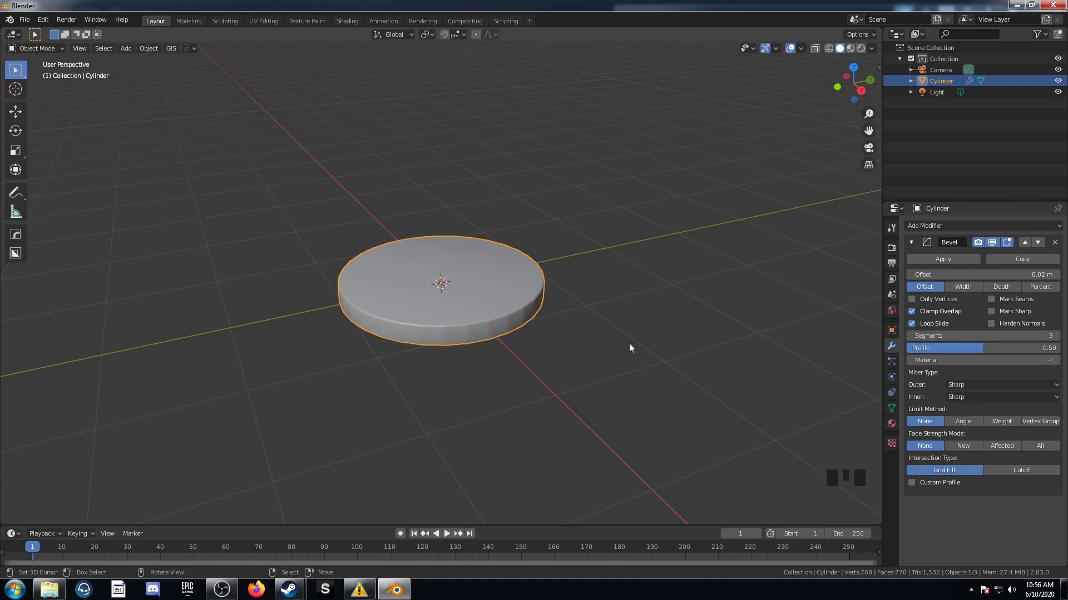
# Step: Limit the 0.02 m, 3-segment bevel to sharp angles and split the viewport into two areas
pyautogui.click(957, 425)
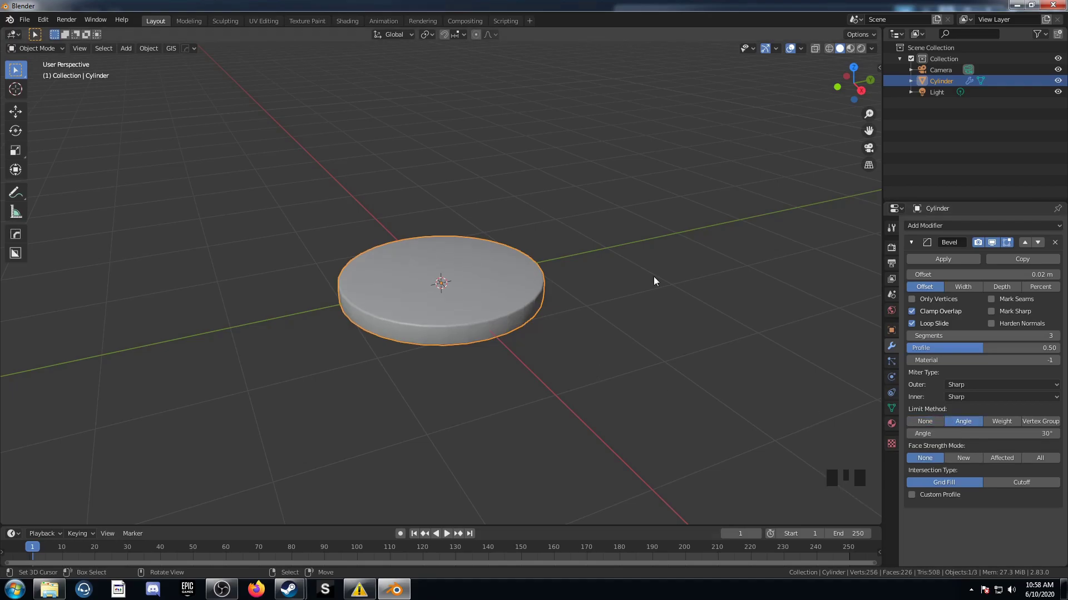
pyautogui.moveTo(948, 227); pyautogui.dragTo(951, 471)
pyautogui.scroll(-3)
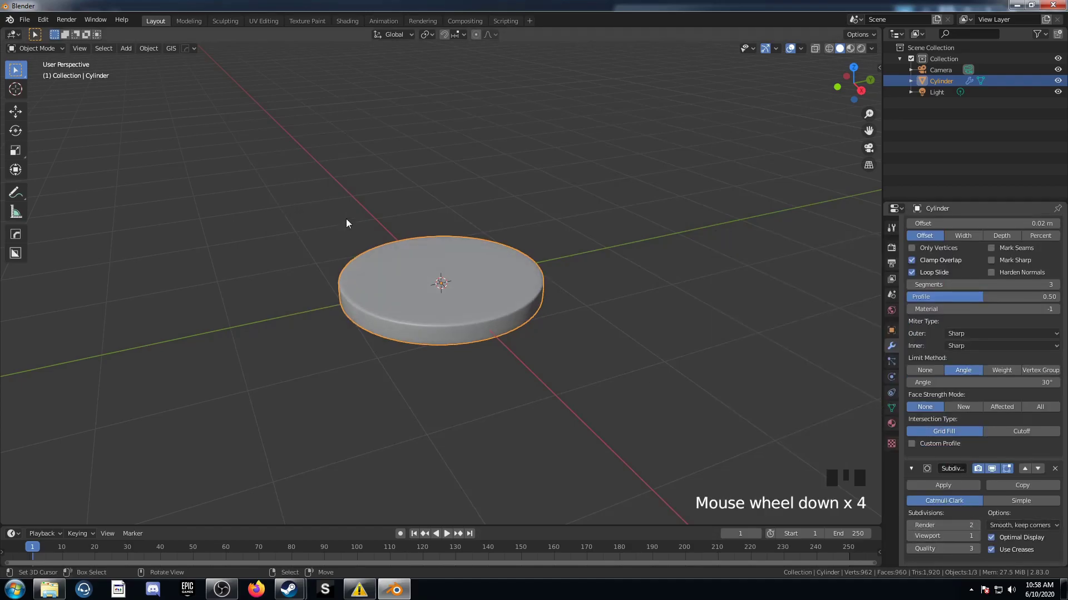
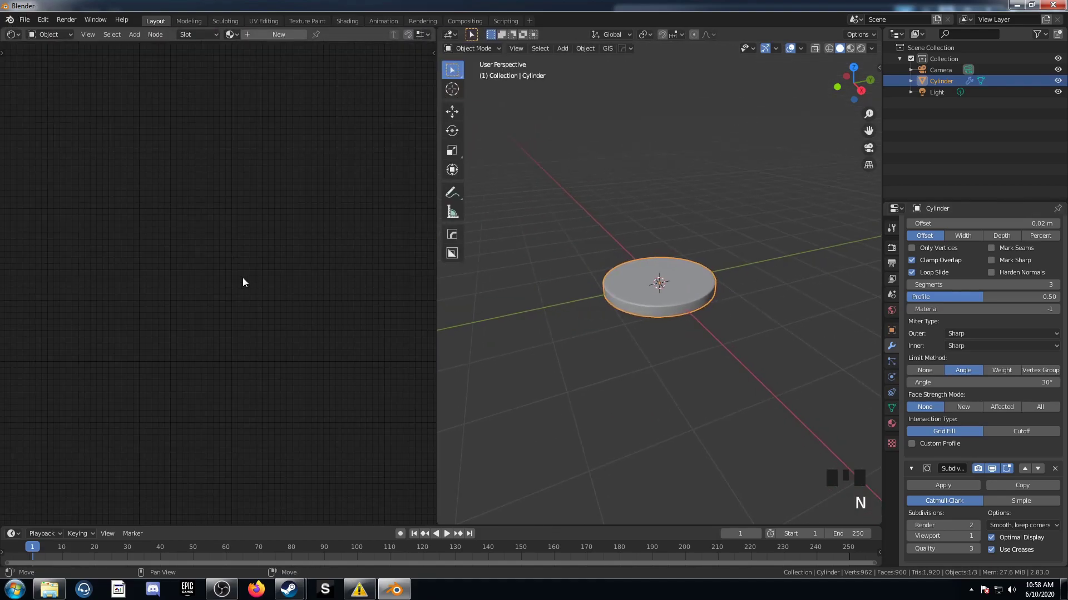
# Step: Make the left area a Shader Editor with a new material named Stump, disc viewed from top
pyautogui.moveTo(277, 40); pyautogui.dragTo(357, 80)
pyautogui.press('KP_7')
pyautogui.scroll(3)
pyautogui.press('z')
pyautogui.moveTo(34, 337); pyautogui.dragTo(97, 289)
# Step: Add a Texture Coordinate node beside the Principled BSDF
pyautogui.press('shift+a')
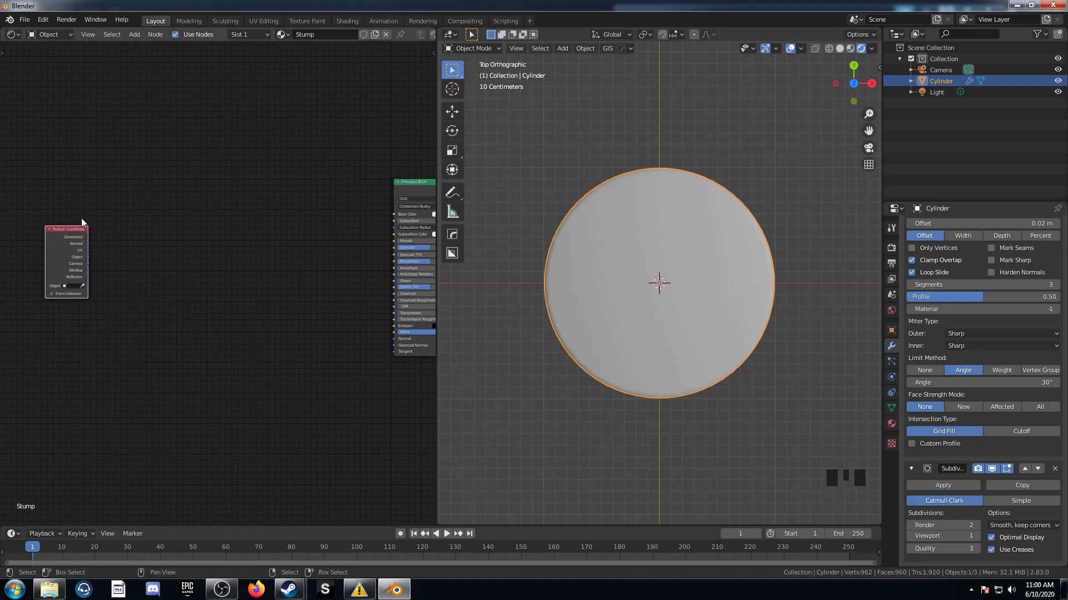
pyautogui.middleClick(98, 233)
pyautogui.click(80, 206)
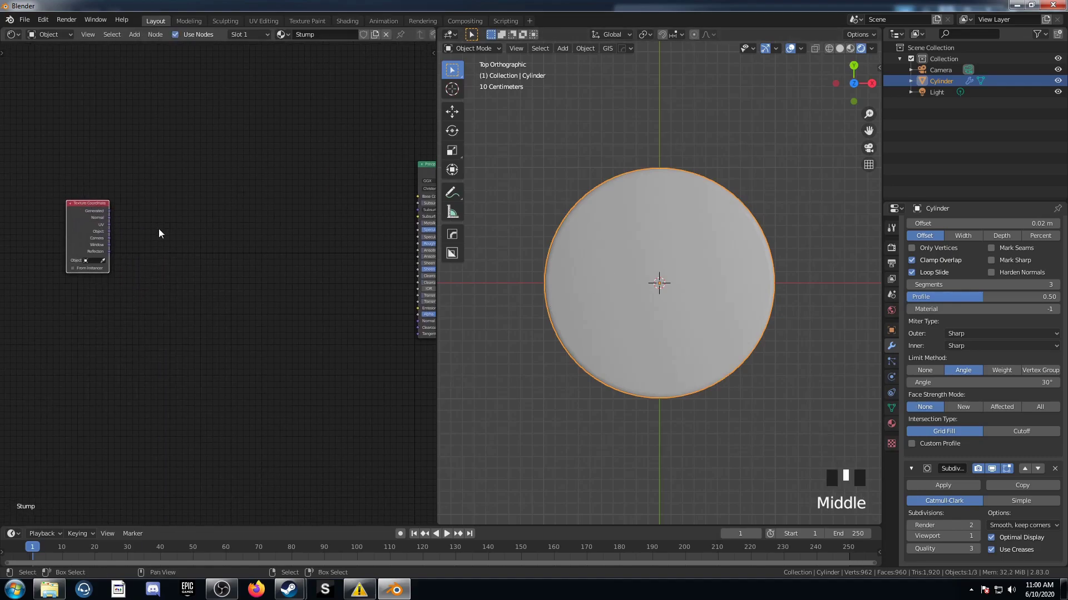
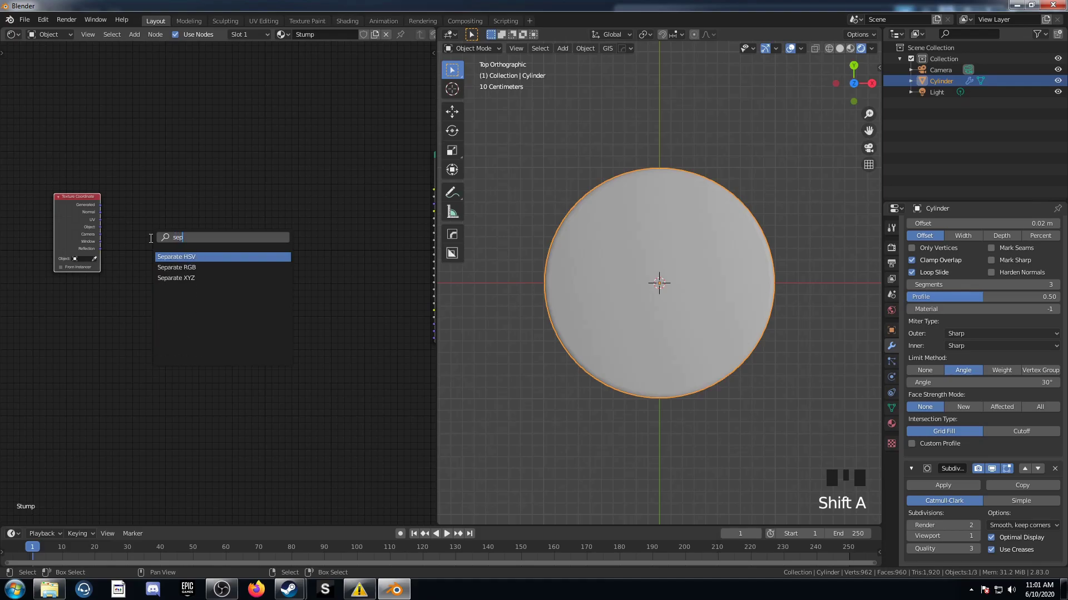
# Step: Add a Separate XYZ node fed by the object coordinates
pyautogui.press('Down')
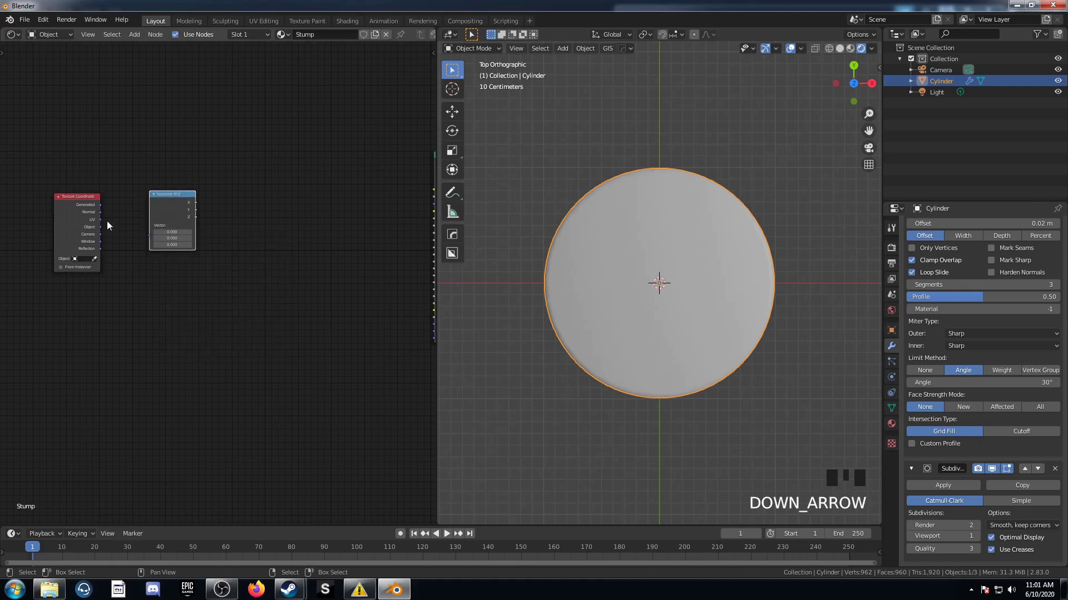
pyautogui.click(108, 231)
pyautogui.click(177, 203)
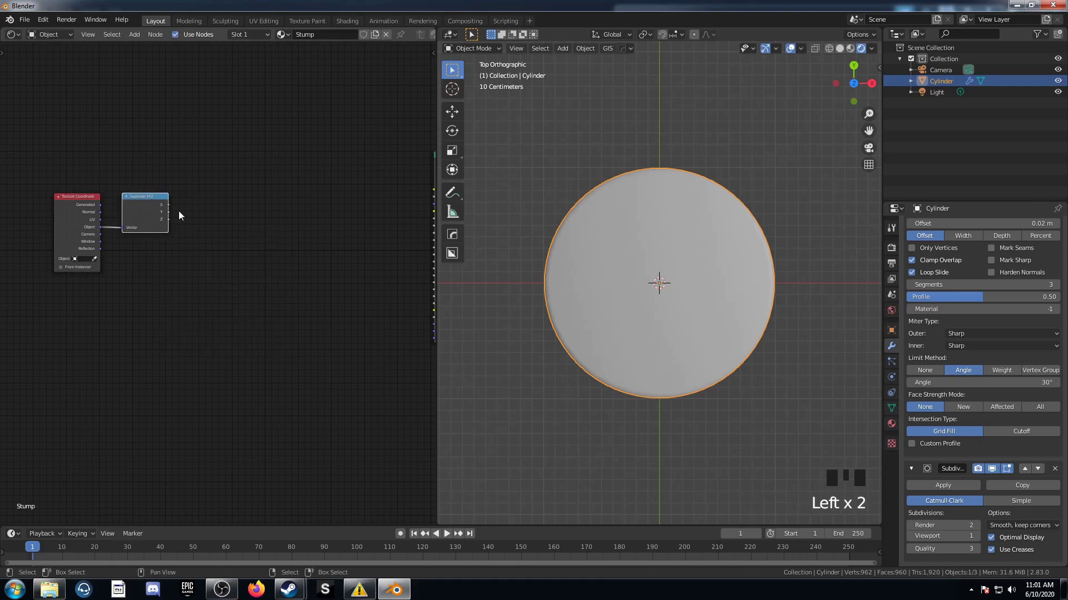
# Step: Square X and Y with two Math Power nodes of exponent 2
pyautogui.press('shift+a')
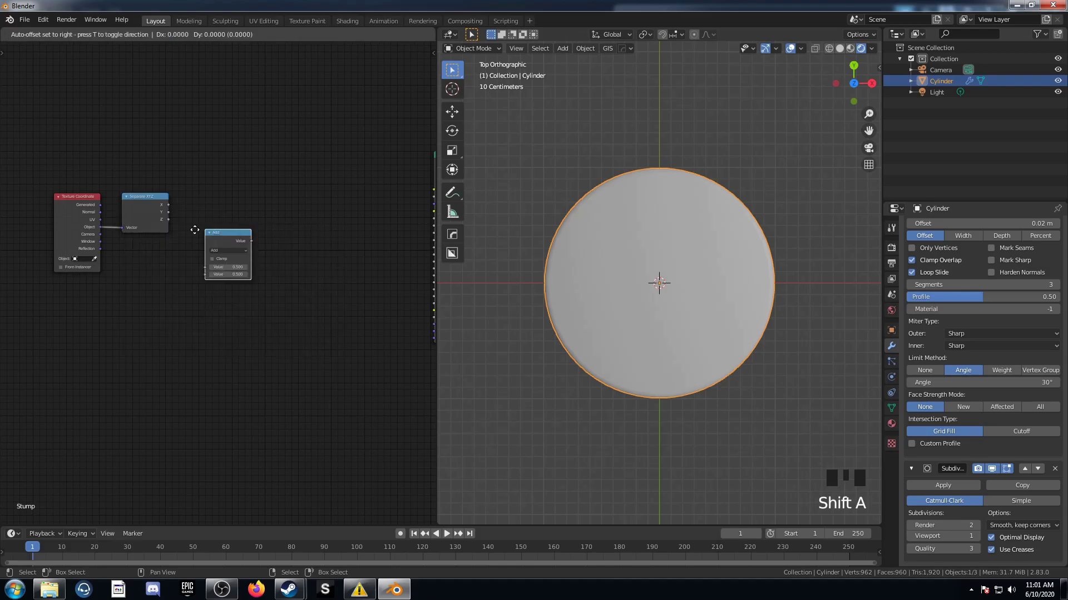
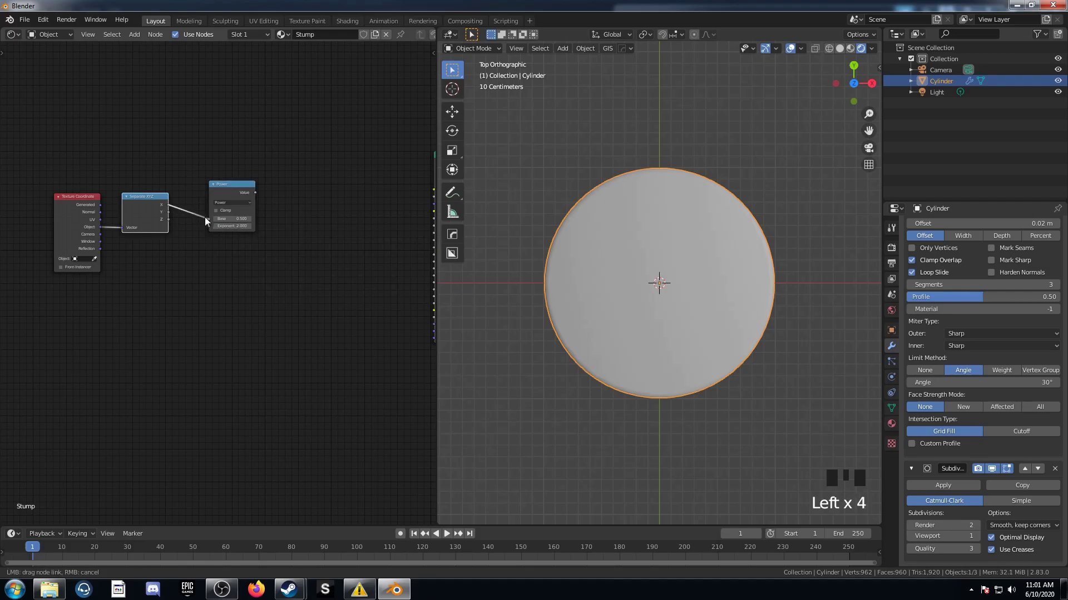
pyautogui.click(231, 184)
pyautogui.press('shift+d')
pyautogui.click(173, 217)
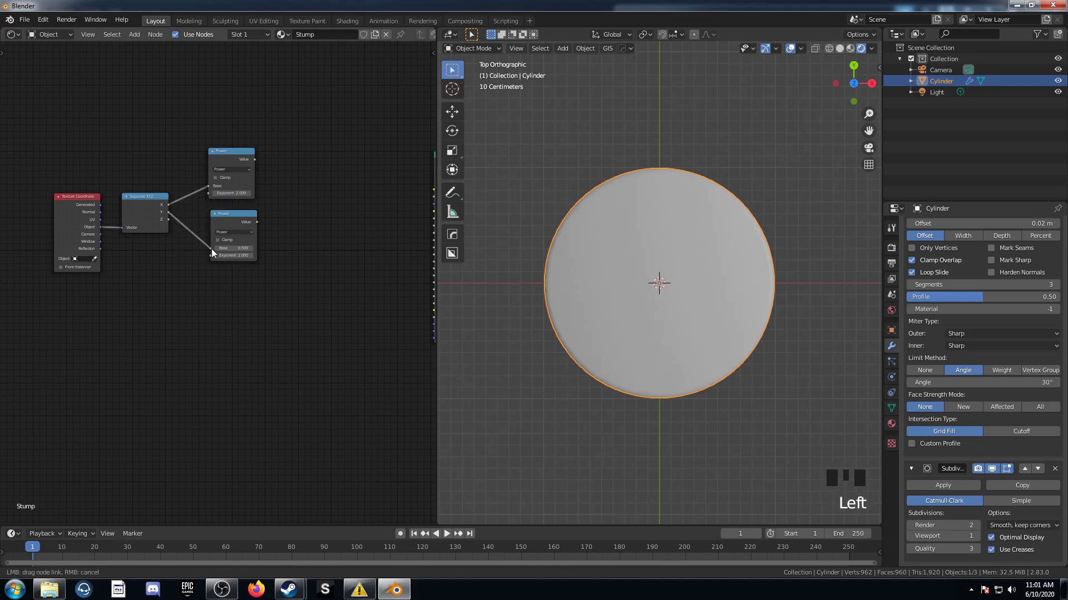
# Step: Sum the squares, take the square root and feed the radial distance into Base Color
pyautogui.middleClick(285, 260)
pyautogui.click(198, 172)
pyautogui.press('shift+d')
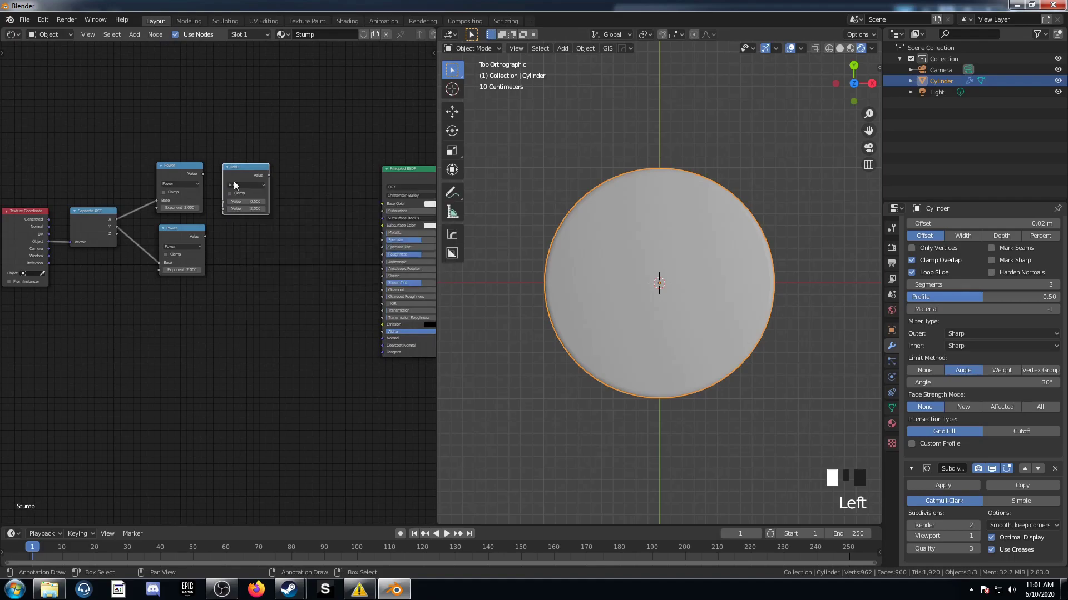
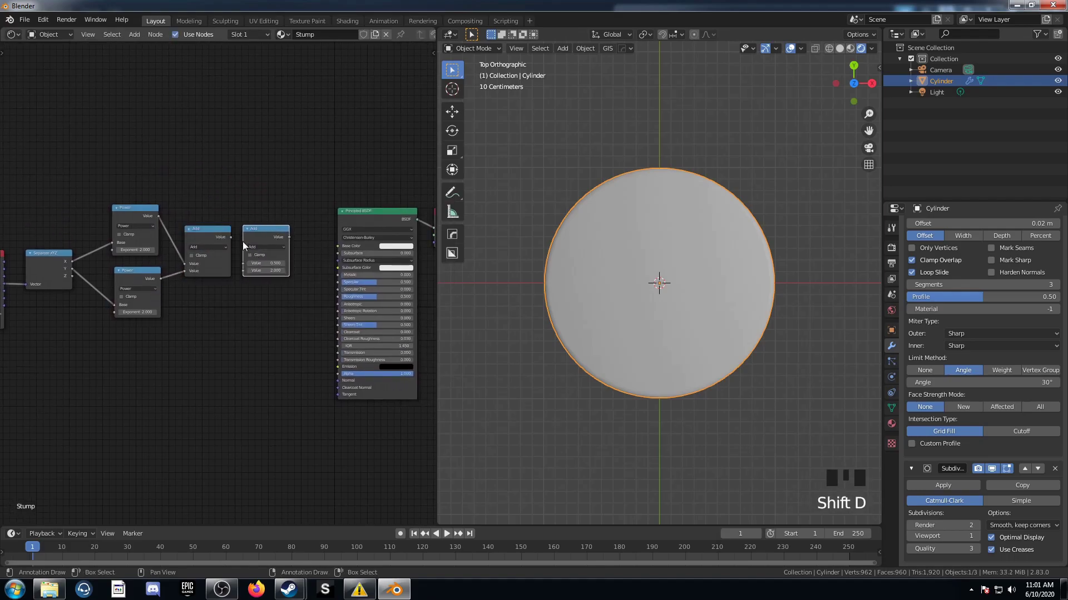
pyautogui.moveTo(263, 251); pyautogui.dragTo(249, 254)
pyautogui.click(269, 223)
pyautogui.scroll(3)
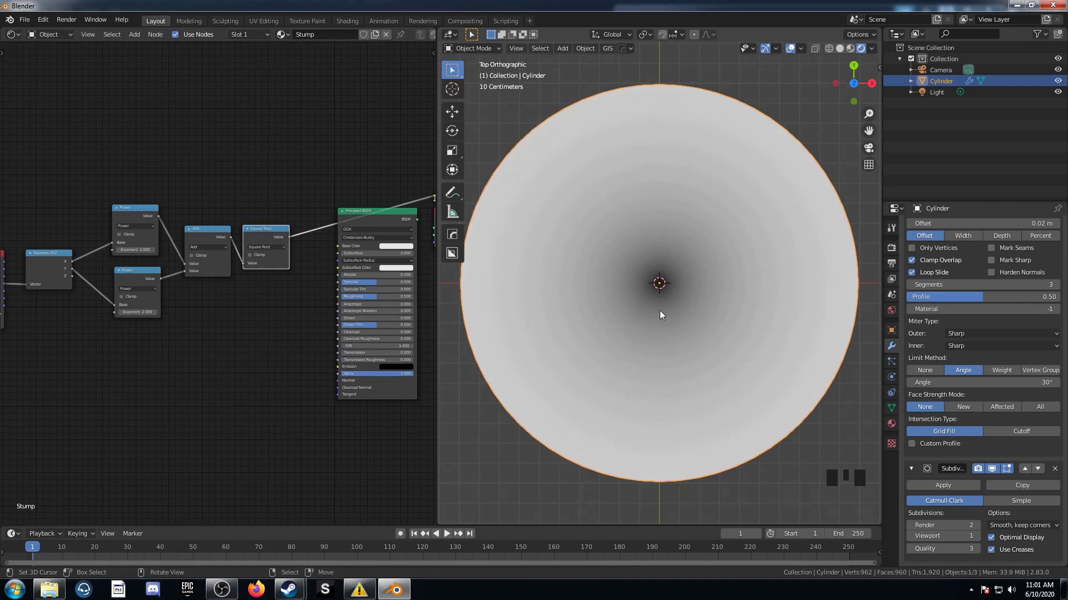
pyautogui.scroll(-3)
# Step: Insert a Noise Texture after the Square Root so the distance produces concentric rings
pyautogui.click(63, 201)
pyautogui.press('g')
pyautogui.middleClick(113, 339)
pyautogui.press('shift+a')
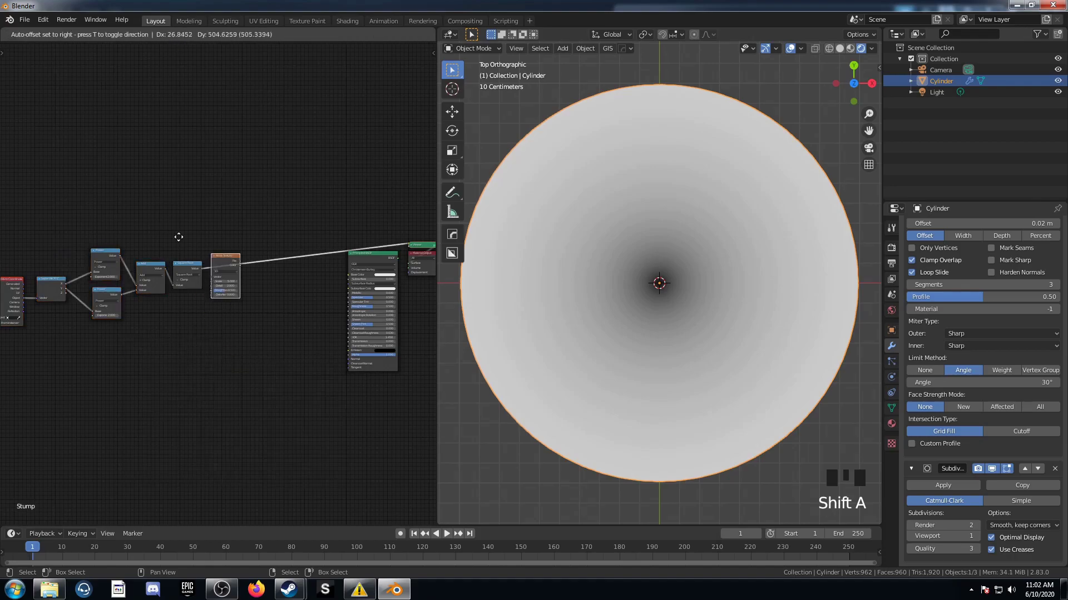
pyautogui.scroll(3)
# Step: Warp the coordinates before Separate XYZ by mixing in a second Noise Texture through MixRGB
pyautogui.moveTo(281, 307); pyautogui.dragTo(282, 346)
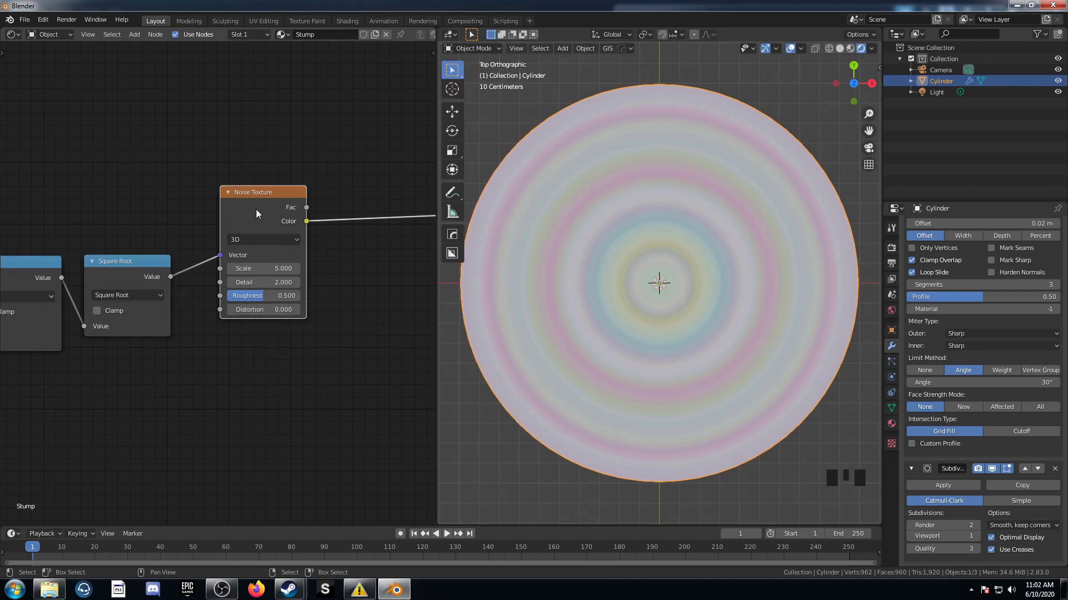
pyautogui.click(264, 194)
pyautogui.moveTo(186, 338); pyautogui.dragTo(212, 333)
pyautogui.scroll(-3)
pyautogui.moveTo(173, 330); pyautogui.dragTo(242, 333)
pyautogui.scroll(-3)
pyautogui.moveTo(144, 356); pyautogui.dragTo(239, 316)
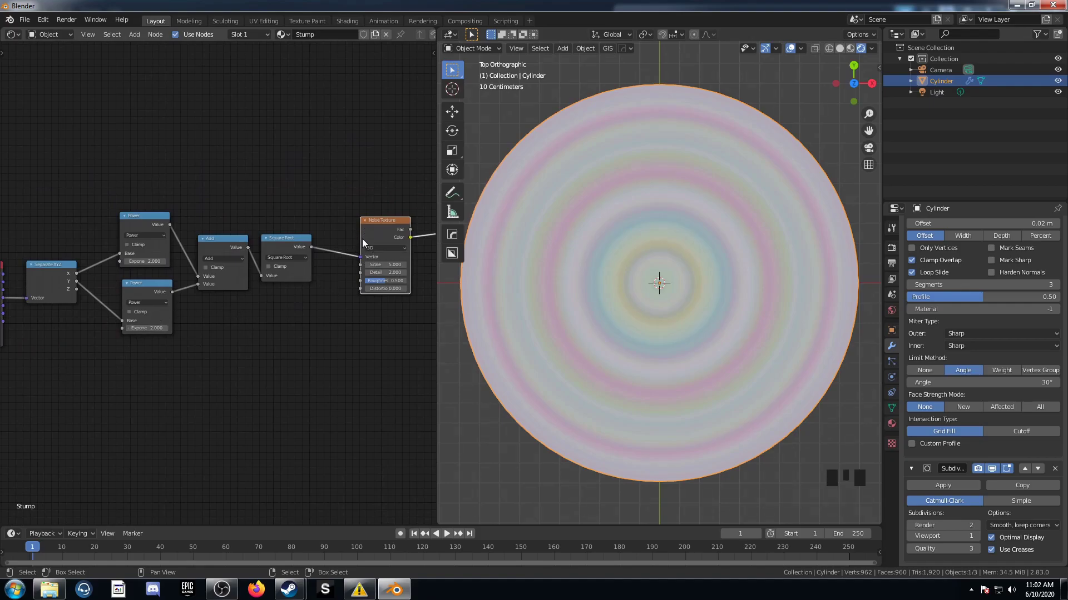
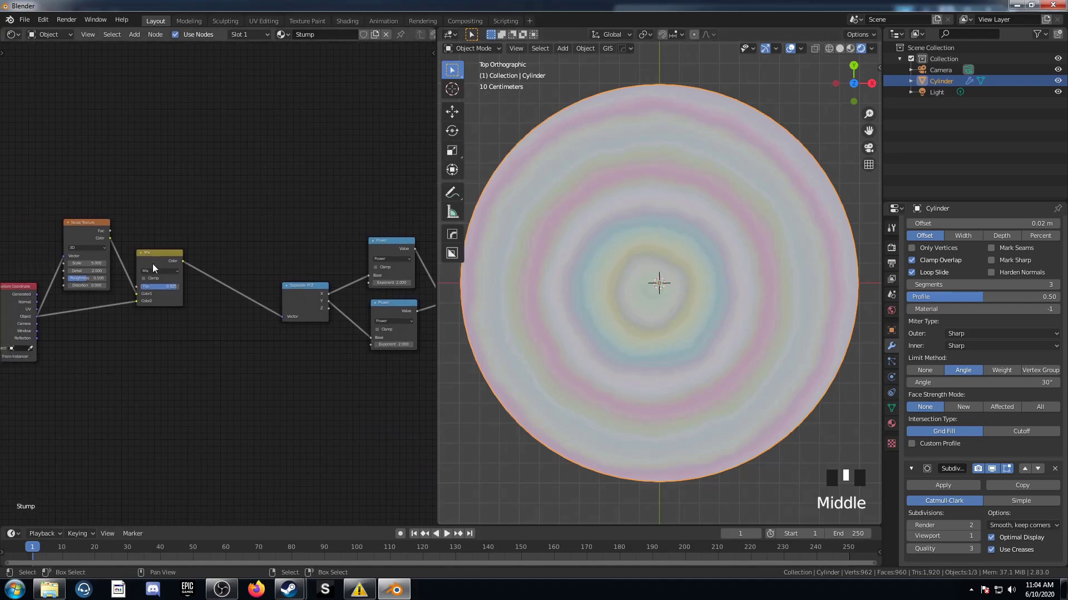
# Step: Preview the Noise Texture output as wavy rings and shift the node view to make room
pyautogui.click(155, 263)
pyautogui.press('shift+d')
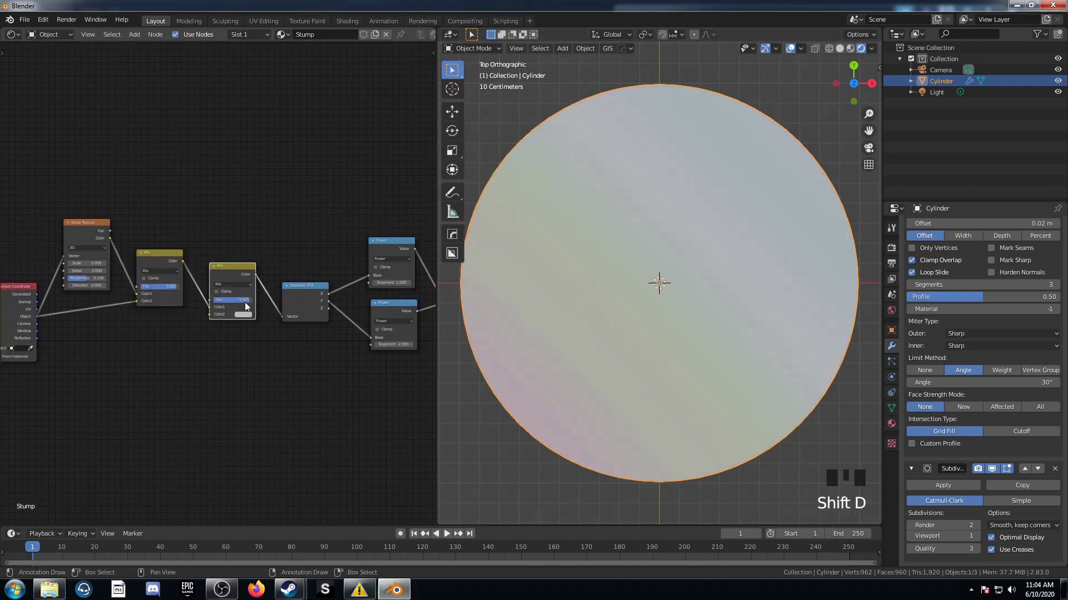
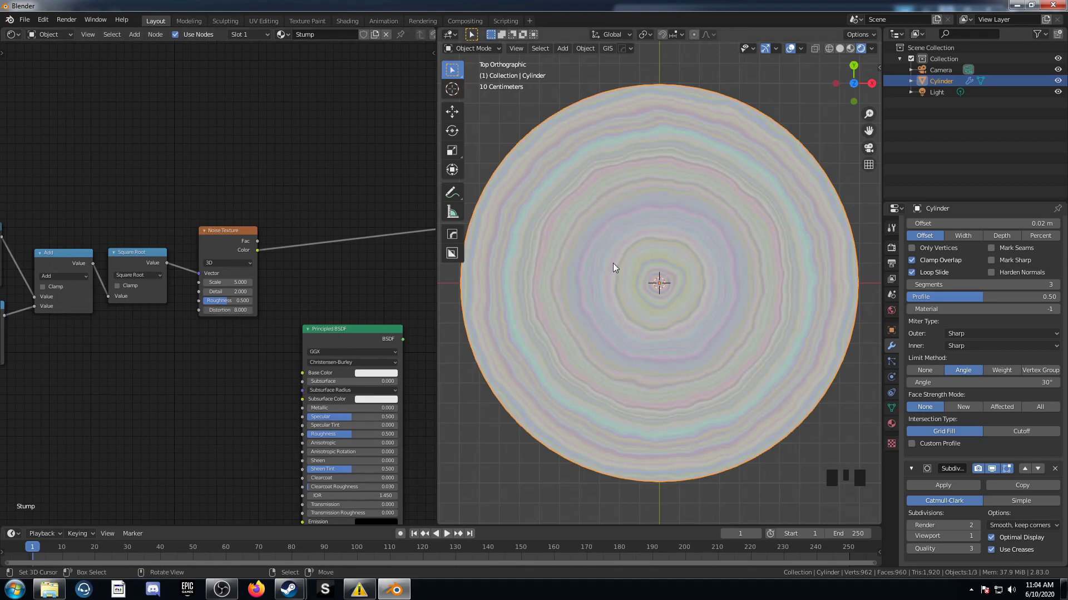
pyautogui.middleClick(246, 343)
pyautogui.scroll(3)
pyautogui.moveTo(304, 329); pyautogui.dragTo(286, 322)
# Step: Add a ColorRamp after the Noise Texture with black stop 0.39 and white stop 0.72
pyautogui.press('shift+a')
pyautogui.press('r')
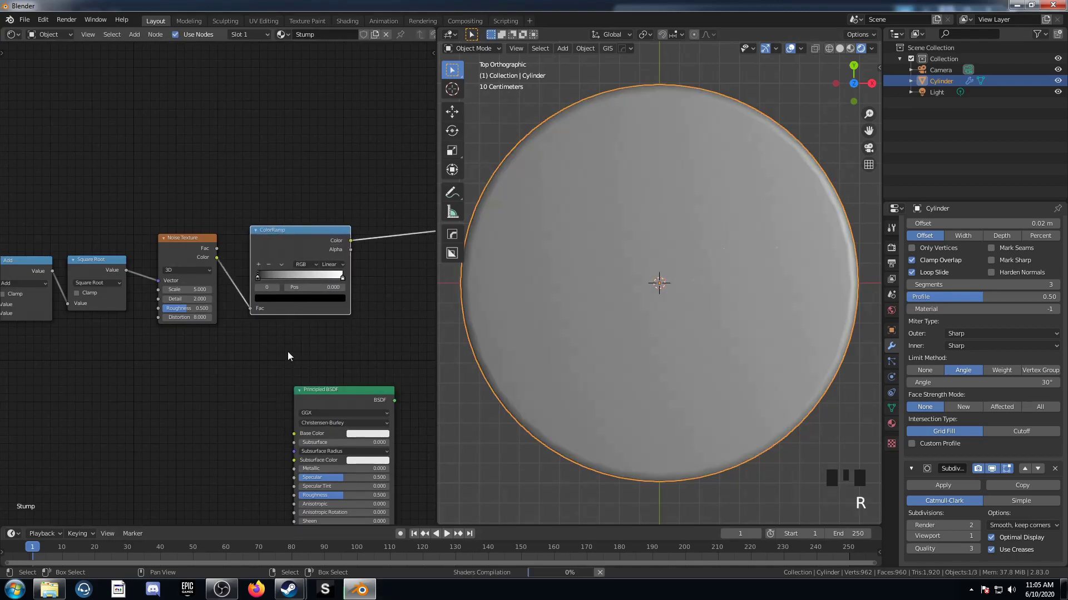
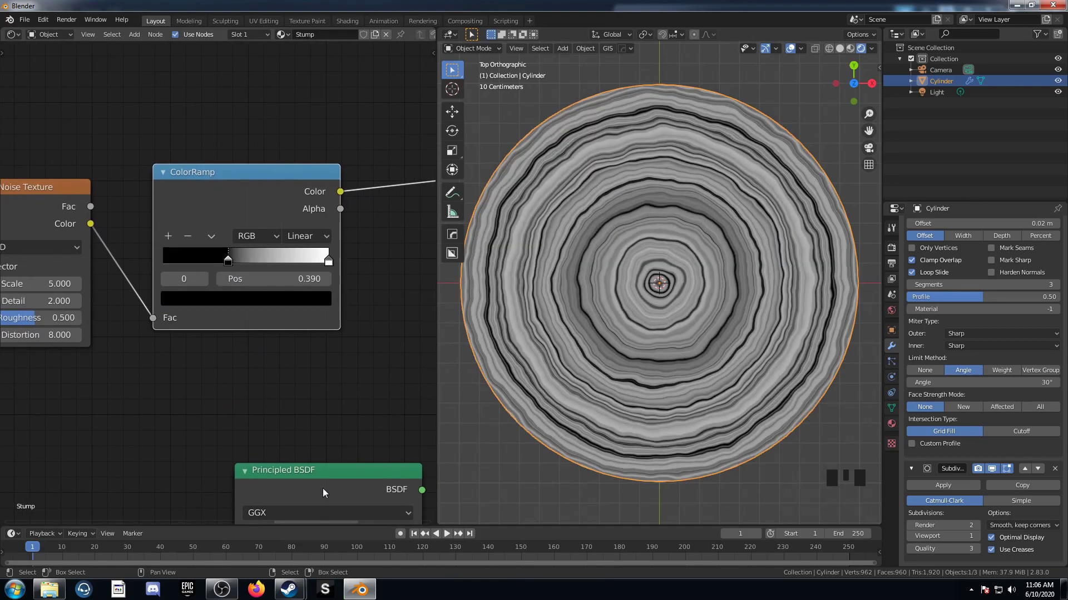
pyautogui.moveTo(332, 268); pyautogui.dragTo(417, 333)
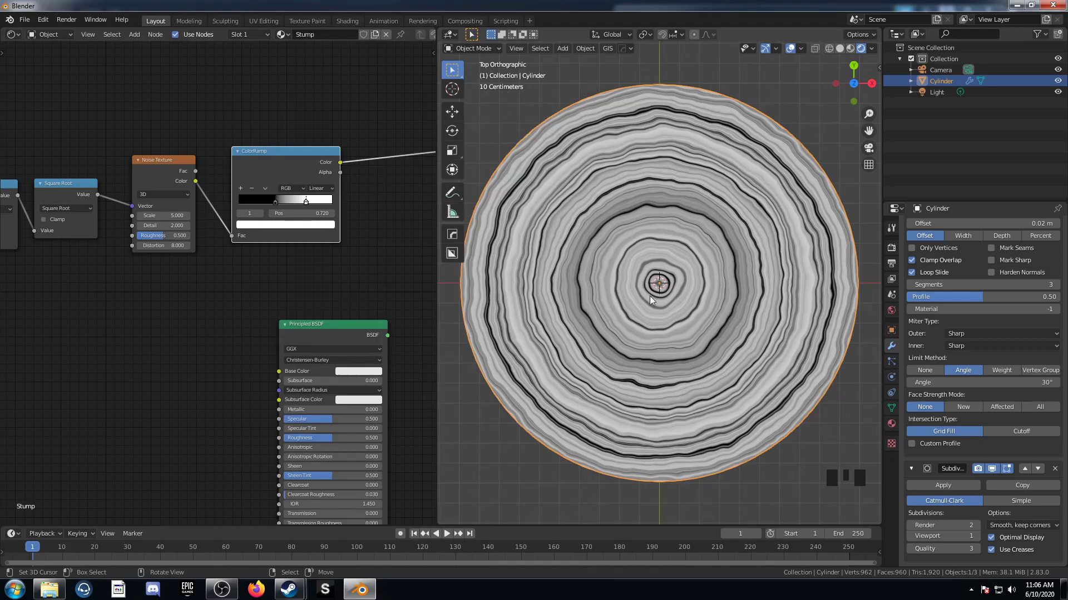
pyautogui.click(505, 338)
pyautogui.middleClick(147, 312)
# Step: Add a Voronoi Texture and a duplicate below it set to F2
pyautogui.press('shift+a')
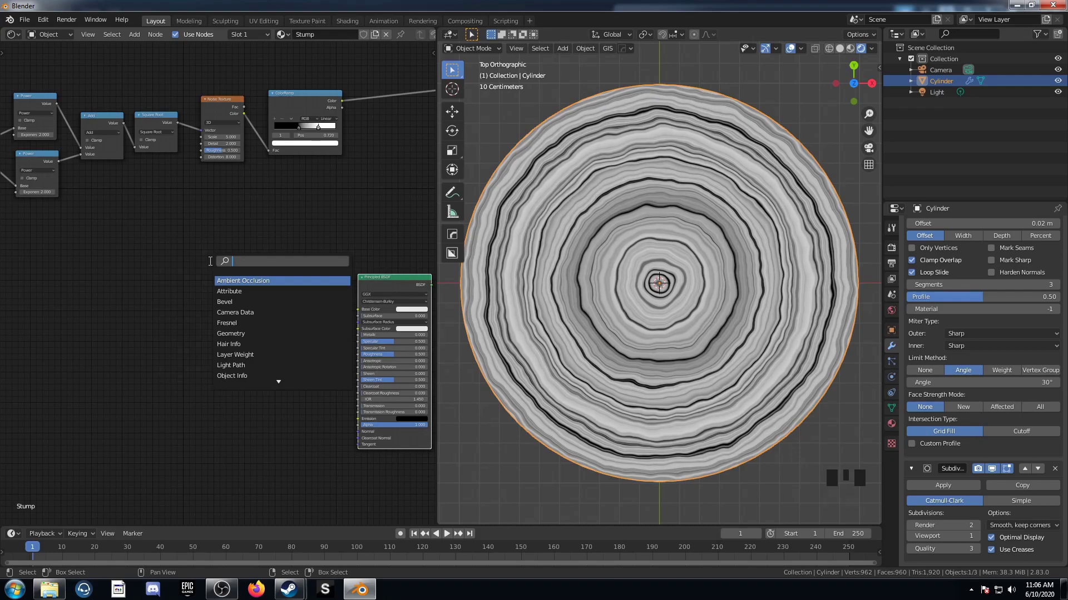
pyautogui.press('BackSpace')
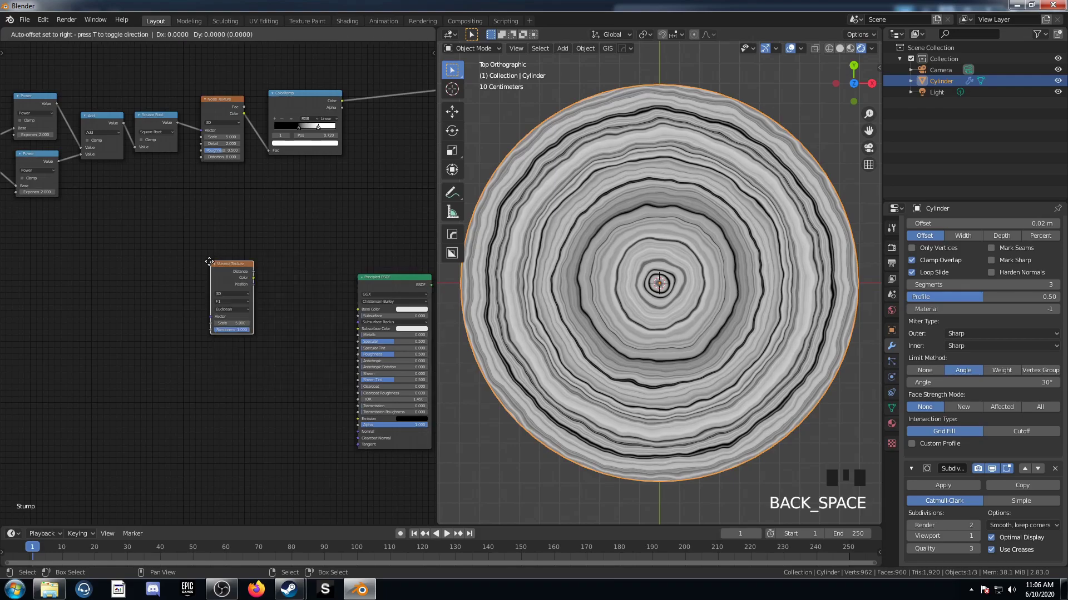
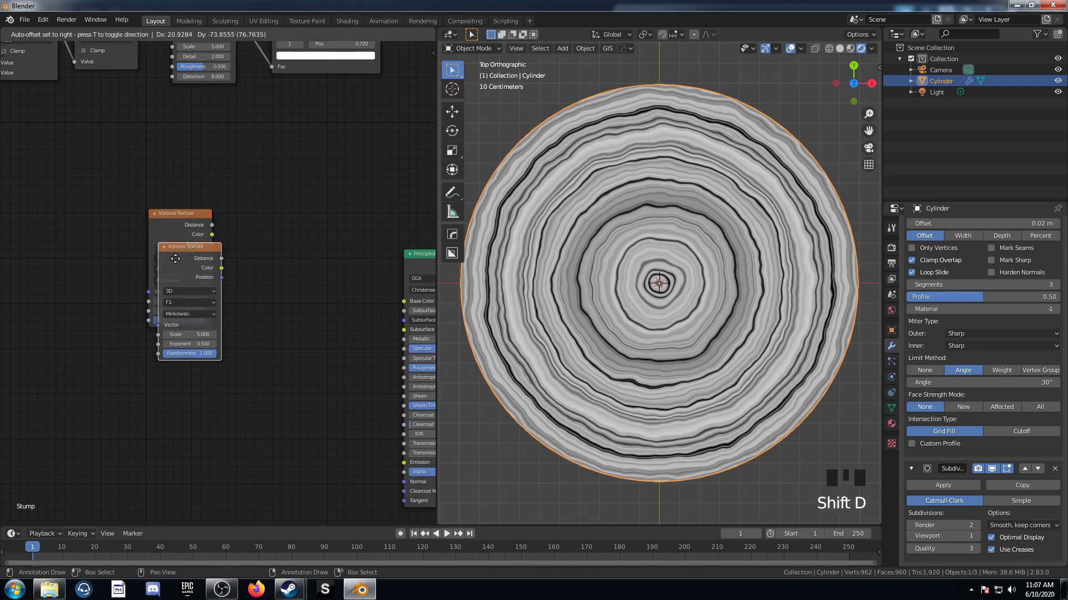
pyautogui.moveTo(178, 397); pyautogui.dragTo(256, 376)
pyautogui.moveTo(256, 376); pyautogui.dragTo(306, 295)
# Step: Add a MixRGB set to Subtract taking both Voronoi Distance outputs
pyautogui.press('shift+a')
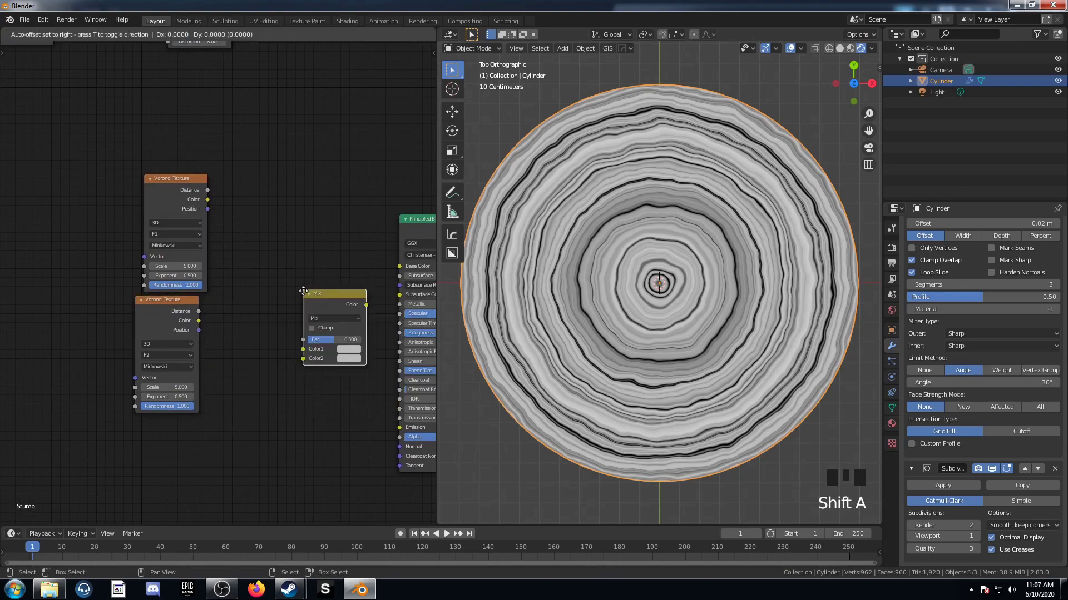
pyautogui.moveTo(298, 283); pyautogui.dragTo(212, 206)
pyautogui.click(212, 192)
pyautogui.click(213, 194)
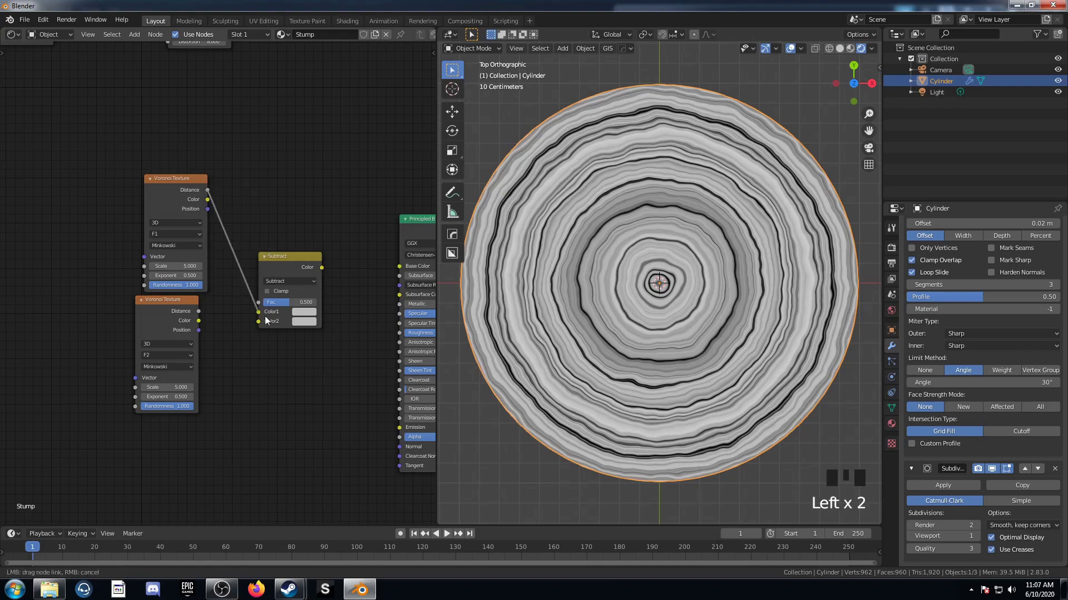
pyautogui.click(203, 314)
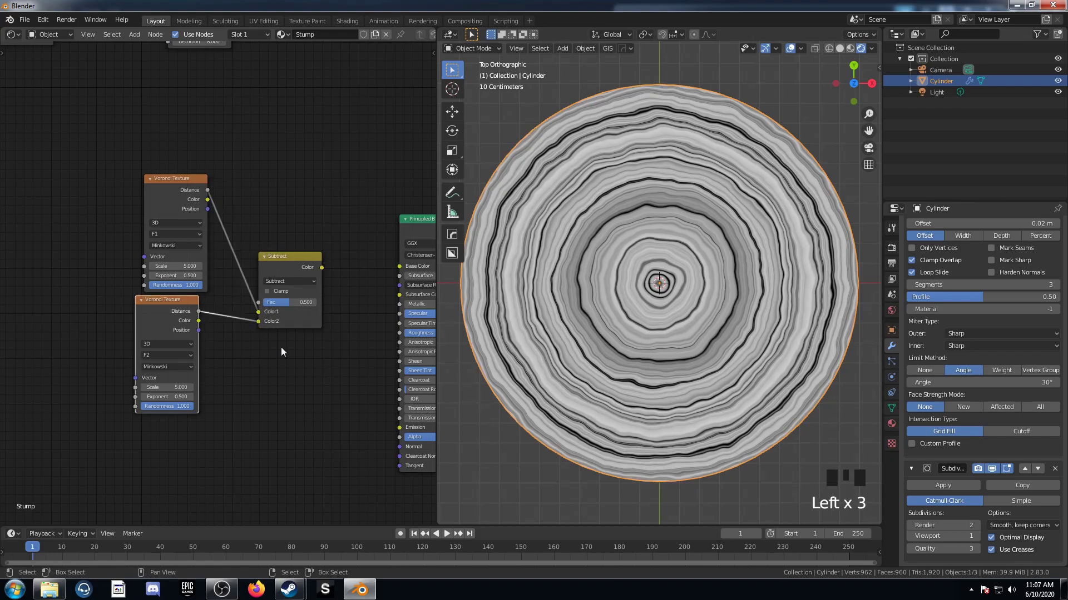
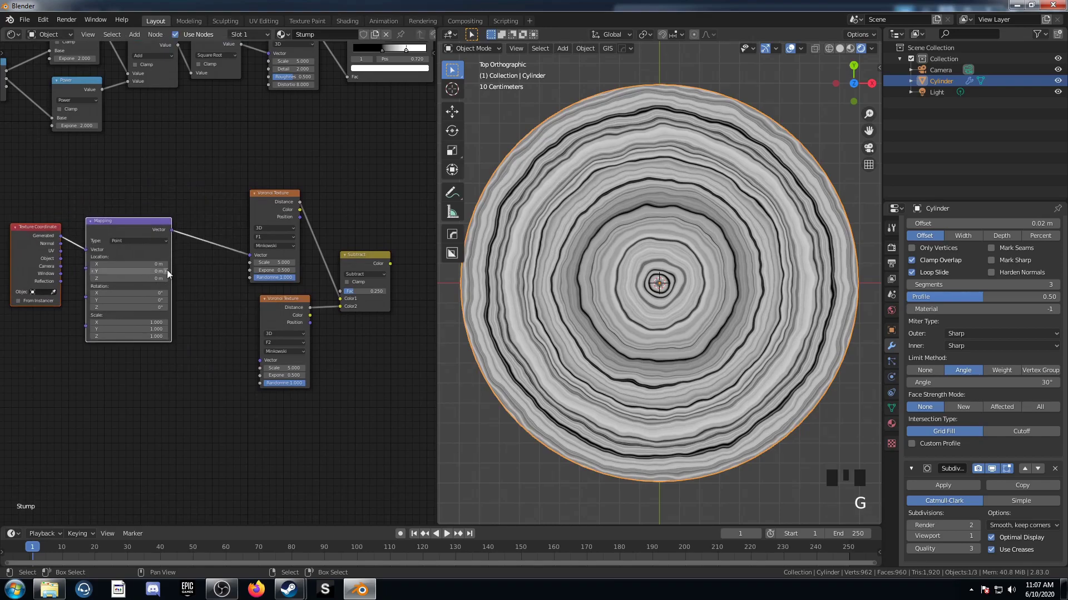
# Step: Drive both Voronoi vectors from the Mapping node and preview the subtracted pattern on the stump
pyautogui.click(177, 234)
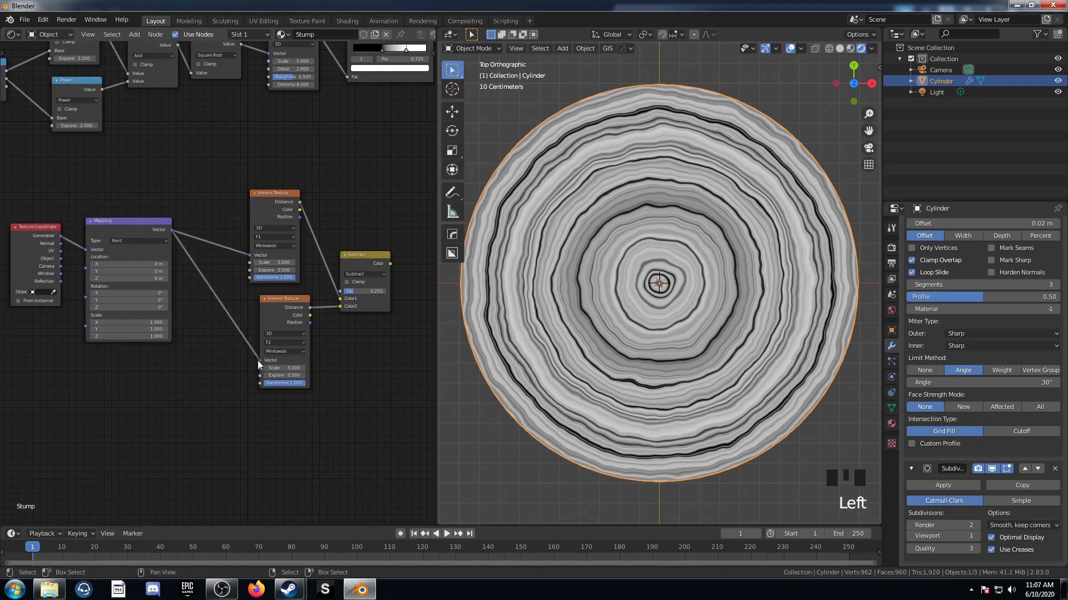
pyautogui.moveTo(143, 424); pyautogui.dragTo(235, 372)
pyautogui.scroll(3)
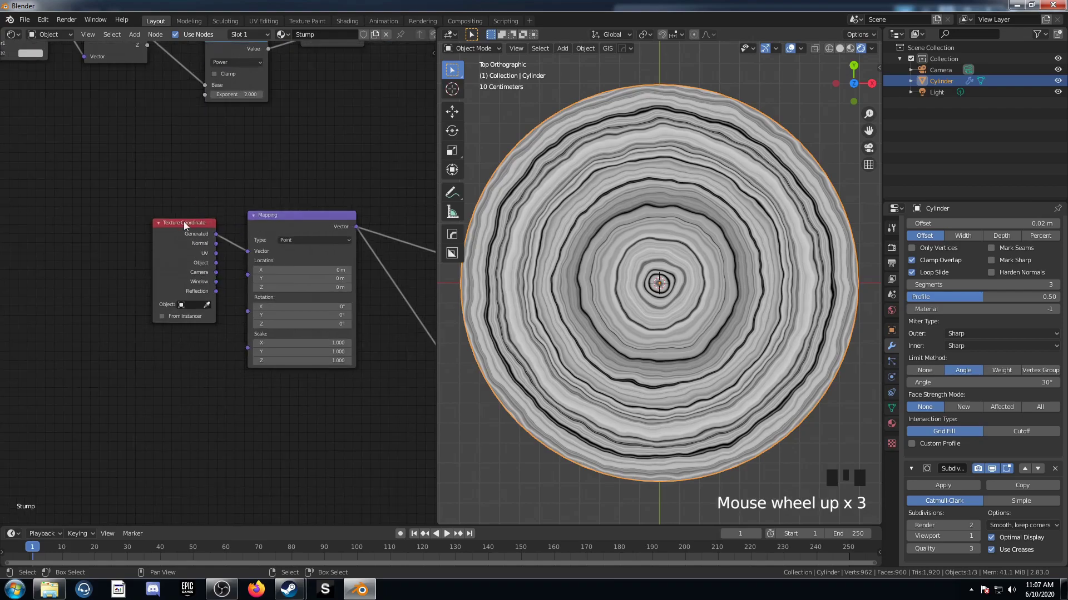
pyautogui.click(179, 228)
pyautogui.middleClick(454, 255)
pyautogui.scroll(-3)
pyautogui.middleClick(454, 255)
pyautogui.click(308, 235)
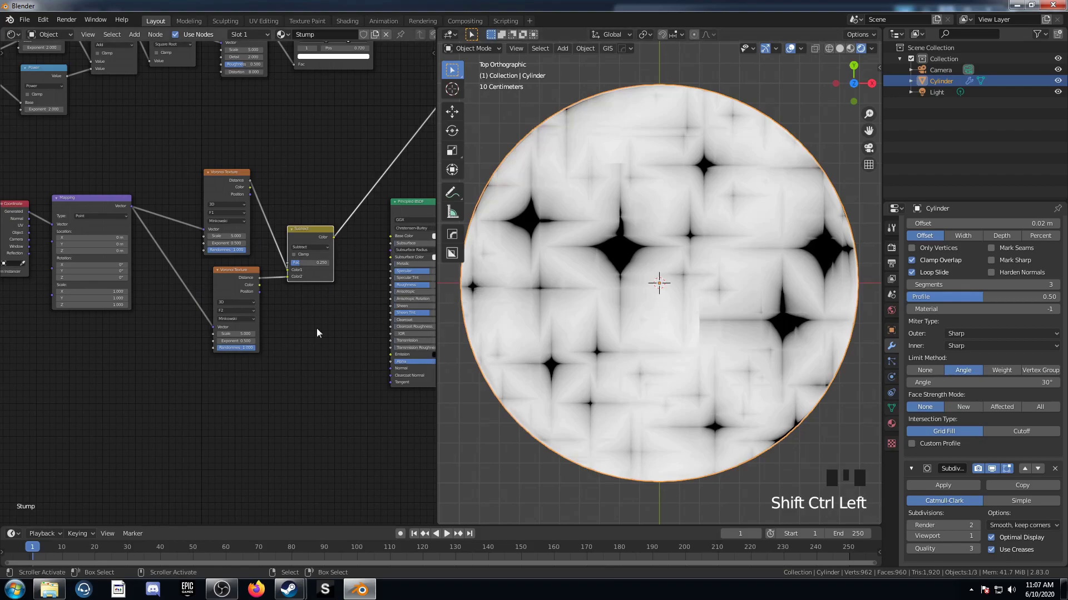
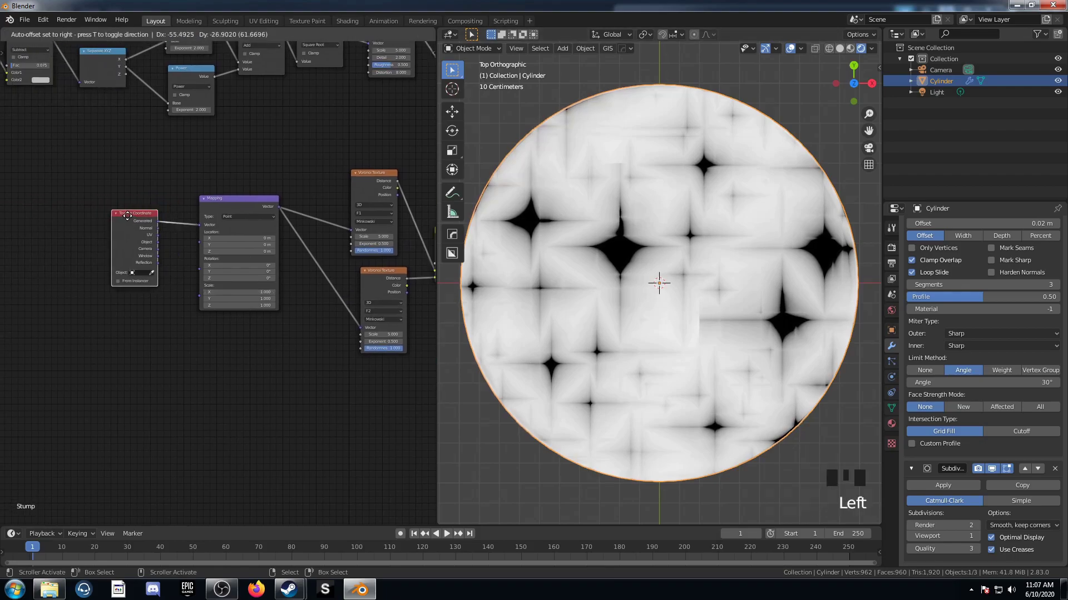
# Step: Insert a Noise Texture and Mix node between the object coordinates and the Mapping input
pyautogui.press('shift+a')
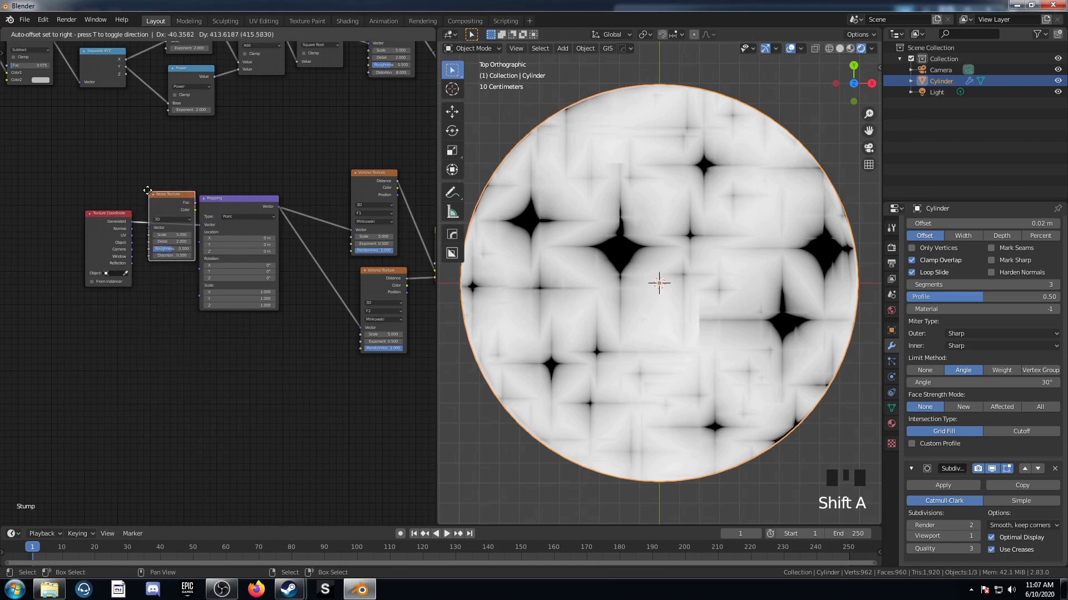
pyautogui.click(134, 246)
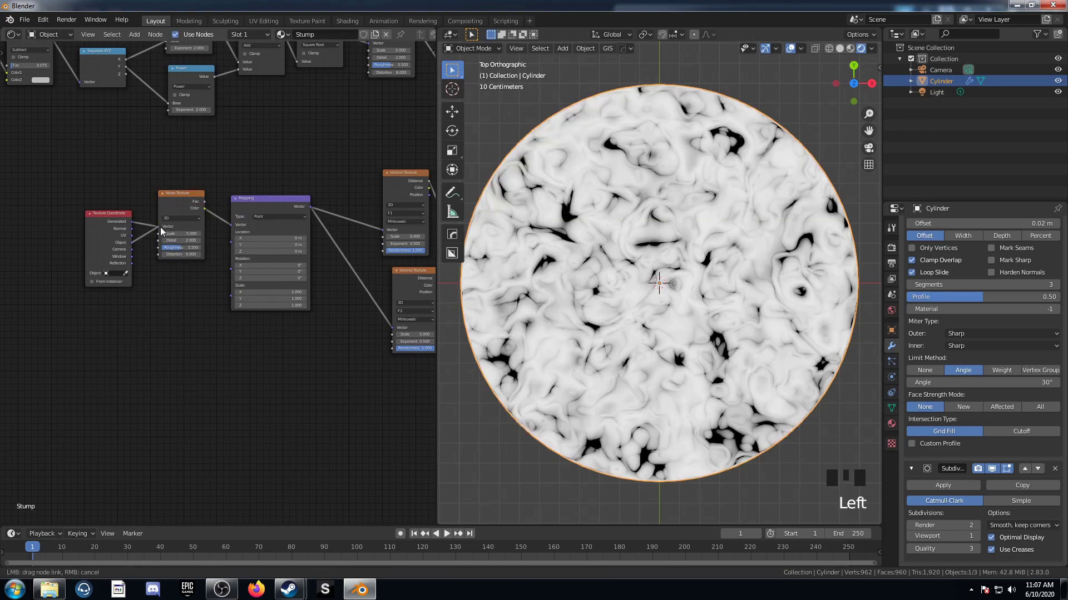
pyautogui.click(179, 198)
pyautogui.click(184, 281)
pyautogui.press('shift+a')
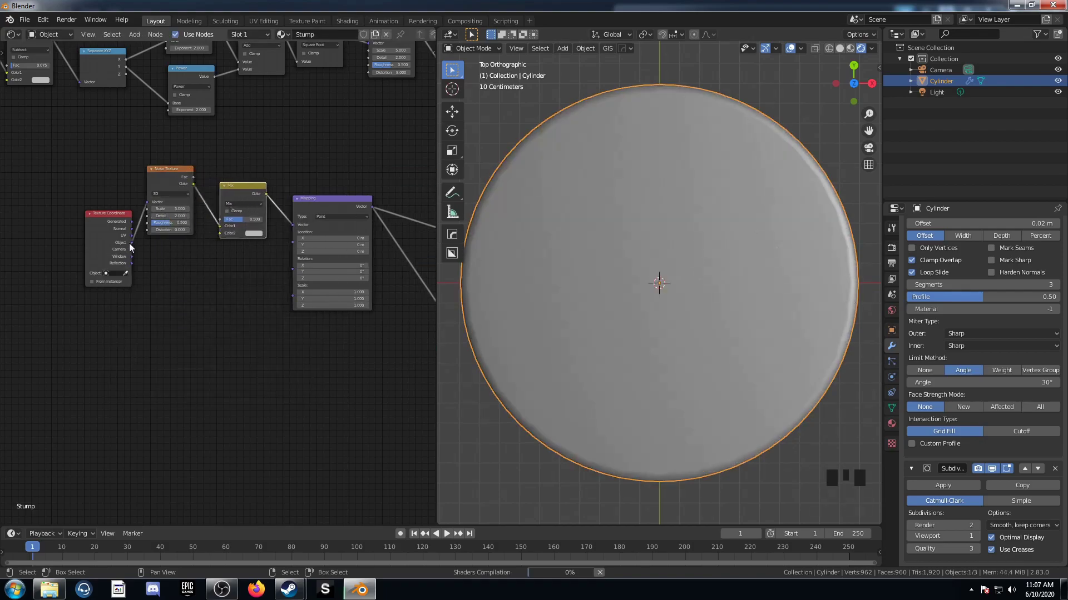
pyautogui.click(137, 247)
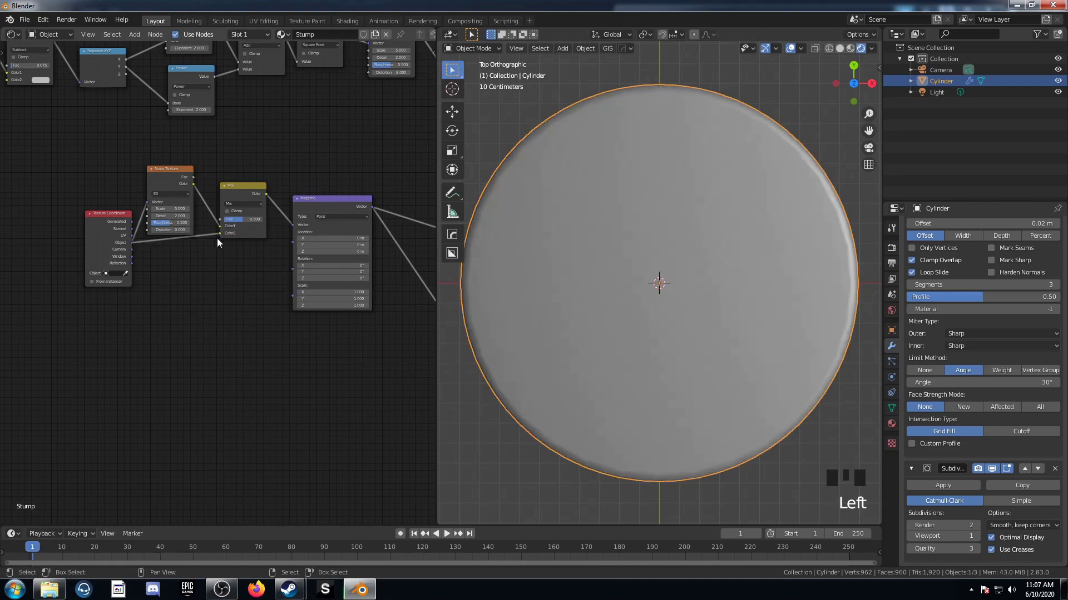
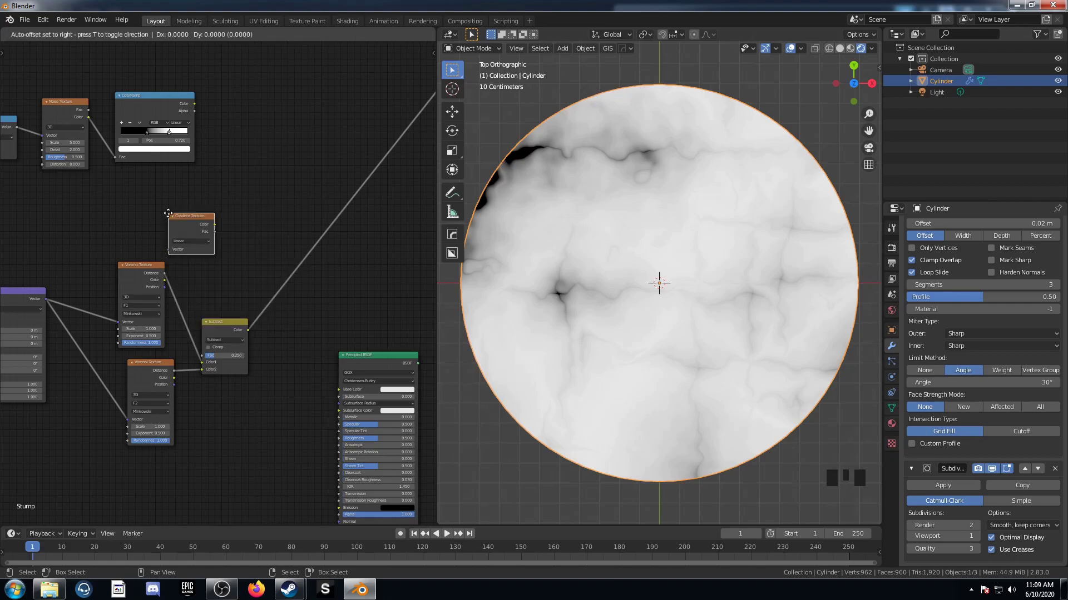
# Step: Feed the mapped coordinates into a Gradient Texture
pyautogui.press('ctrl+t')
pyautogui.moveTo(56, 213); pyautogui.dragTo(188, 206)
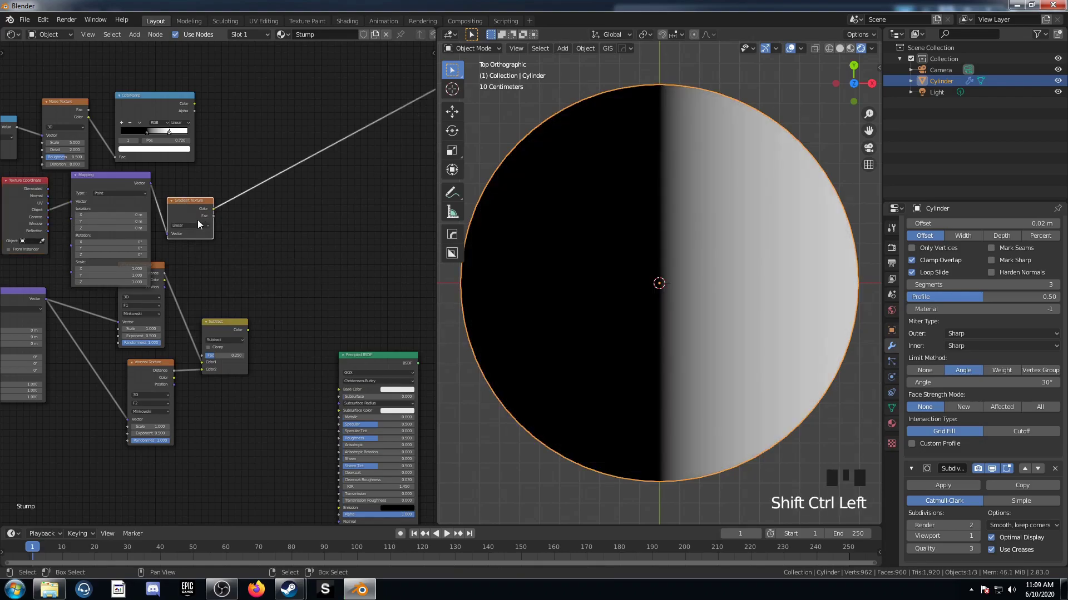
pyautogui.moveTo(204, 230); pyautogui.dragTo(199, 247)
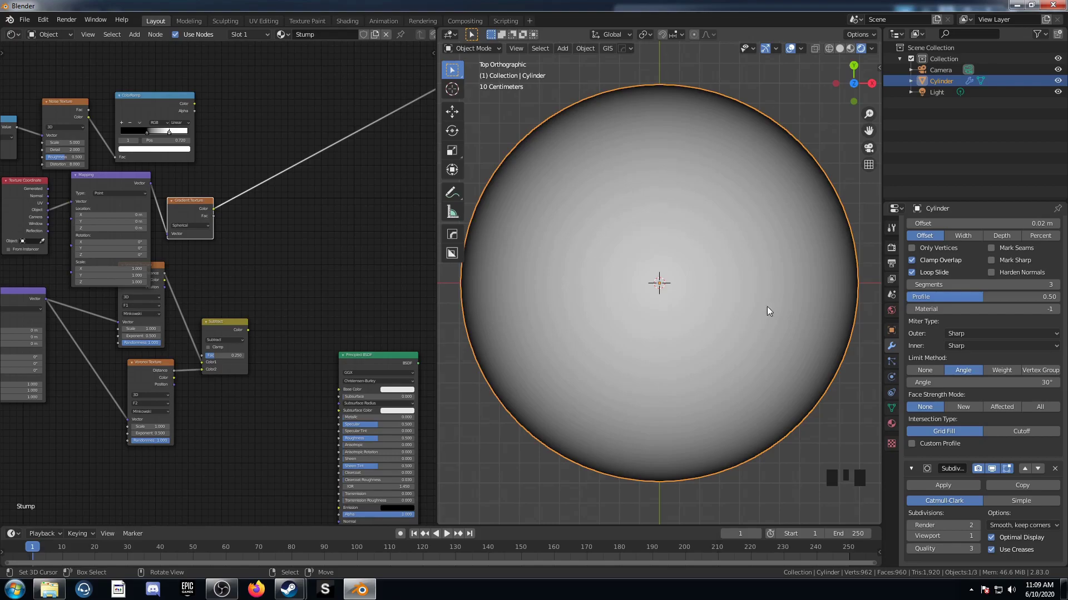
pyautogui.moveTo(228, 283); pyautogui.dragTo(298, 292)
# Step: Add a MixRGB node and link the subtracted Voronoi cracks into it
pyautogui.press('shift+a')
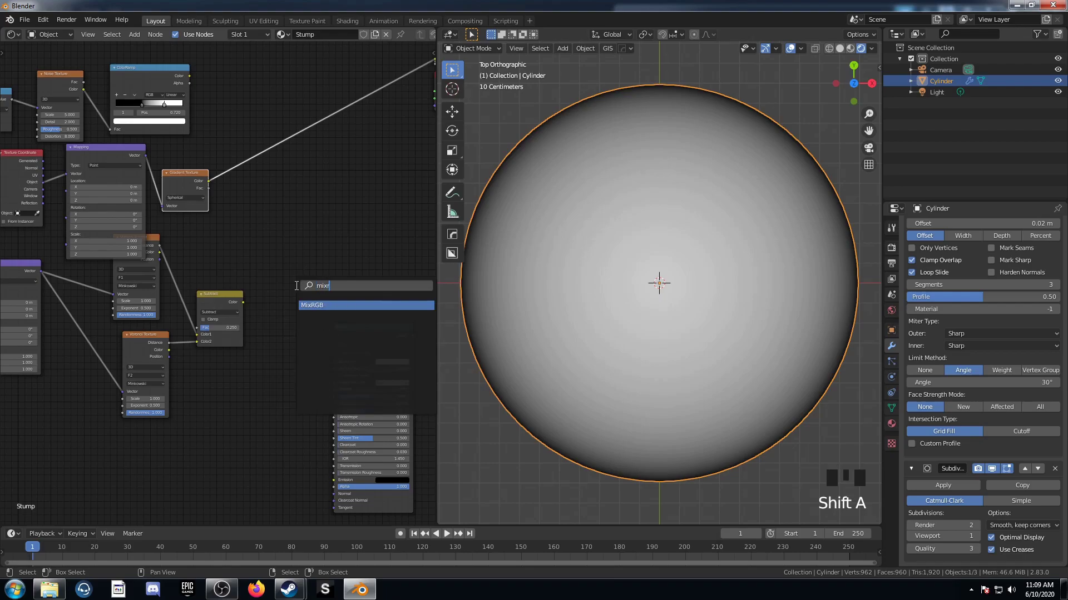
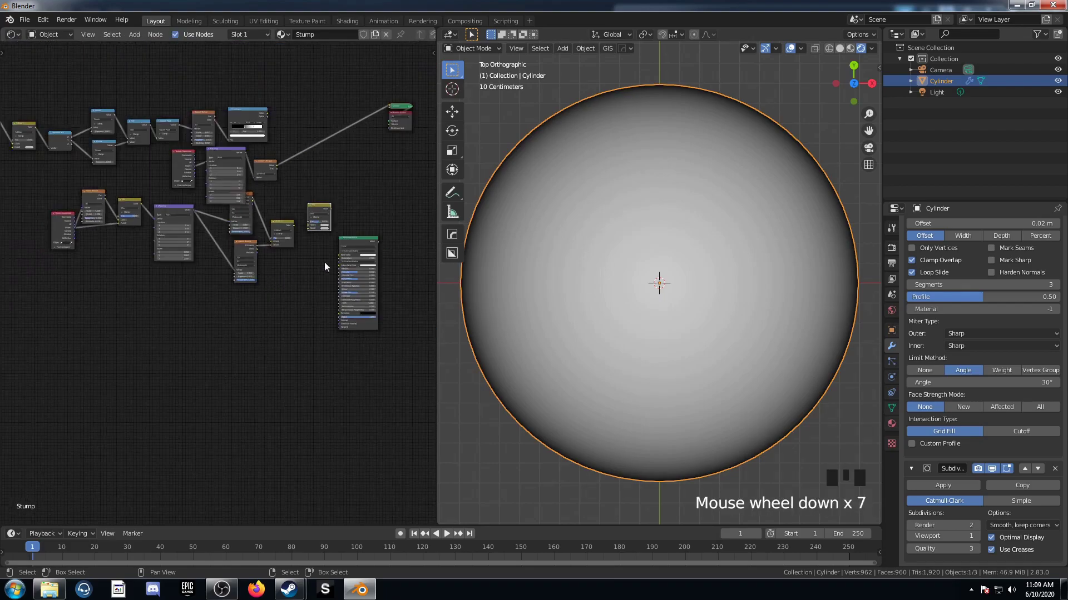
pyautogui.click(361, 243)
pyautogui.click(82, 302)
pyautogui.press('g')
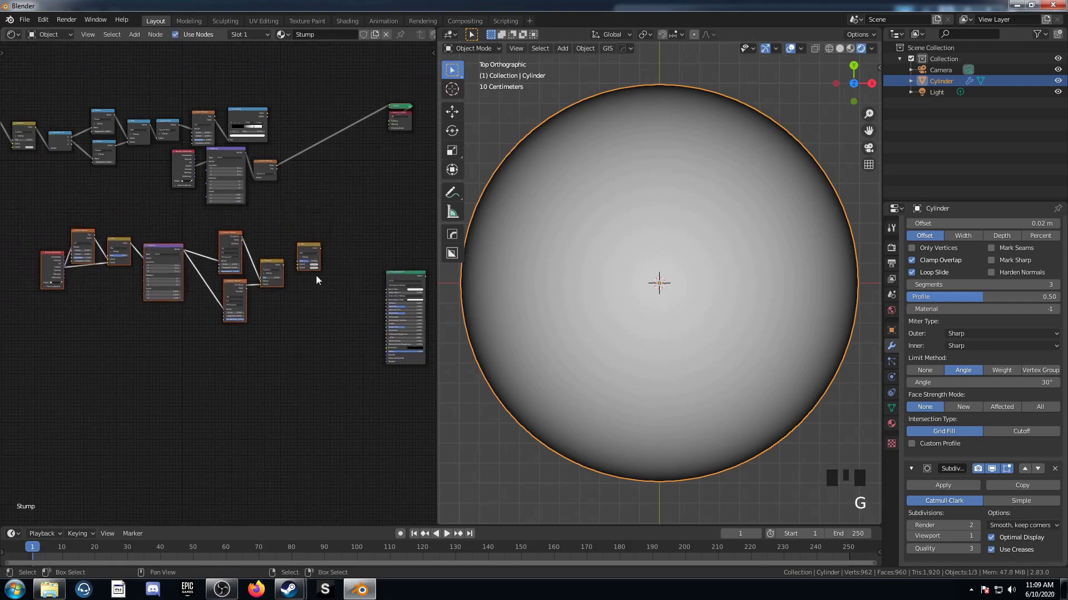
pyautogui.scroll(3)
pyautogui.moveTo(329, 255); pyautogui.dragTo(251, 250)
pyautogui.scroll(3)
pyautogui.click(264, 261)
pyautogui.moveTo(266, 255); pyautogui.dragTo(190, 112)
pyautogui.click(201, 94)
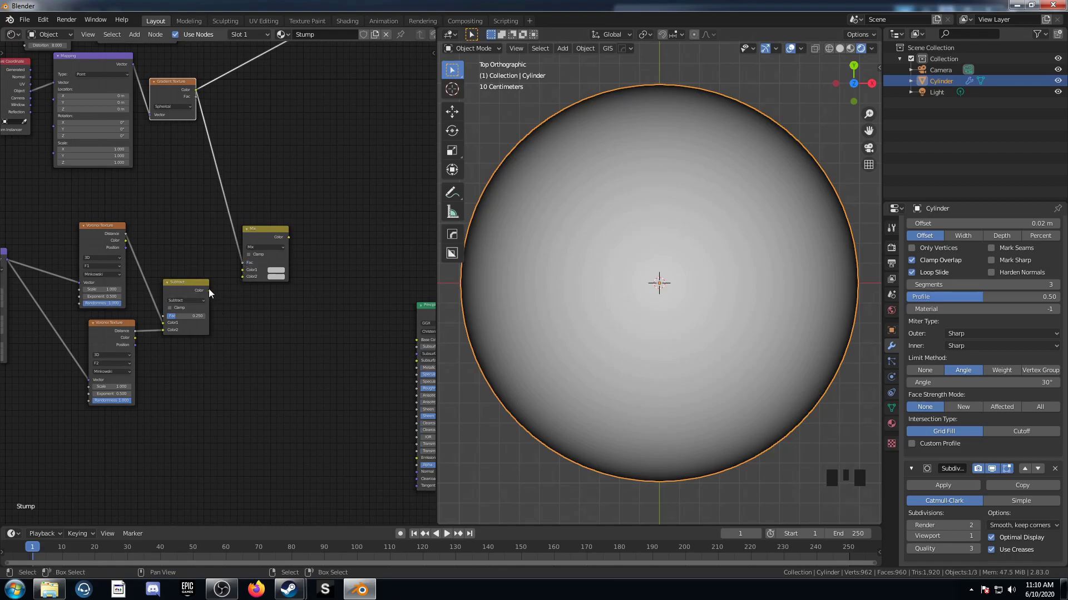
# Step: Preview the Mix result on the disc and set its dark colour value to 0.05
pyautogui.click(215, 296)
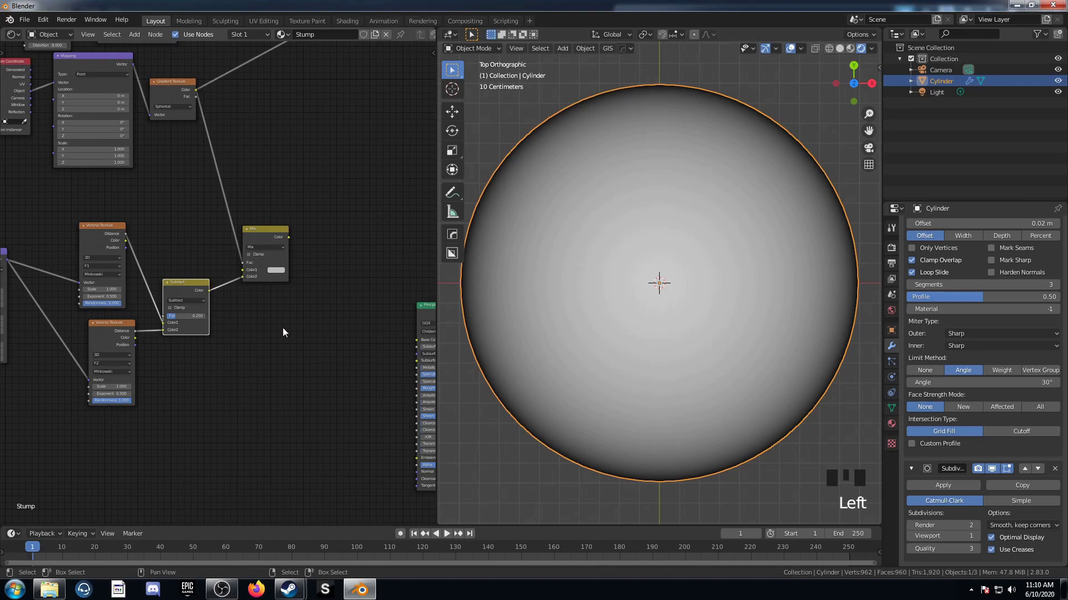
pyautogui.middleClick(291, 335)
pyautogui.click(240, 247)
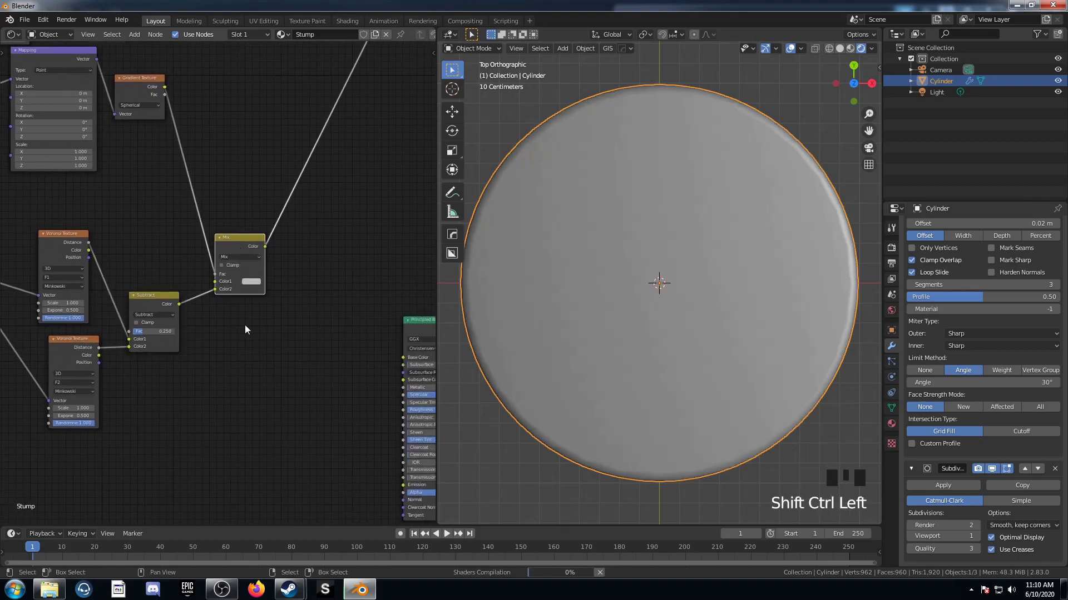
pyautogui.scroll(3)
pyautogui.moveTo(254, 329); pyautogui.dragTo(229, 298)
pyautogui.click(229, 299)
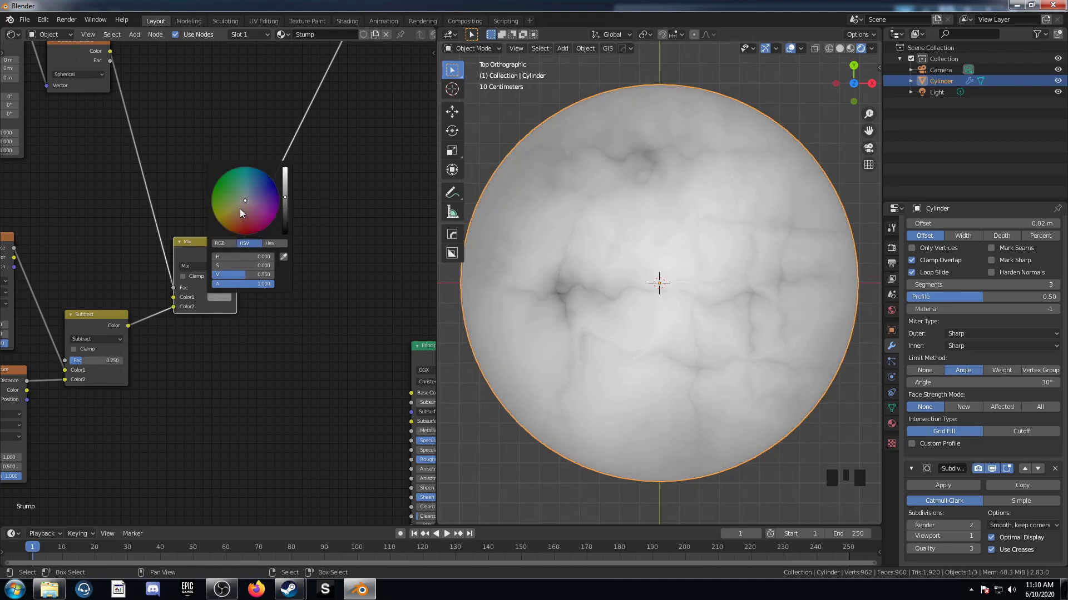
pyautogui.scroll(-3)
pyautogui.moveTo(290, 364); pyautogui.dragTo(281, 303)
# Step: Add a ColorRamp node after the Mix node
pyautogui.press('shift+a')
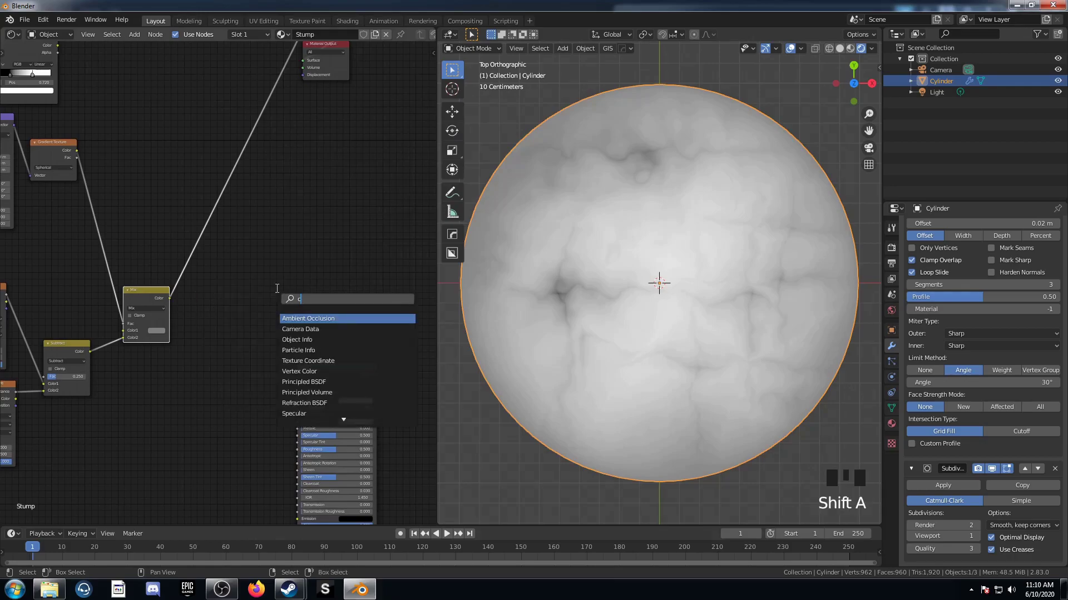
pyautogui.press('r')
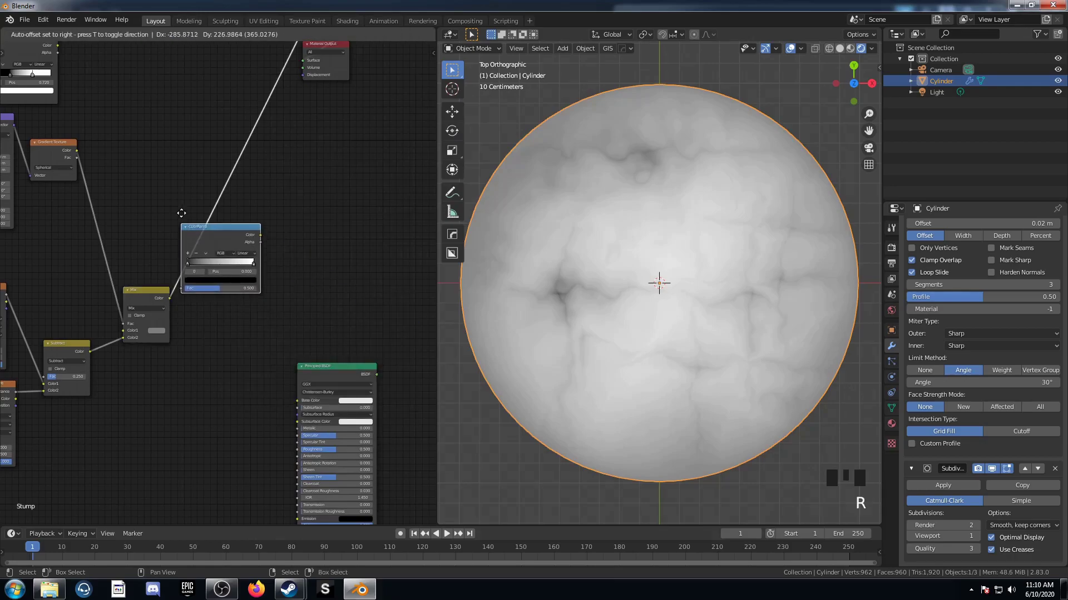
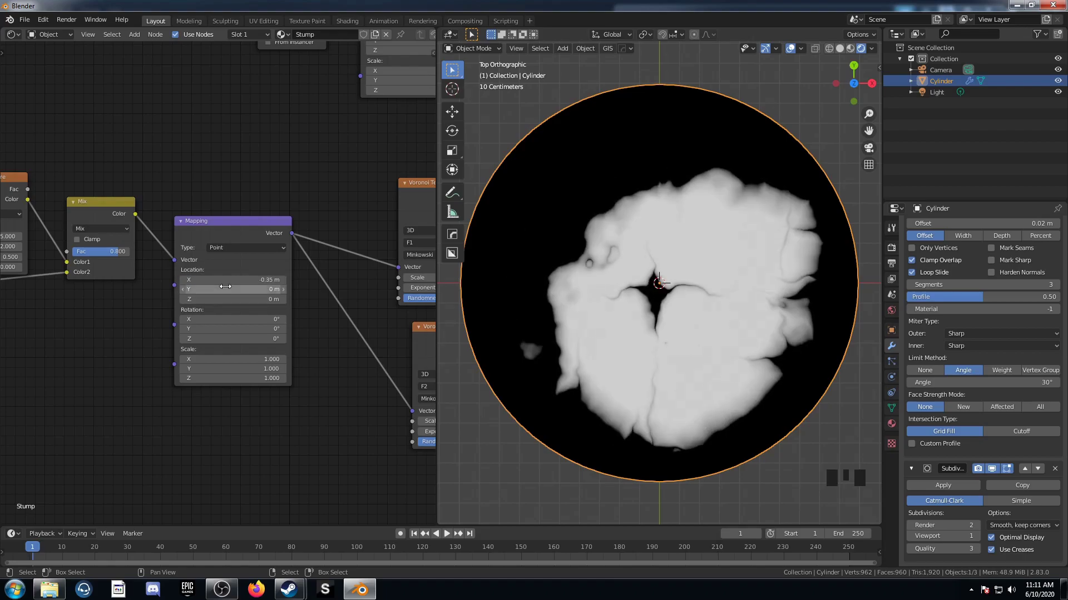
# Step: Offset the Mapping location to X -0.37 m, Y -0.05 m to centre the cracks
pyautogui.click(454, 254)
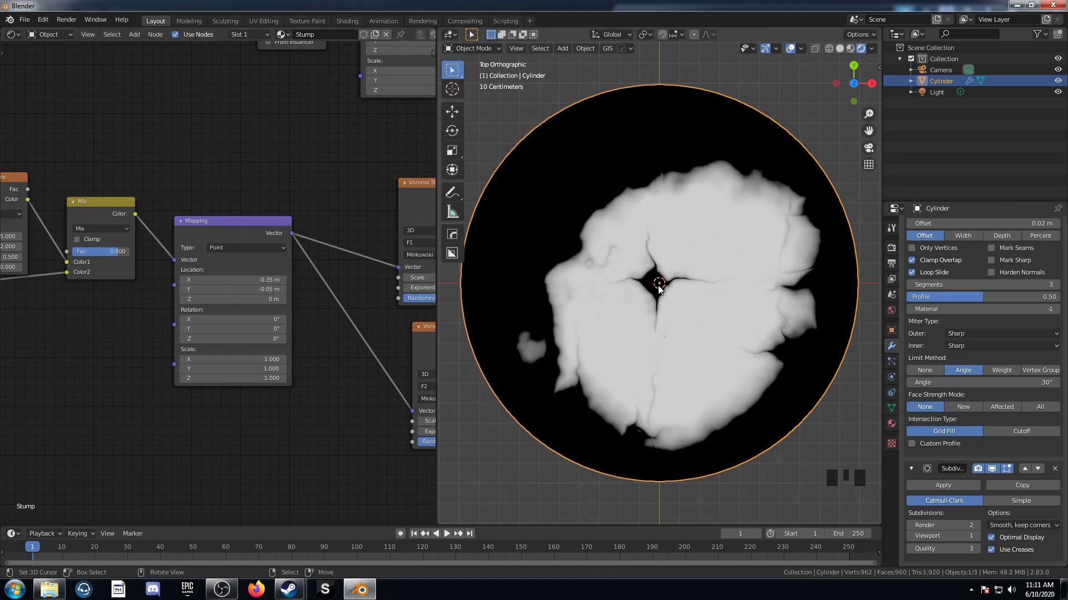
pyautogui.click(455, 255)
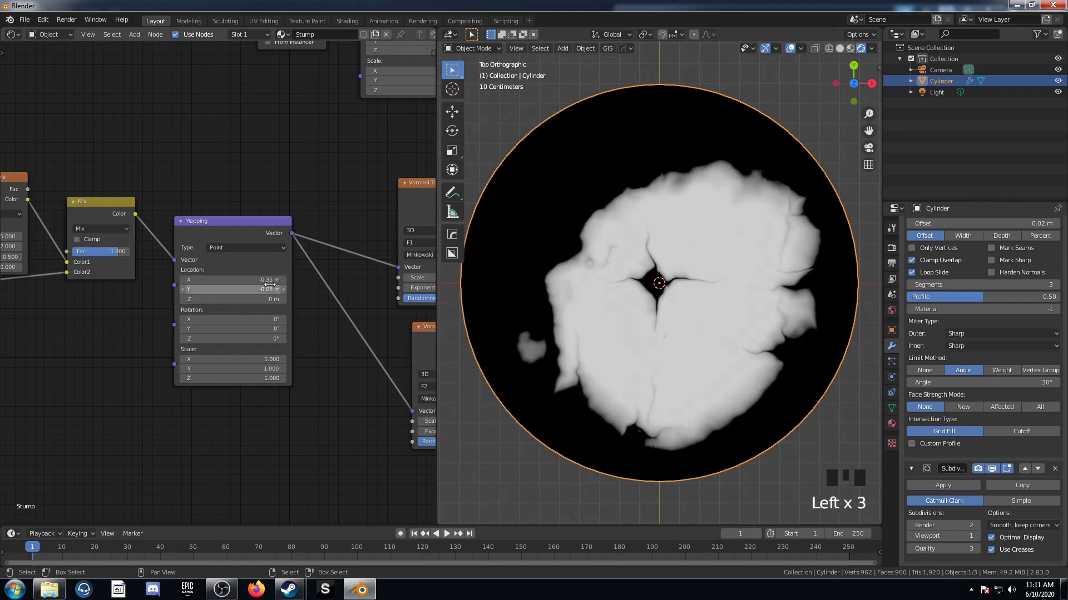
pyautogui.click(454, 255)
pyautogui.press('BackSpace')
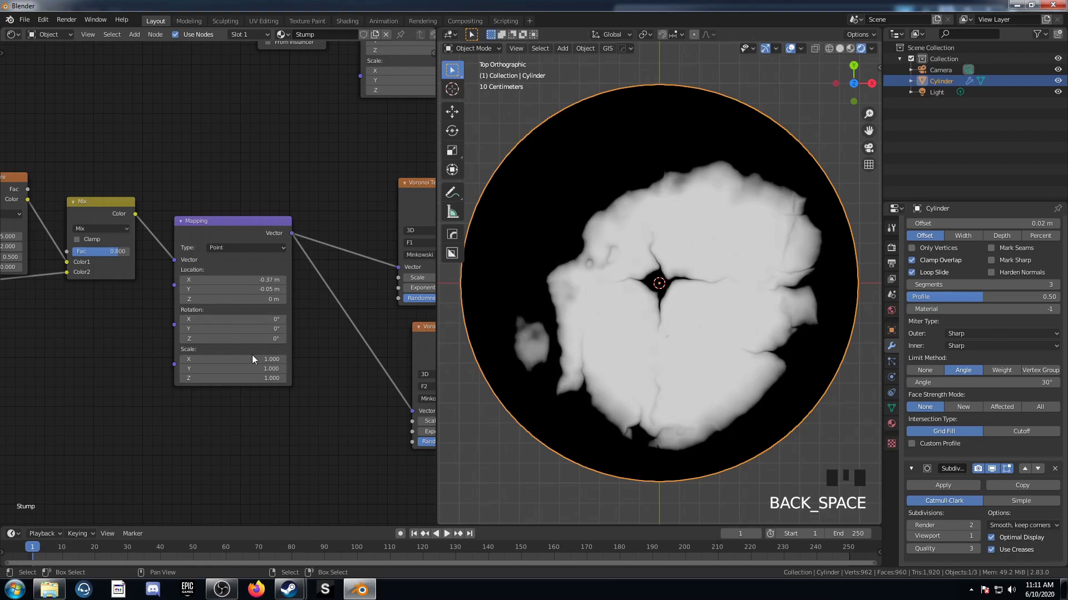
pyautogui.middleClick(454, 255)
# Step: Preview the tree-ring and crack ColorRamps on the cylinder in turn
pyautogui.middleClick(455, 254)
pyautogui.scroll(-3)
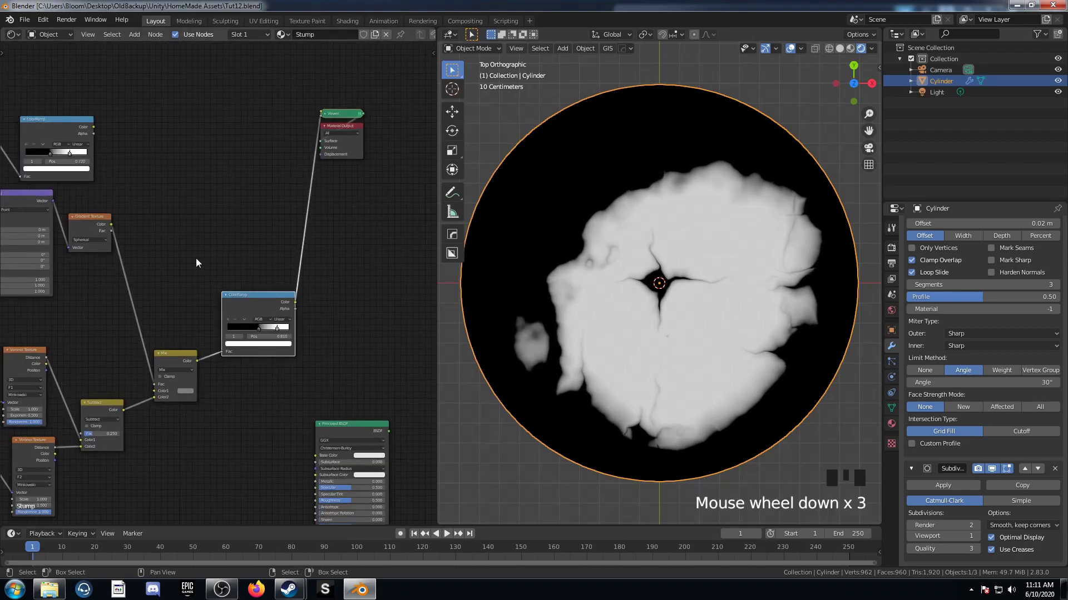
pyautogui.click(454, 255)
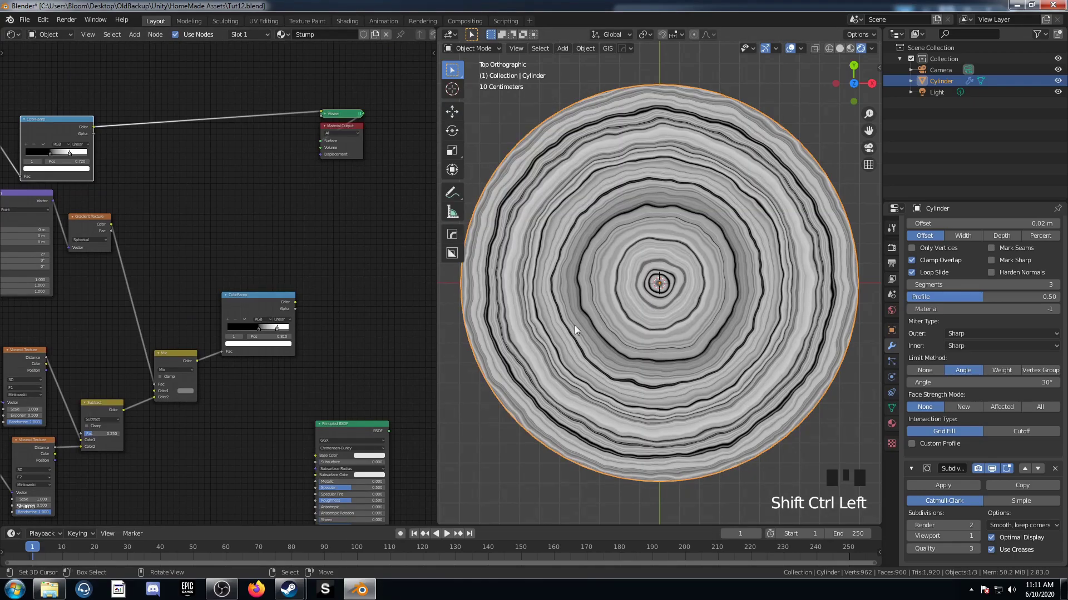
pyautogui.click(454, 255)
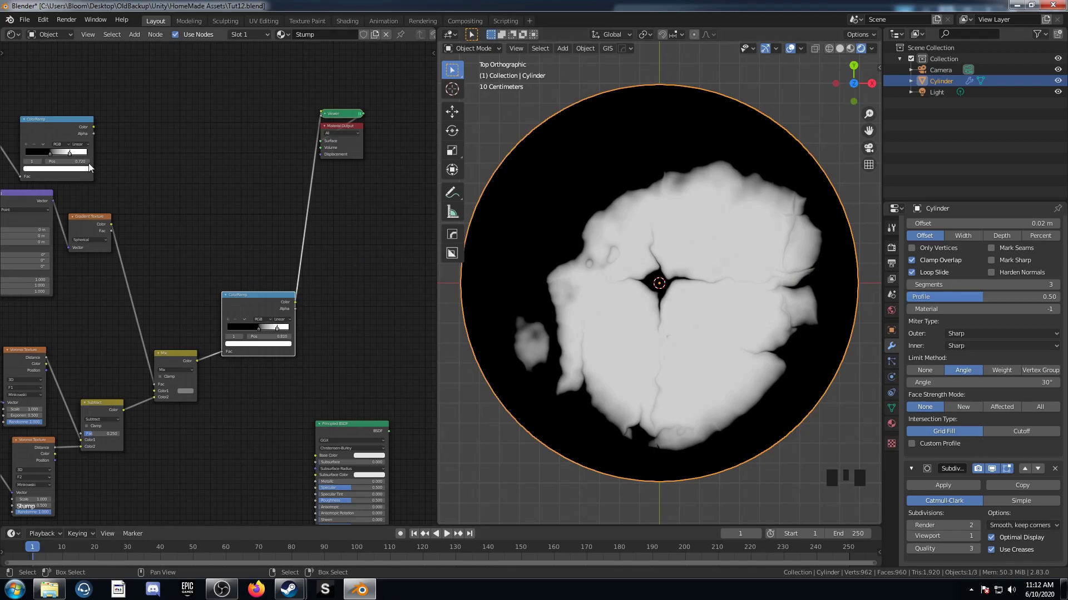
pyautogui.click(81, 121)
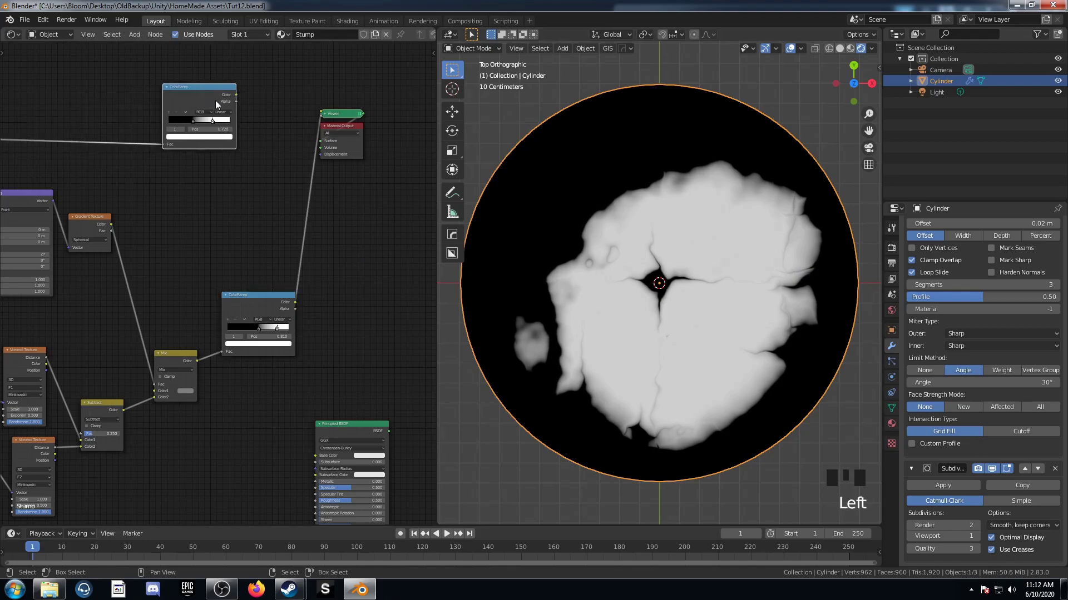
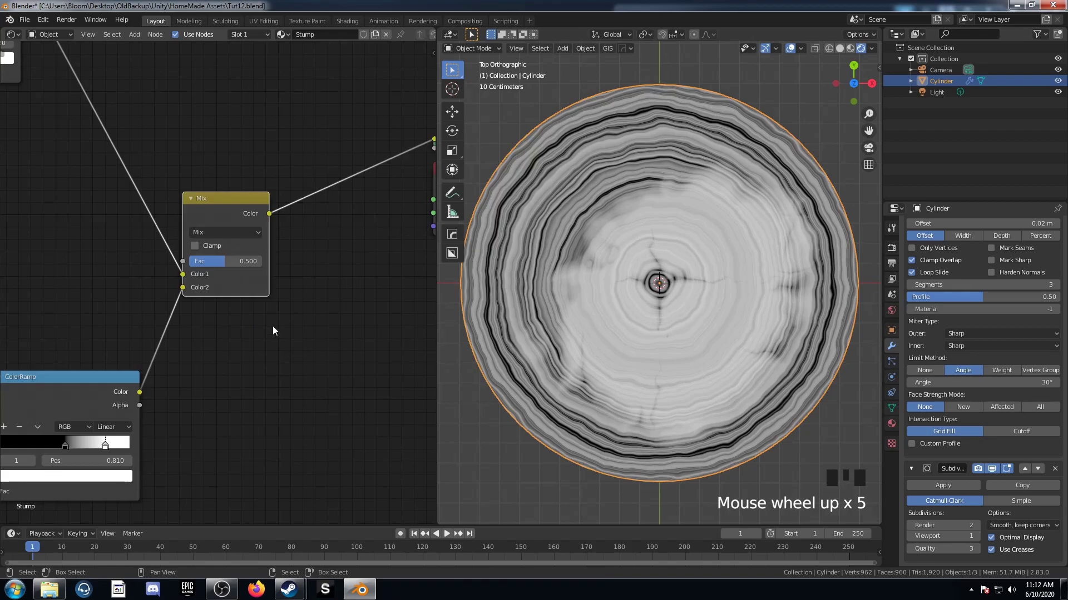
# Step: Lower the combining Mix node's factor to 0.3 so cracks show faintly over the rings
pyautogui.moveTo(275, 339); pyautogui.dragTo(274, 355)
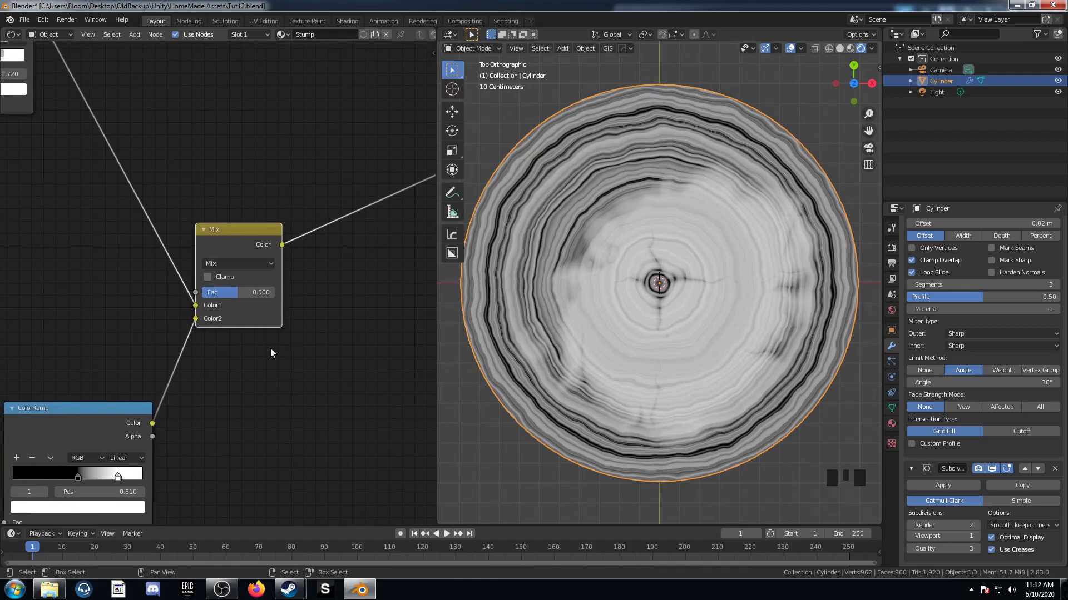
pyautogui.moveTo(270, 300); pyautogui.dragTo(354, 403)
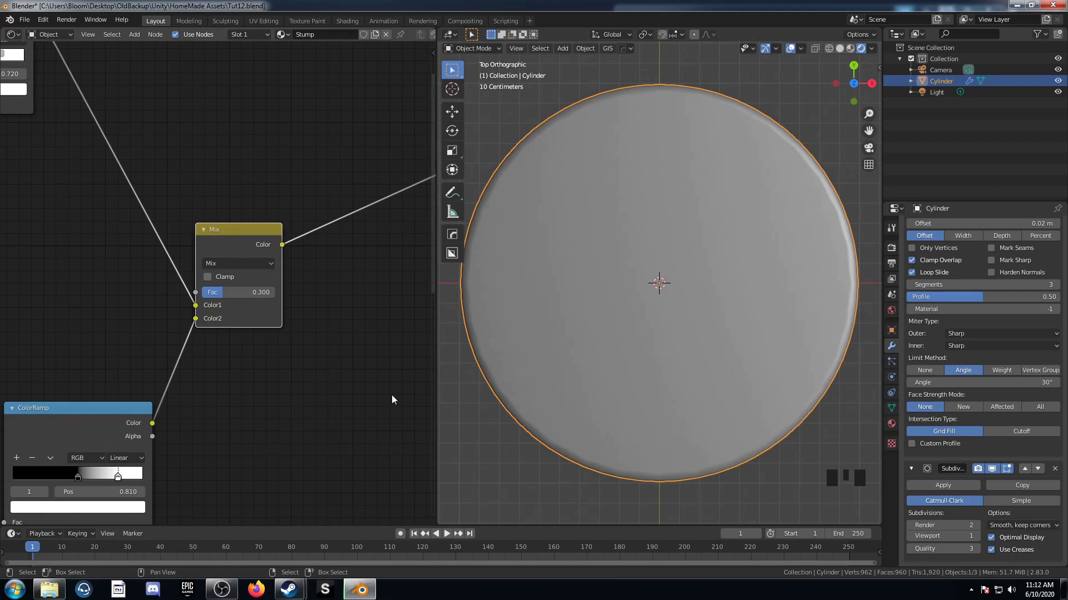
pyautogui.scroll(-3)
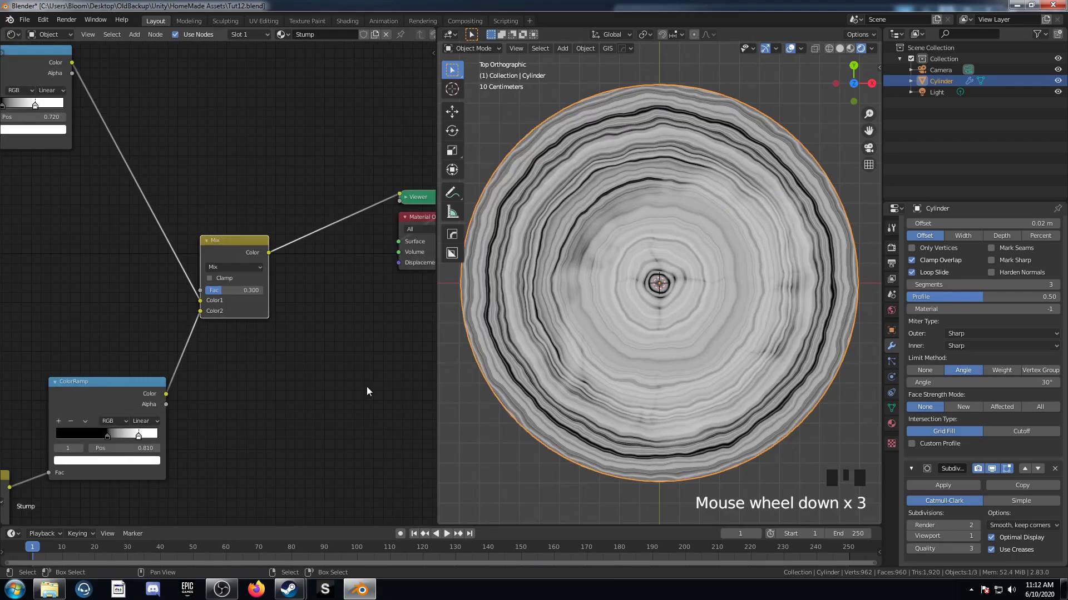
pyautogui.moveTo(203, 433); pyautogui.dragTo(661, 286)
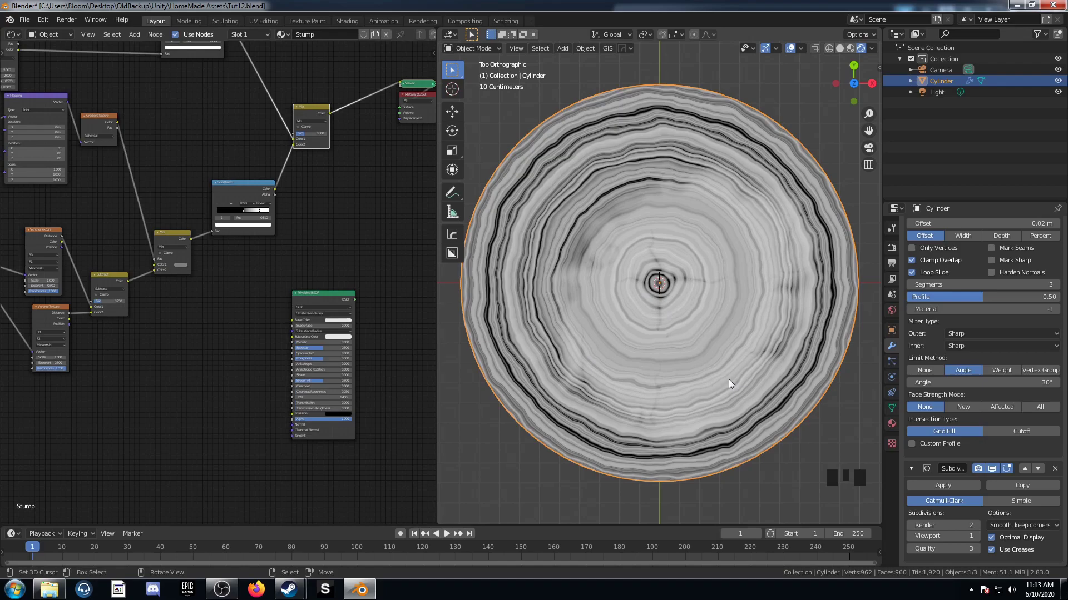
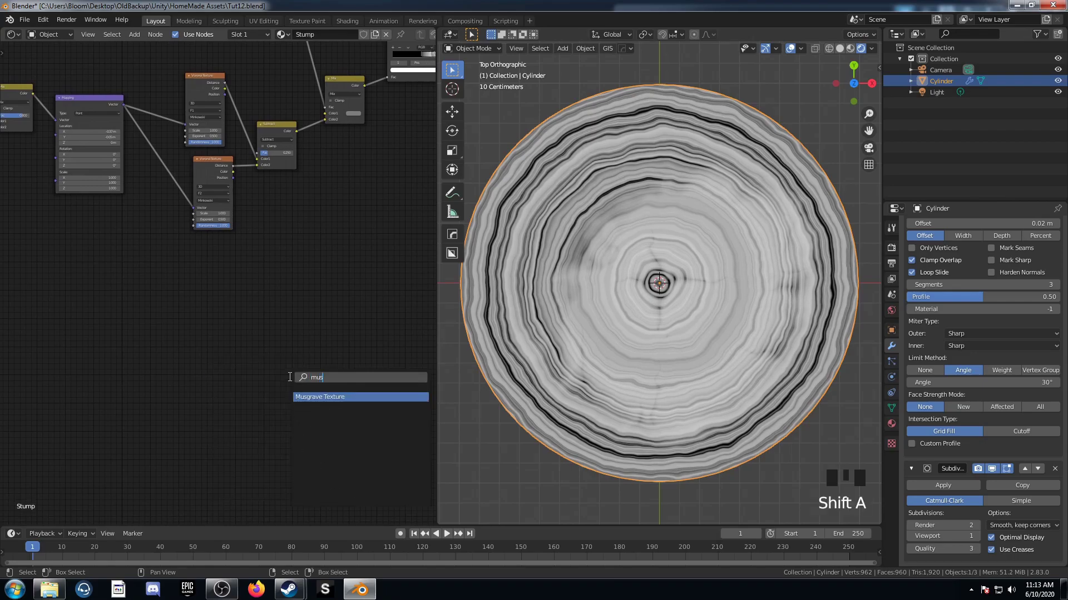
# Step: Place a Musgrave Texture with Texture Coordinate and Mapping in empty node space
pyautogui.scroll(3)
pyautogui.middleClick(242, 356)
pyautogui.scroll(3)
pyautogui.moveTo(249, 373); pyautogui.dragTo(252, 353)
pyautogui.moveTo(252, 353); pyautogui.dragTo(261, 364)
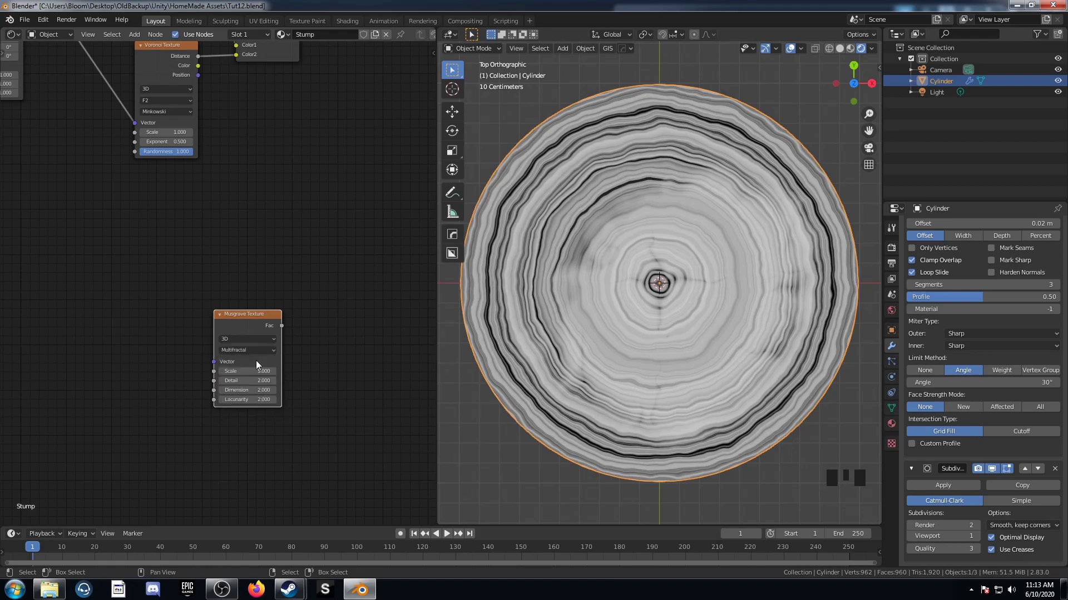
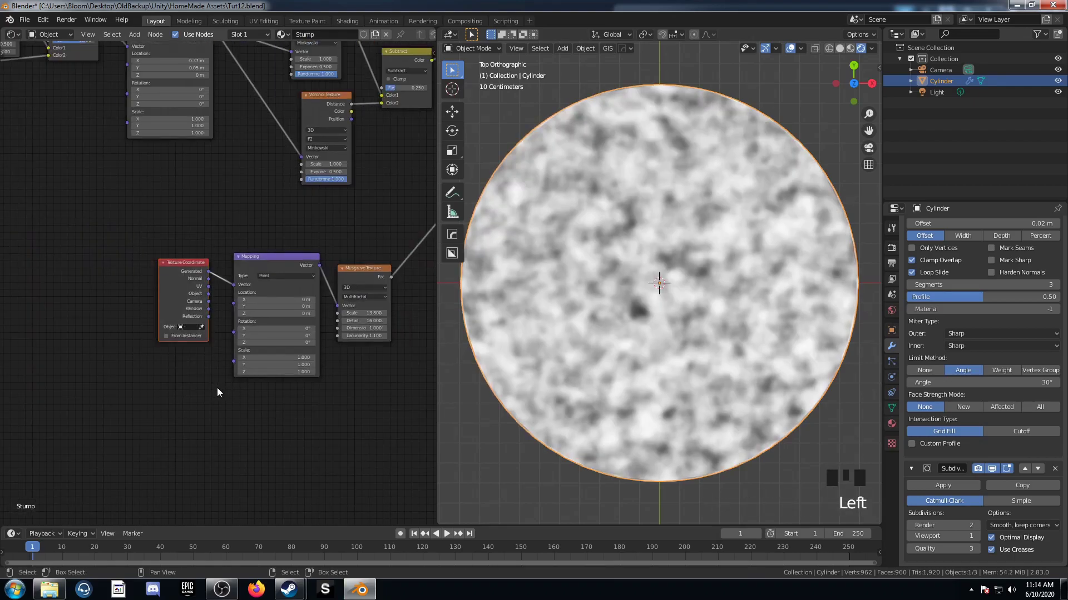
# Step: Insert a Noise Texture and Mix node between object coordinates and the Mapping
pyautogui.press('shift+a')
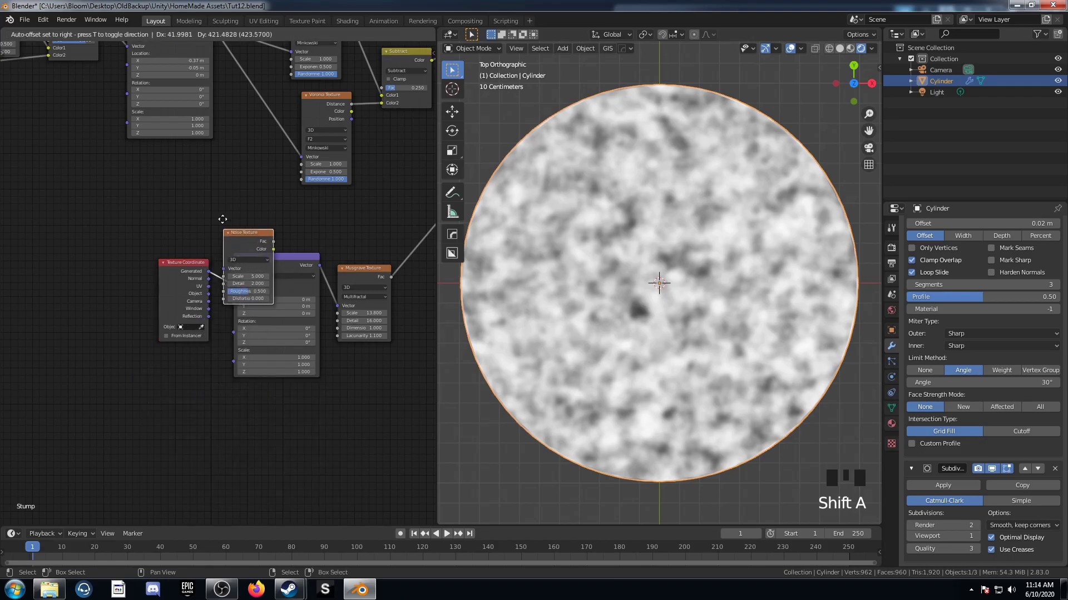
pyautogui.click(215, 297)
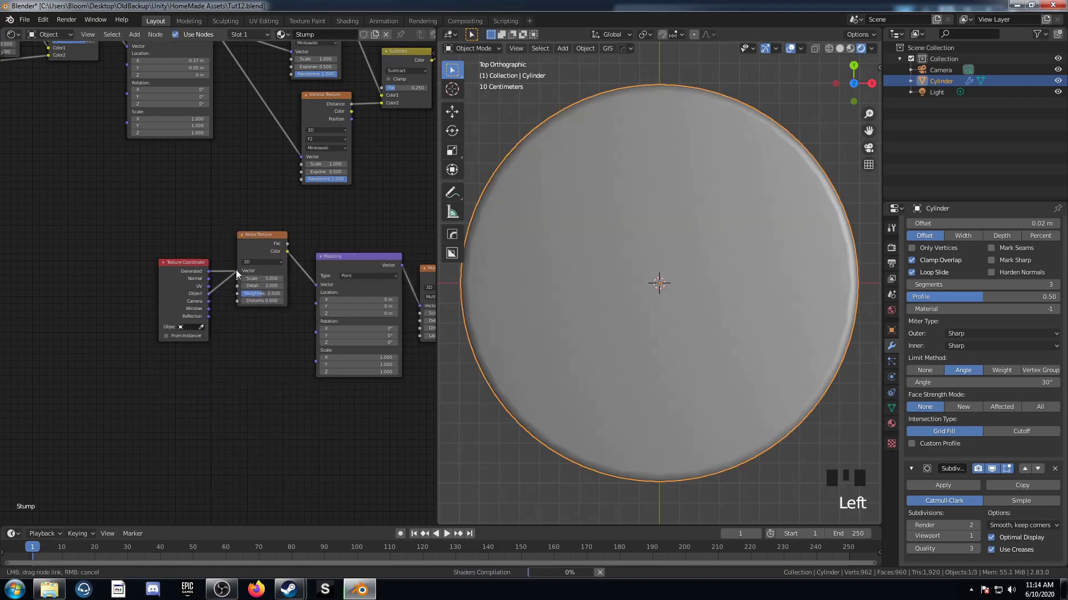
pyautogui.click(183, 270)
pyautogui.press('shift+a')
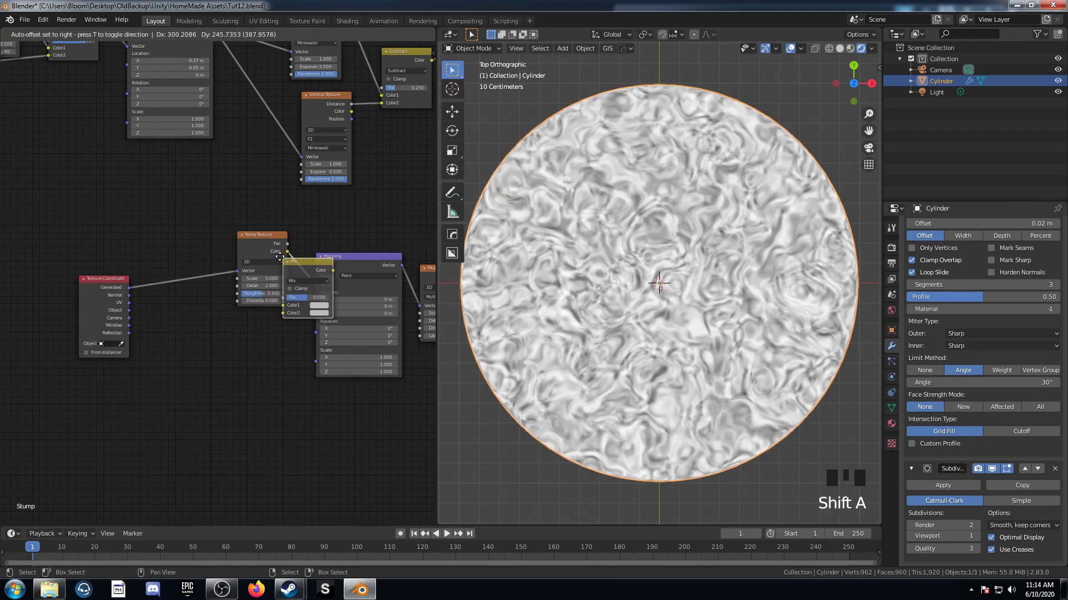
pyautogui.moveTo(134, 315); pyautogui.dragTo(225, 287)
pyautogui.click(133, 317)
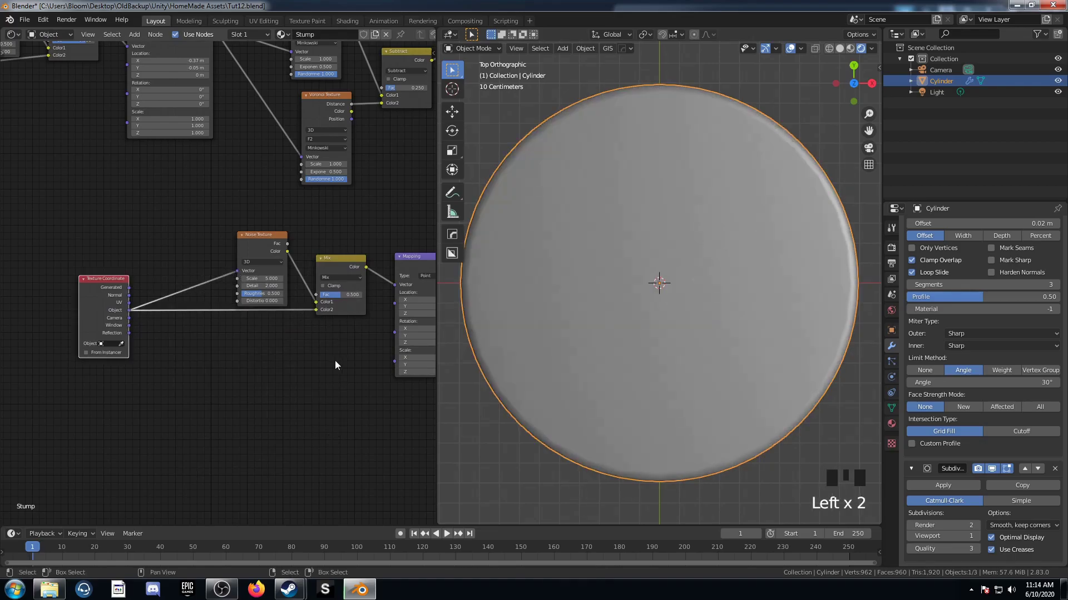
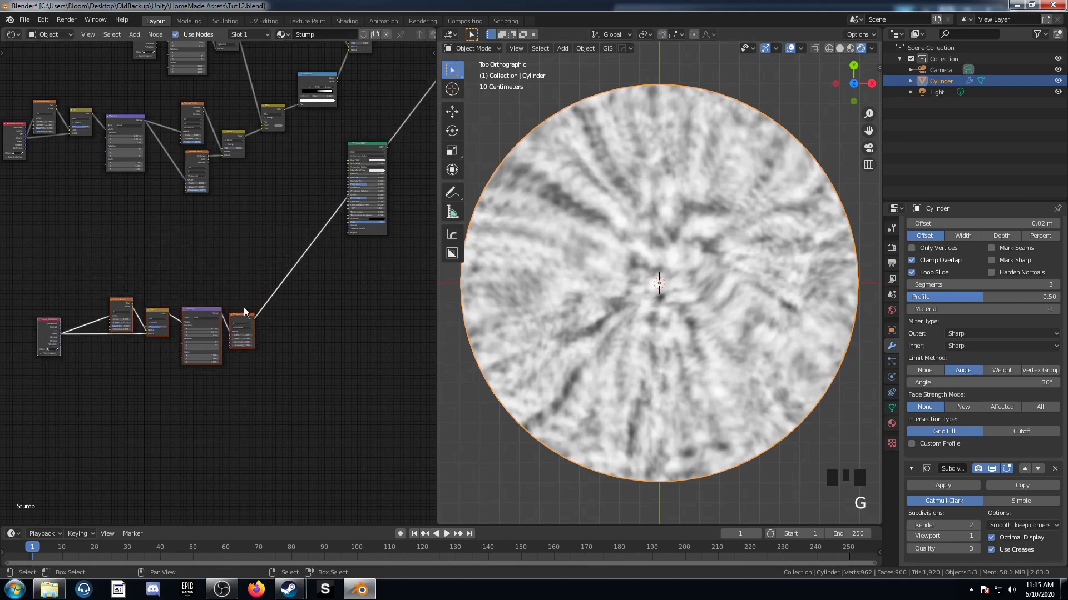
# Step: Add a spherical Gradient Texture with its own coordinate and mapping nodes
pyautogui.scroll(3)
pyautogui.press('shift+a')
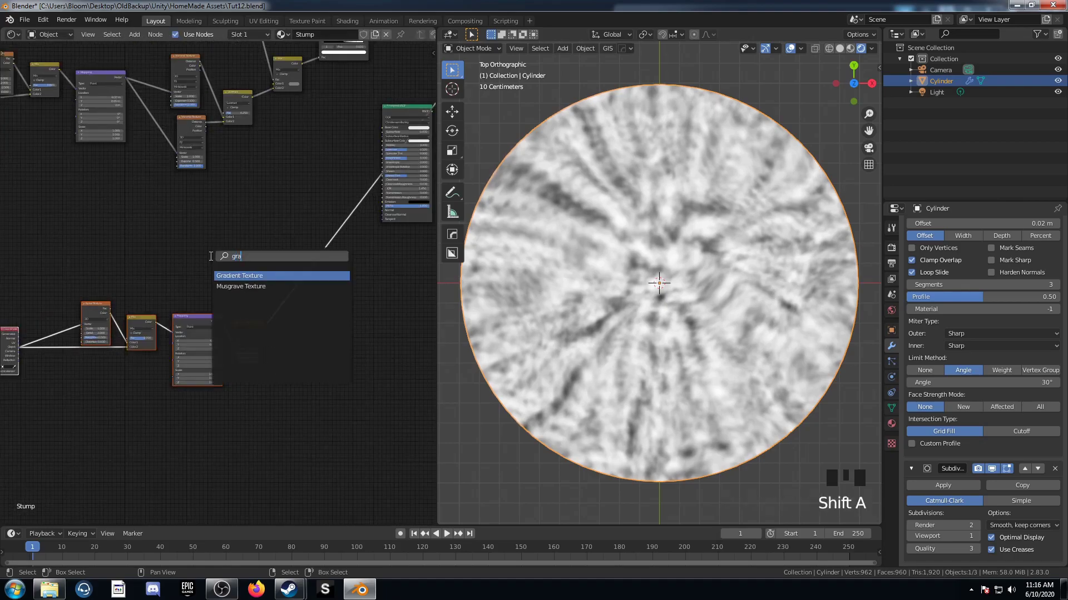
pyautogui.scroll(3)
pyautogui.click(230, 250)
pyautogui.press('ctrl+t')
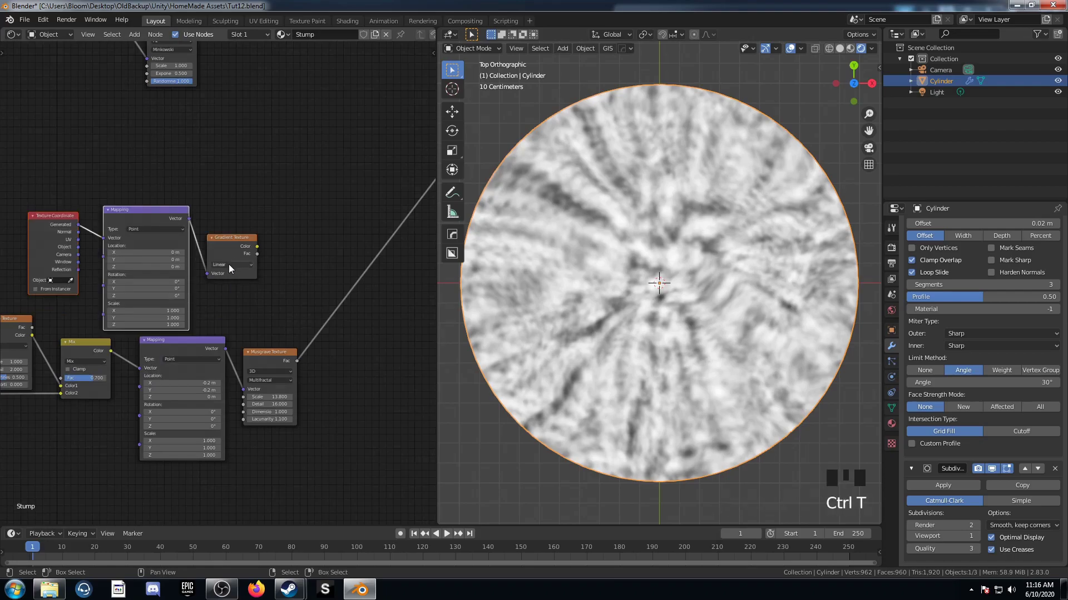
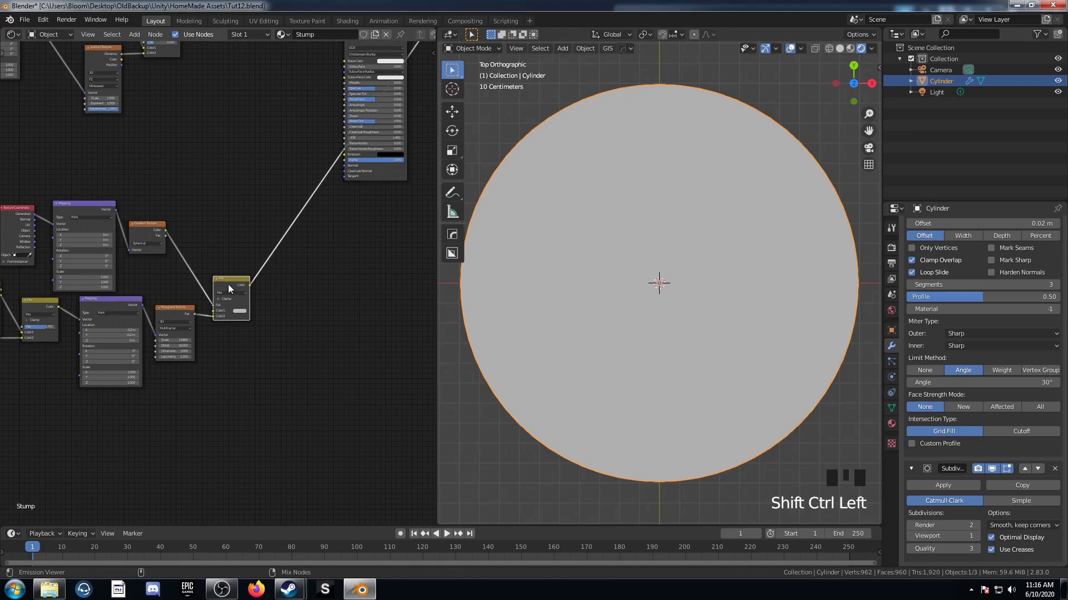
pyautogui.scroll(-3)
pyautogui.middleClick(316, 383)
pyautogui.scroll(3)
# Step: Combine the gradient and Musgrave in a Mix node and adjust its first input colour
pyautogui.click(83, 198)
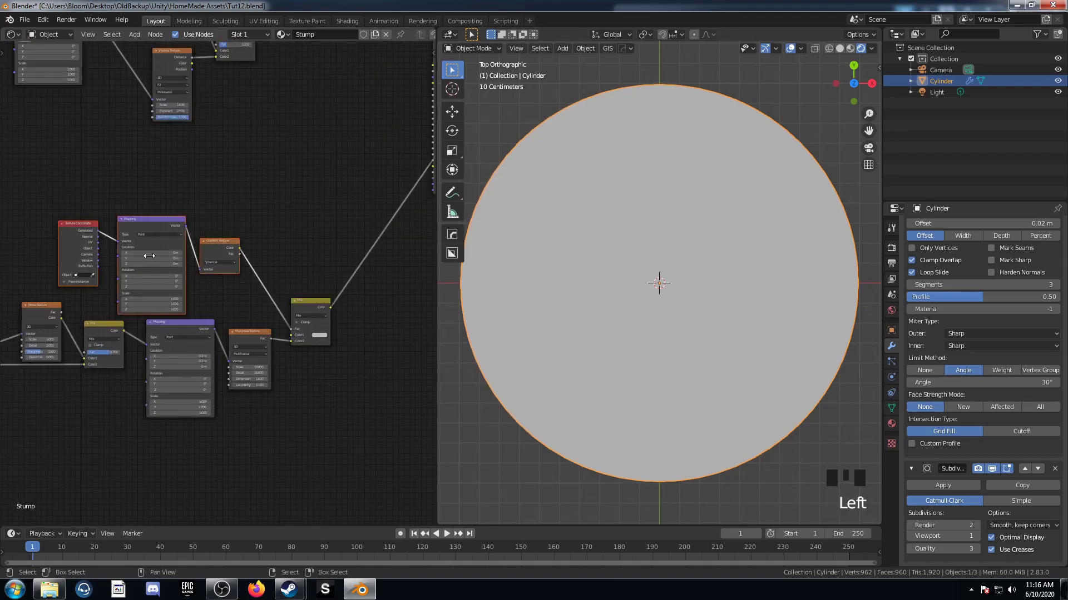
pyautogui.click(102, 250)
pyautogui.click(93, 196)
pyautogui.press('g')
pyautogui.scroll(3)
pyautogui.middleClick(304, 407)
pyautogui.scroll(3)
pyautogui.click(326, 328)
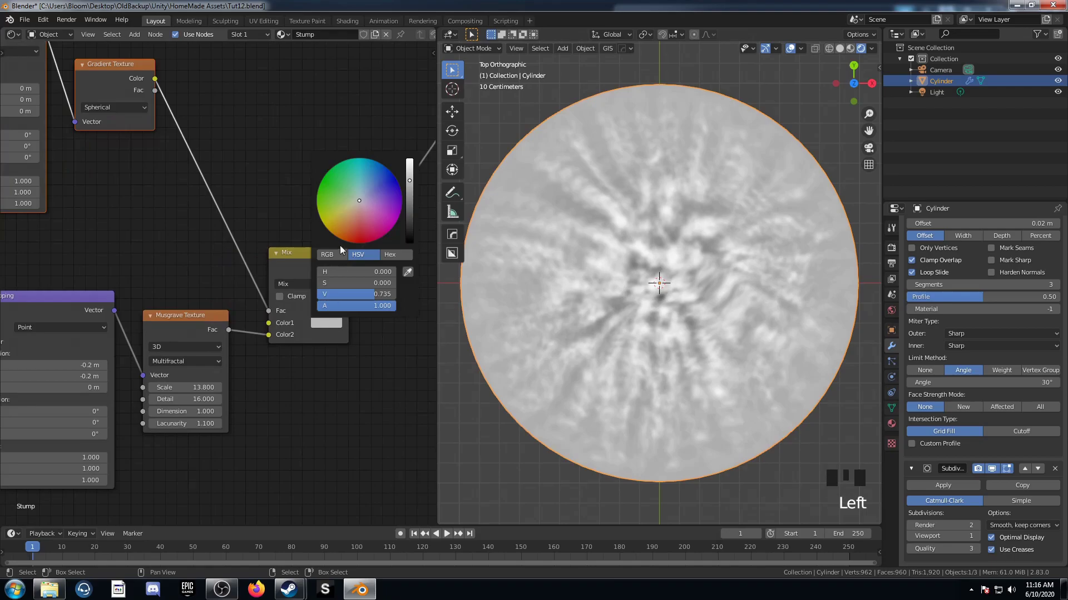
pyautogui.scroll(-3)
pyautogui.middleClick(275, 430)
# Step: Add a ColorRamp after the mix and preview the spotty knot output on the stump
pyautogui.press('shift+a')
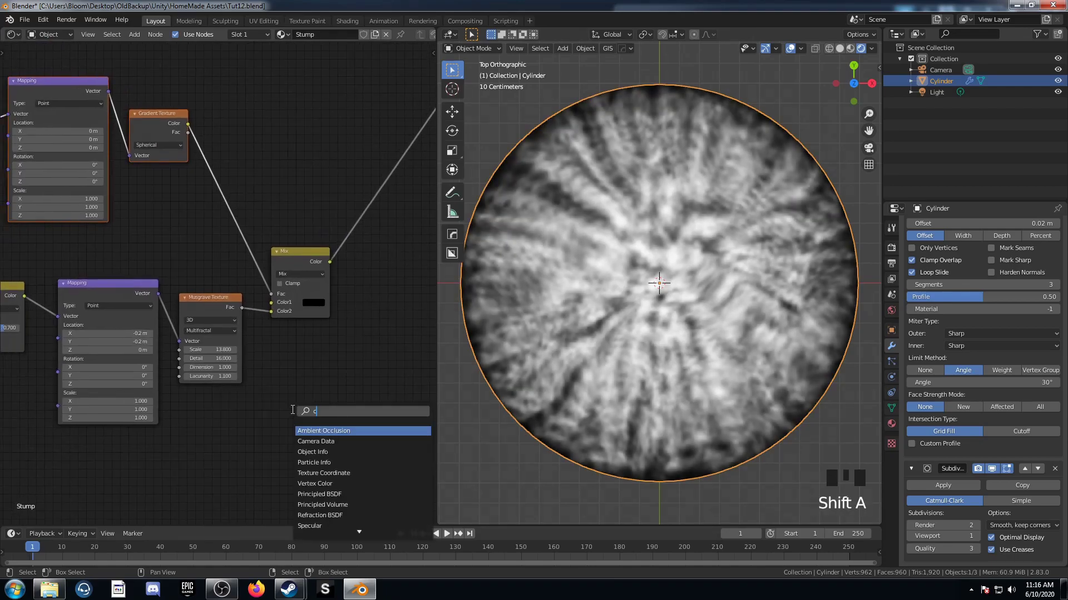
pyautogui.press('r')
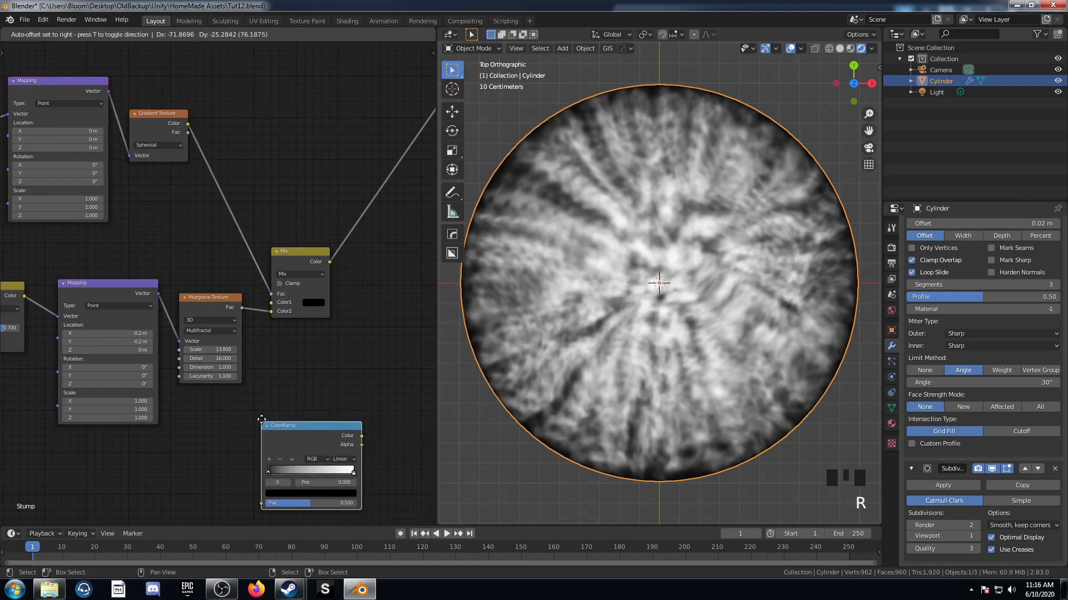
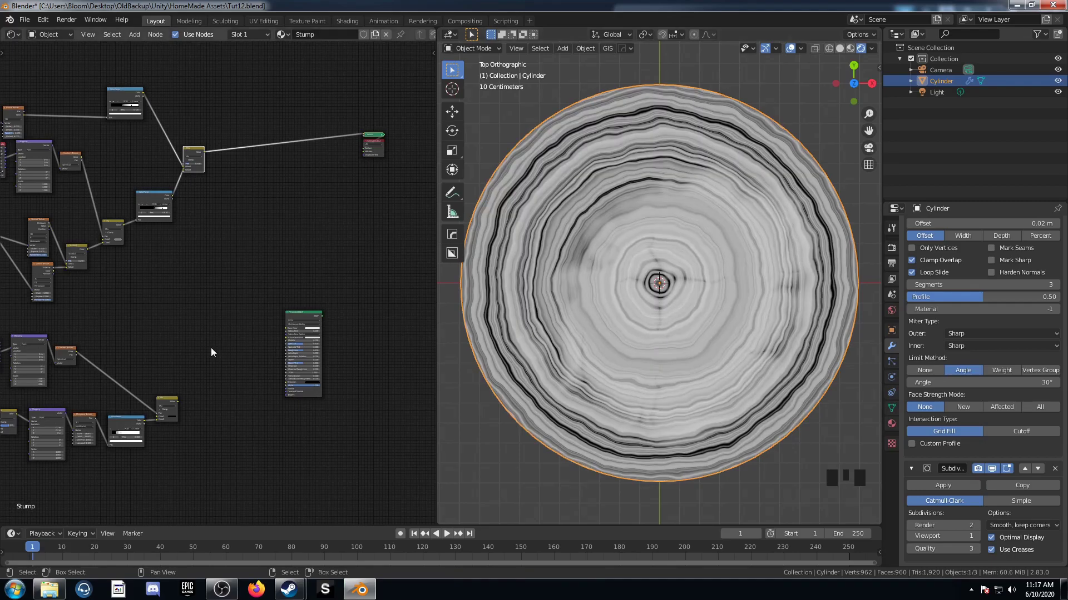
pyautogui.click(171, 406)
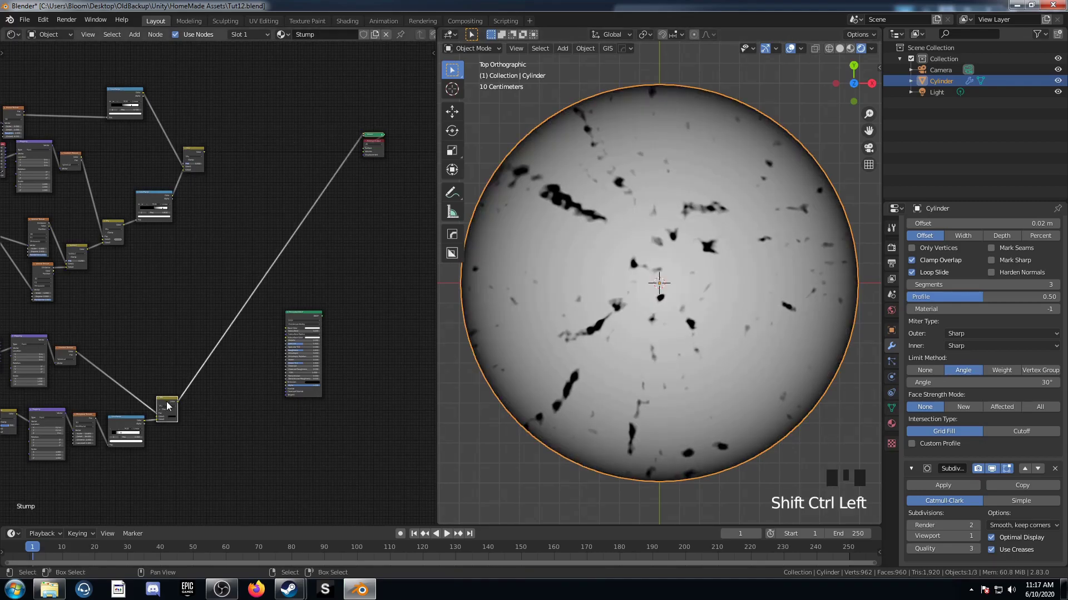
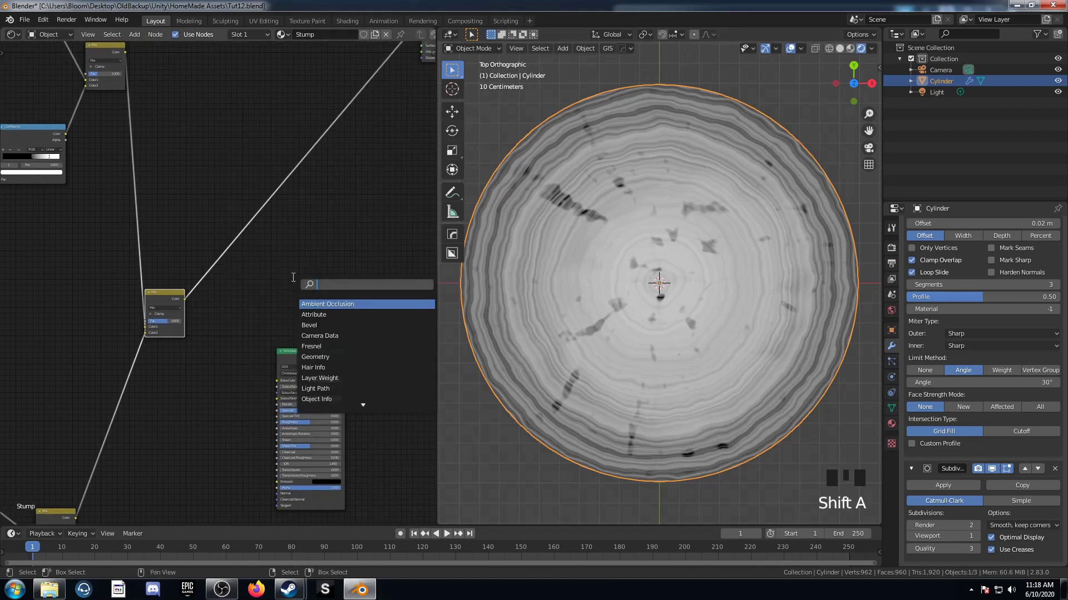
# Step: Add a ColorRamp beside the Principled BSDF with three stops, one at position 0.45
pyautogui.press('r')
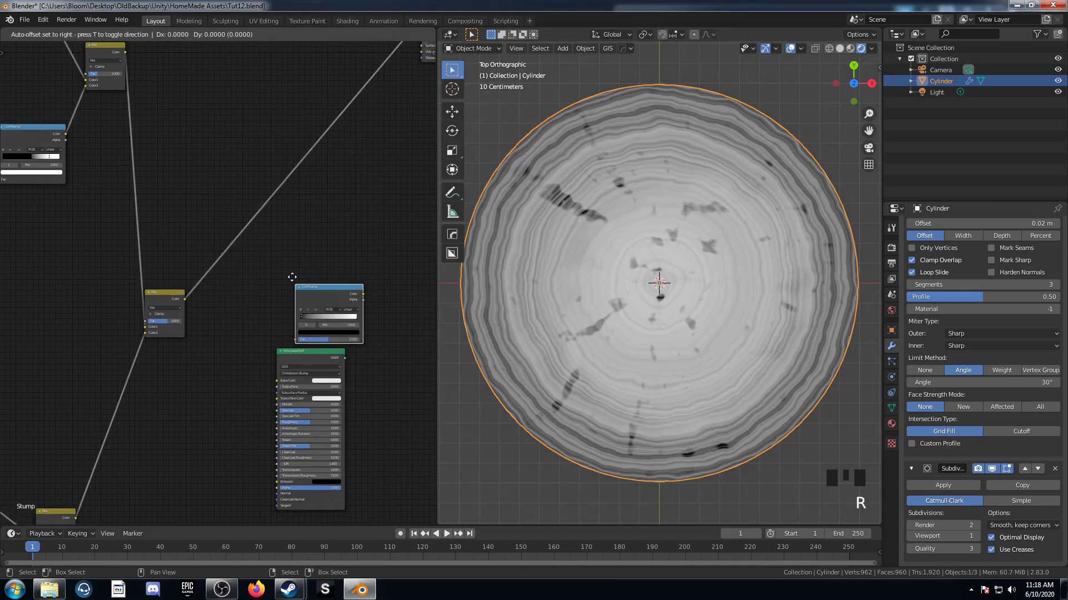
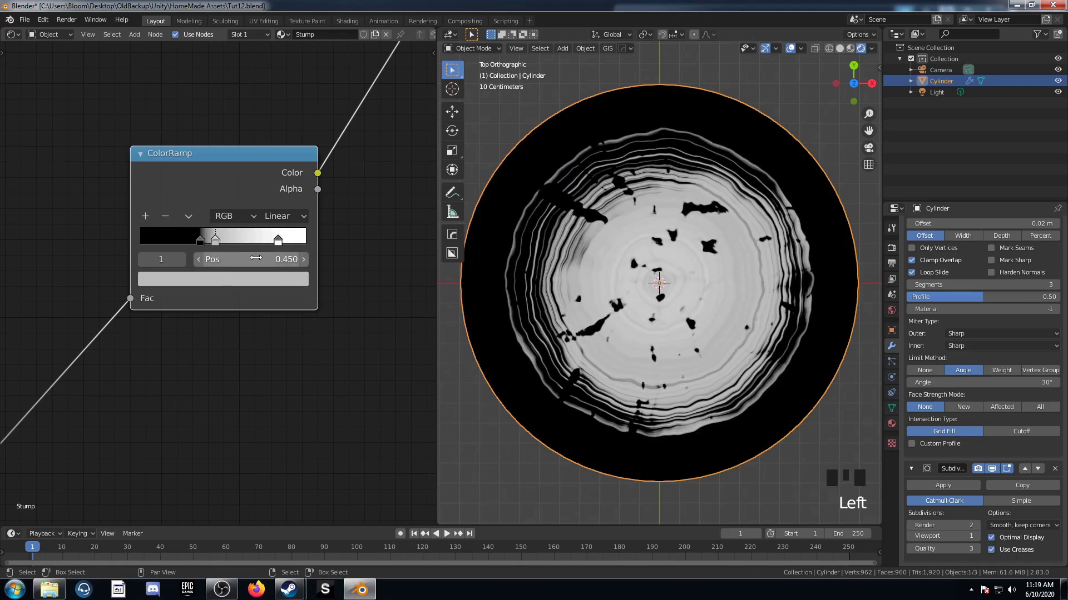
# Step: Reposition and spread the ring ramp's stops to shape the band widths
pyautogui.moveTo(150, 224); pyautogui.dragTo(223, 256)
pyautogui.press('ctrl+z')
pyautogui.moveTo(221, 246); pyautogui.dragTo(233, 247)
pyautogui.press('ctrl+z')
pyautogui.moveTo(150, 216); pyautogui.dragTo(391, 16)
pyautogui.scroll(3)
pyautogui.middleClick(233, 300)
pyautogui.scroll(3)
pyautogui.moveTo(212, 331); pyautogui.dragTo(210, 380)
pyautogui.scroll(-3)
pyautogui.moveTo(288, 390); pyautogui.dragTo(295, 240)
pyautogui.moveTo(295, 240); pyautogui.dragTo(295, 291)
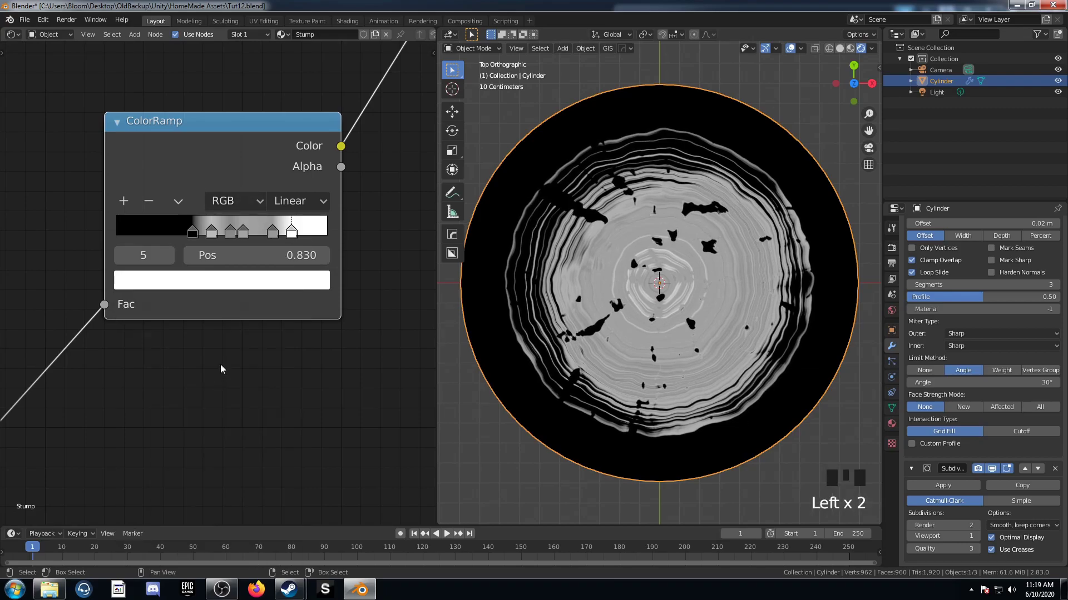
# Step: Colour the stops black, light brown and dark brown, with stop 4 at 0.740
pyautogui.click(295, 299)
pyautogui.click(295, 289)
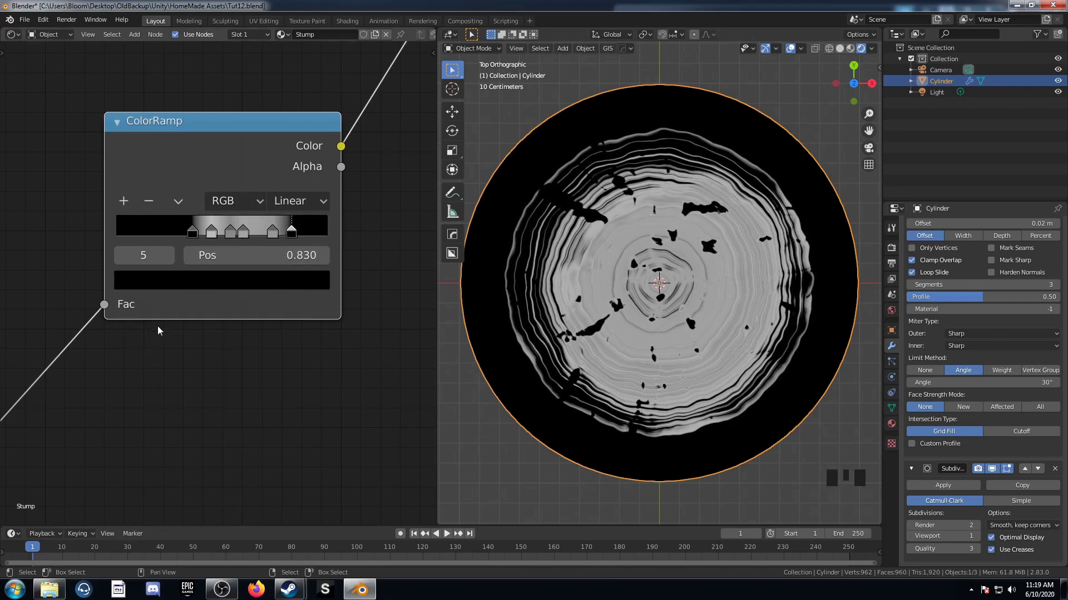
pyautogui.click(214, 236)
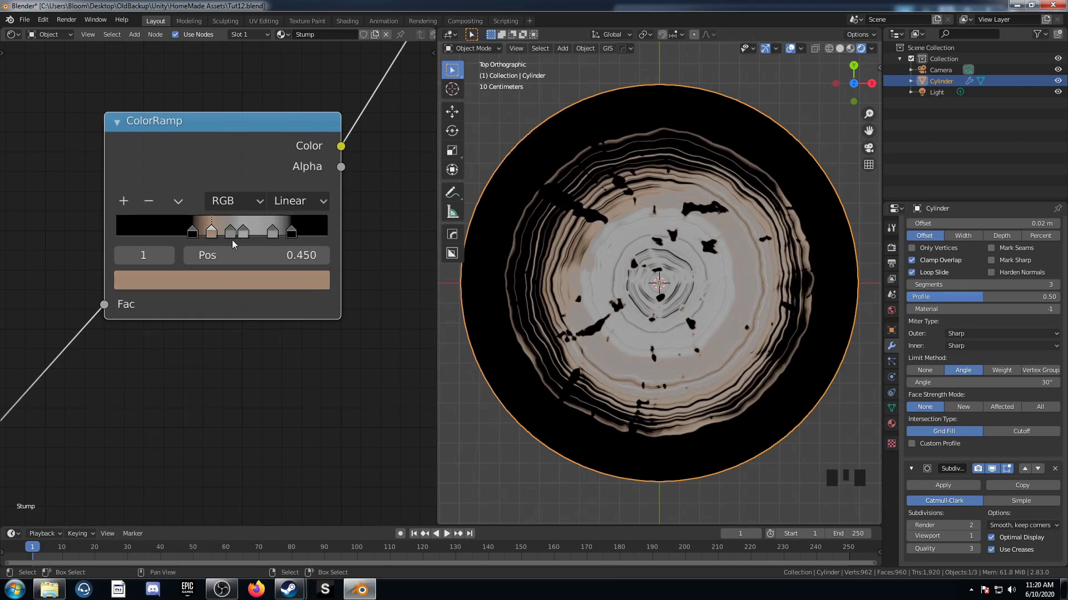
pyautogui.click(234, 236)
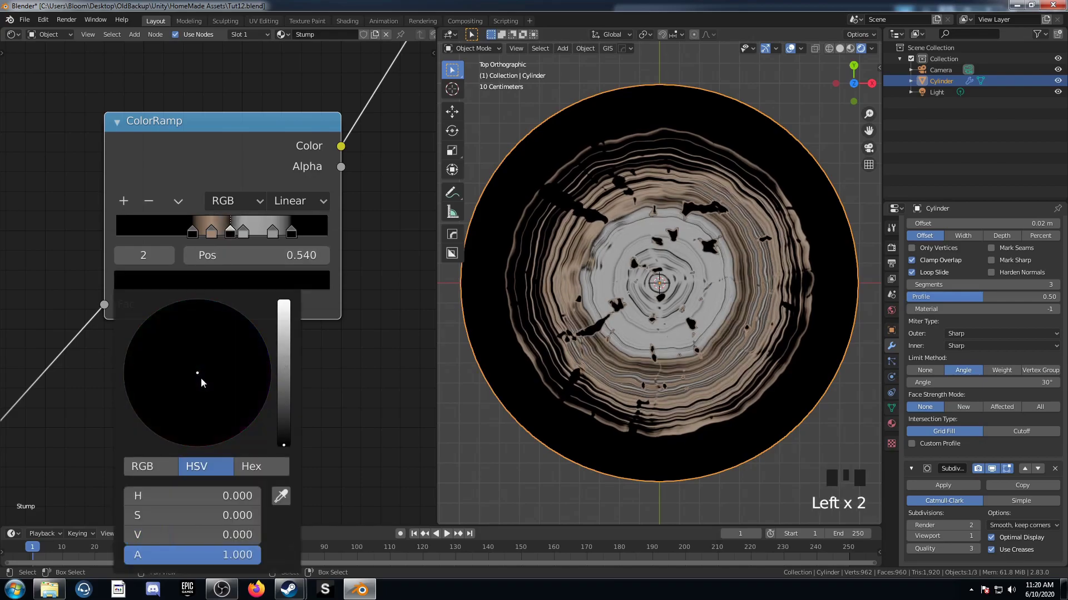
pyautogui.moveTo(247, 234); pyautogui.dragTo(246, 284)
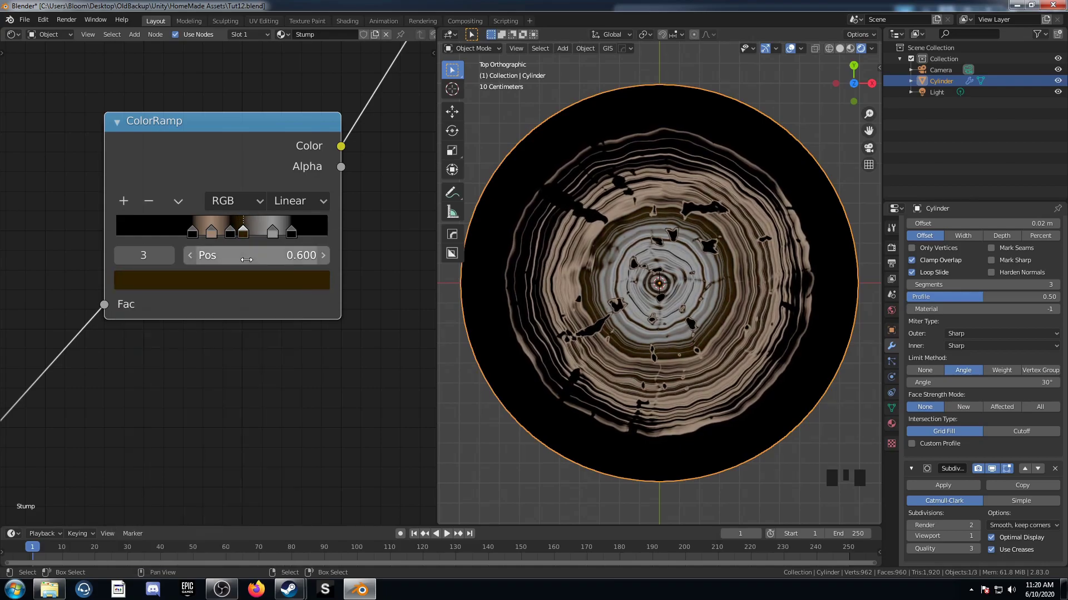
pyautogui.moveTo(276, 238); pyautogui.dragTo(259, 283)
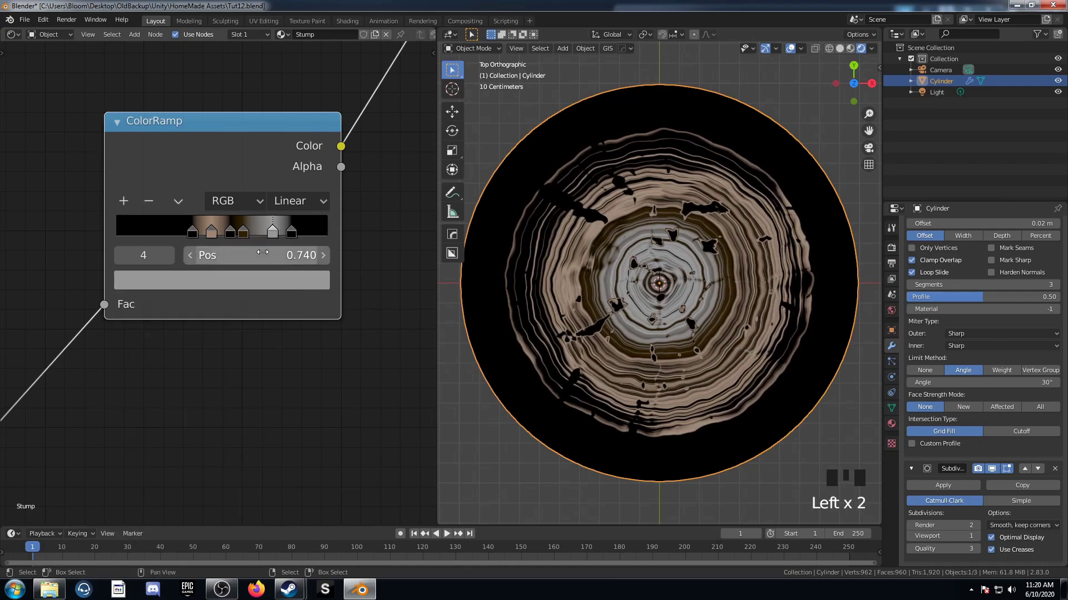
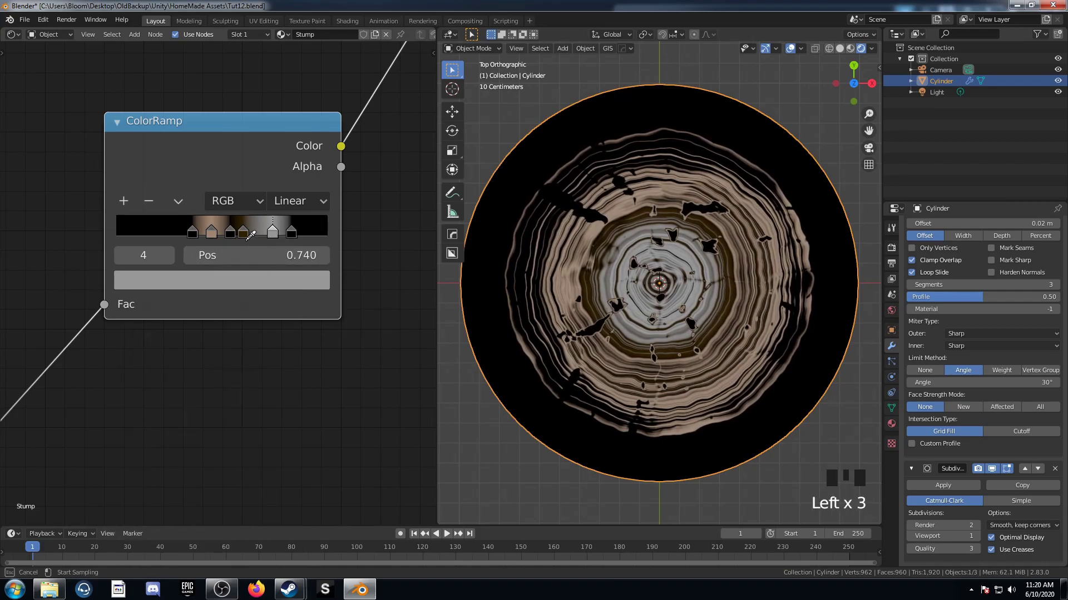
pyautogui.click(252, 290)
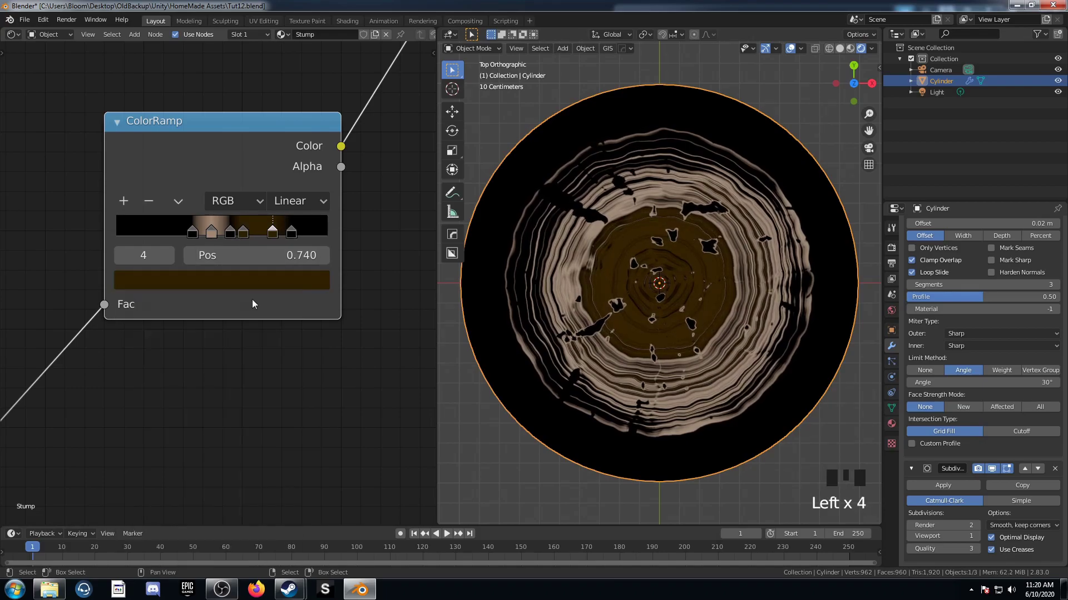
pyautogui.click(270, 284)
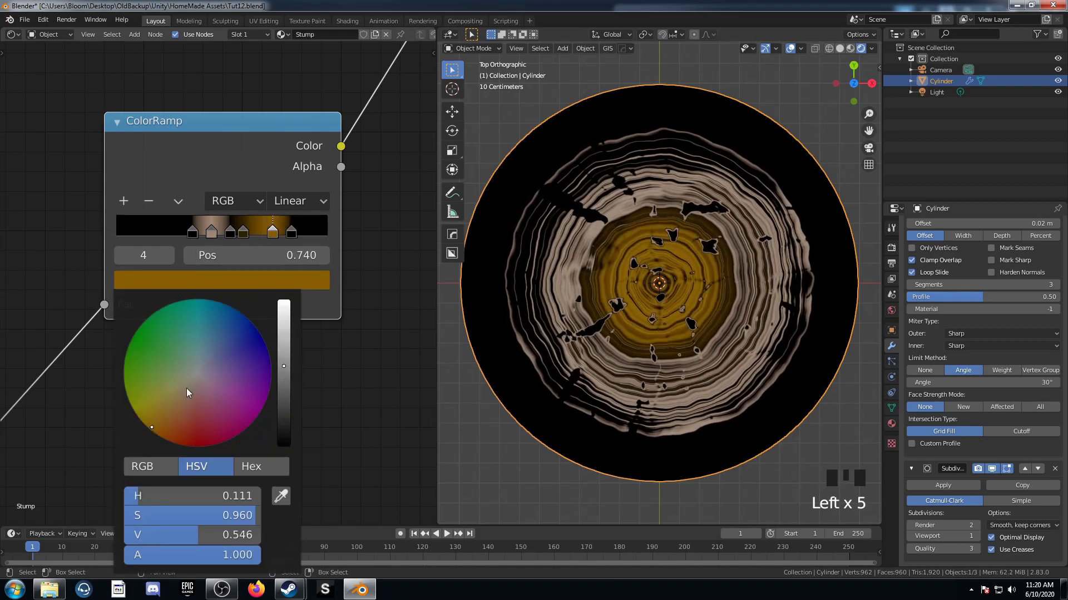
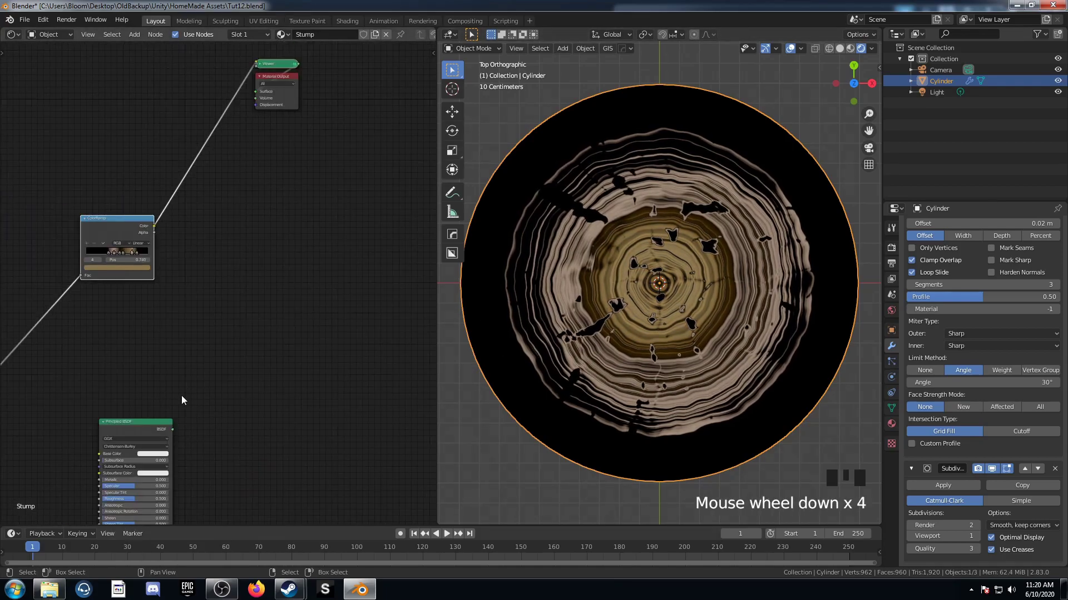
# Step: Connect the ring ColorRamp's colour to the Principled BSDF Base Color
pyautogui.click(142, 431)
pyautogui.scroll(3)
pyautogui.middleClick(264, 285)
pyautogui.scroll(3)
pyautogui.click(120, 204)
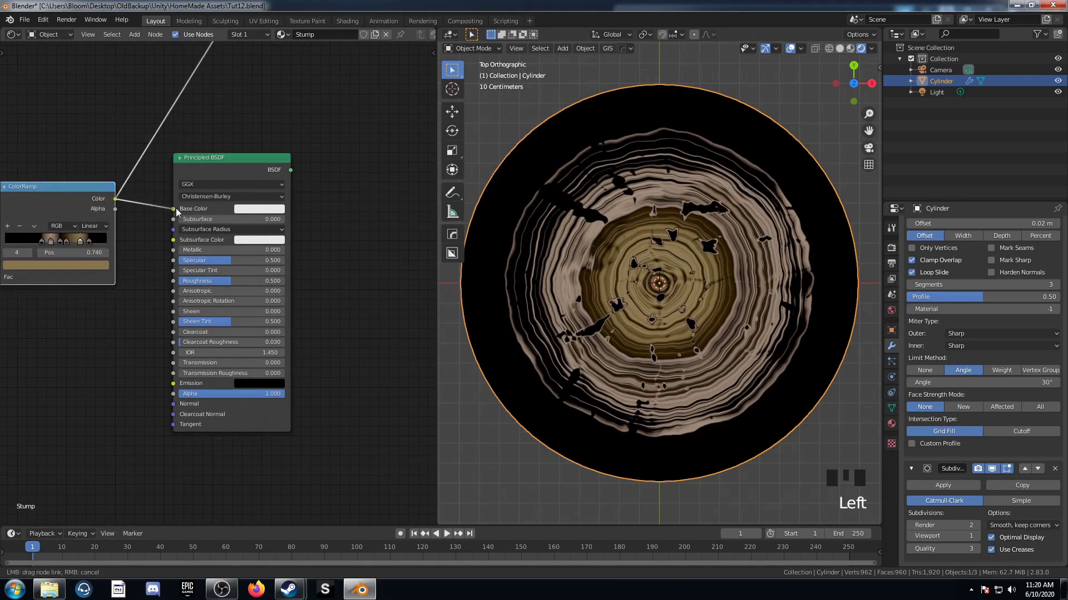
pyautogui.scroll(-3)
pyautogui.click(227, 174)
pyautogui.moveTo(674, 330); pyautogui.dragTo(683, 349)
# Step: Move the dark stops (black near 0.18) to tighten the rings on the stump top
pyautogui.scroll(3)
pyautogui.moveTo(682, 311); pyautogui.dragTo(186, 300)
pyautogui.scroll(3)
pyautogui.moveTo(257, 237); pyautogui.dragTo(212, 239)
pyautogui.moveTo(212, 239); pyautogui.dragTo(196, 262)
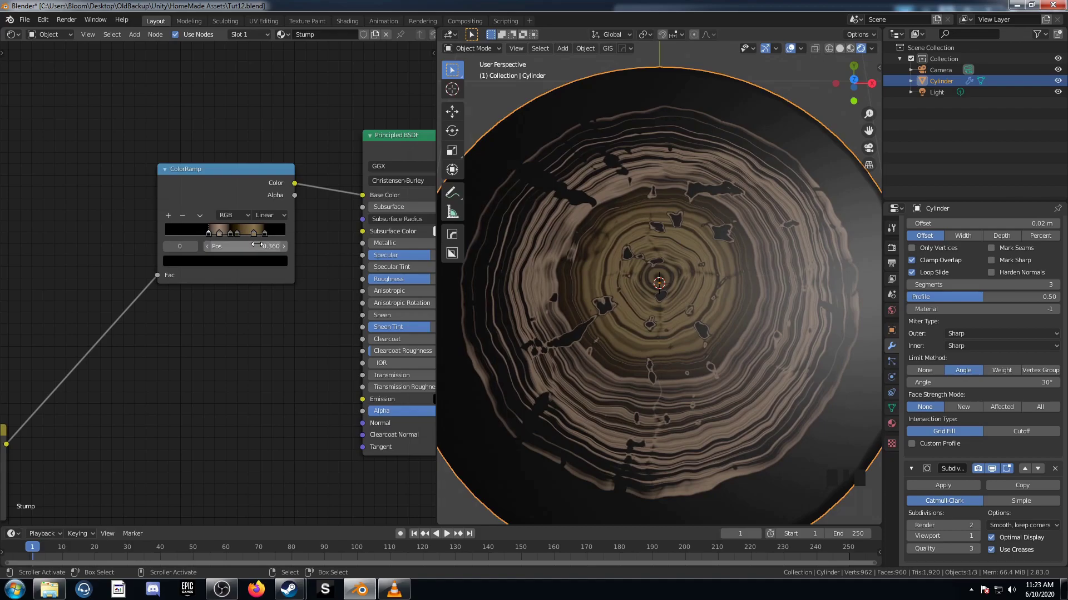
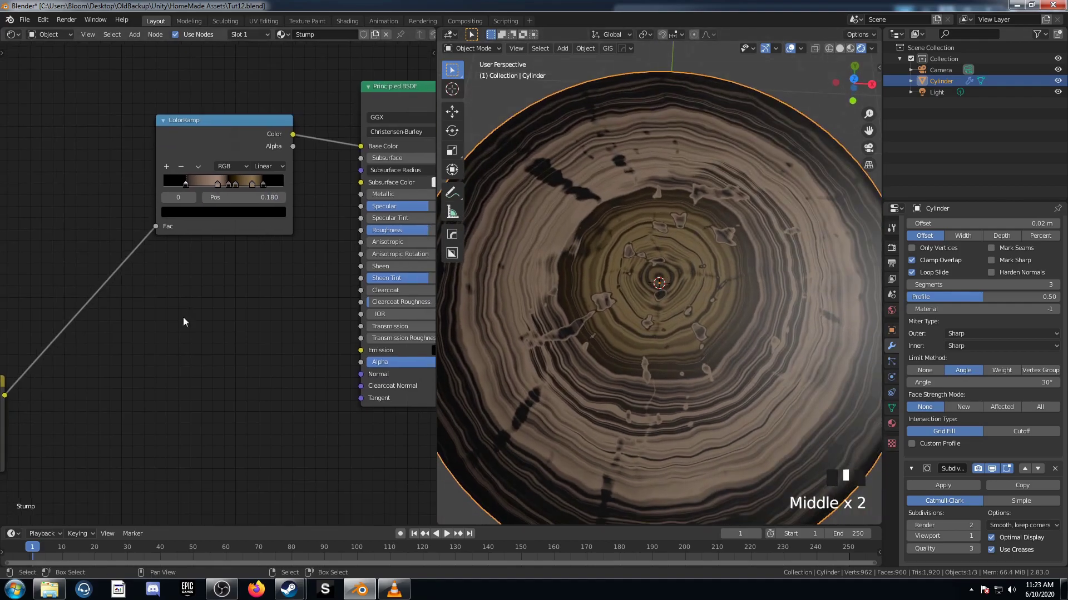
pyautogui.scroll(-3)
# Step: Add a ColorRamp driving Principled Roughness from the ring mix and preview it
pyautogui.middleClick(162, 371)
pyautogui.press('shift+a')
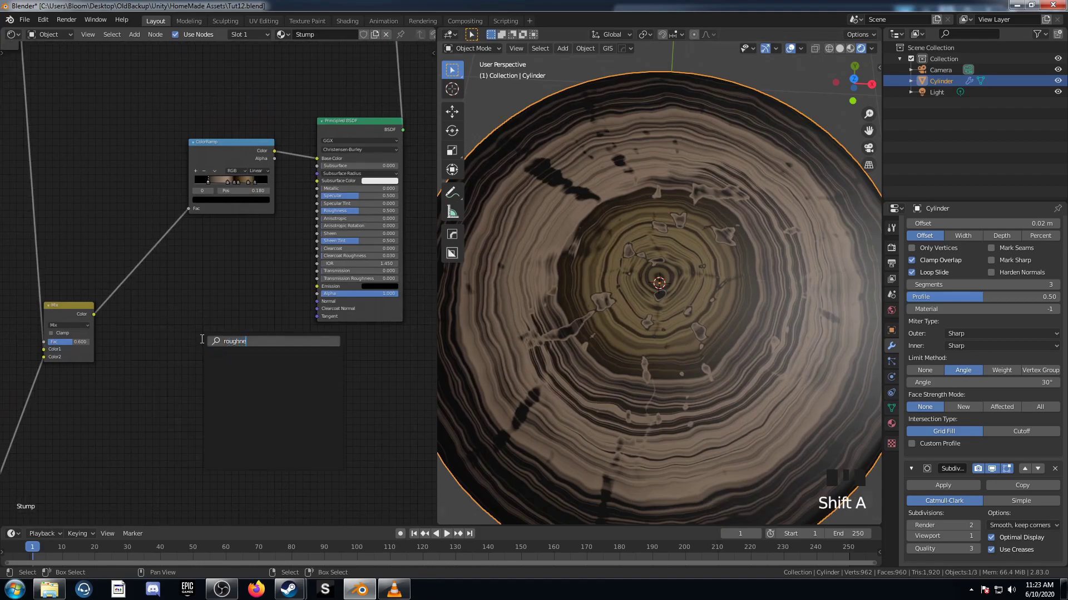
pyautogui.press('s')
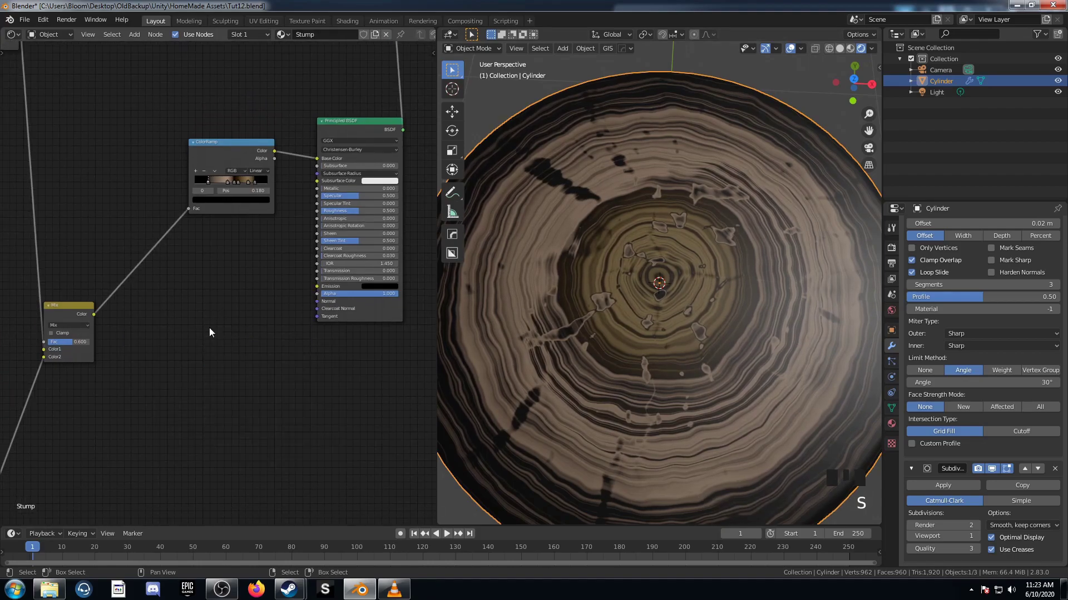
pyautogui.press('shift+a')
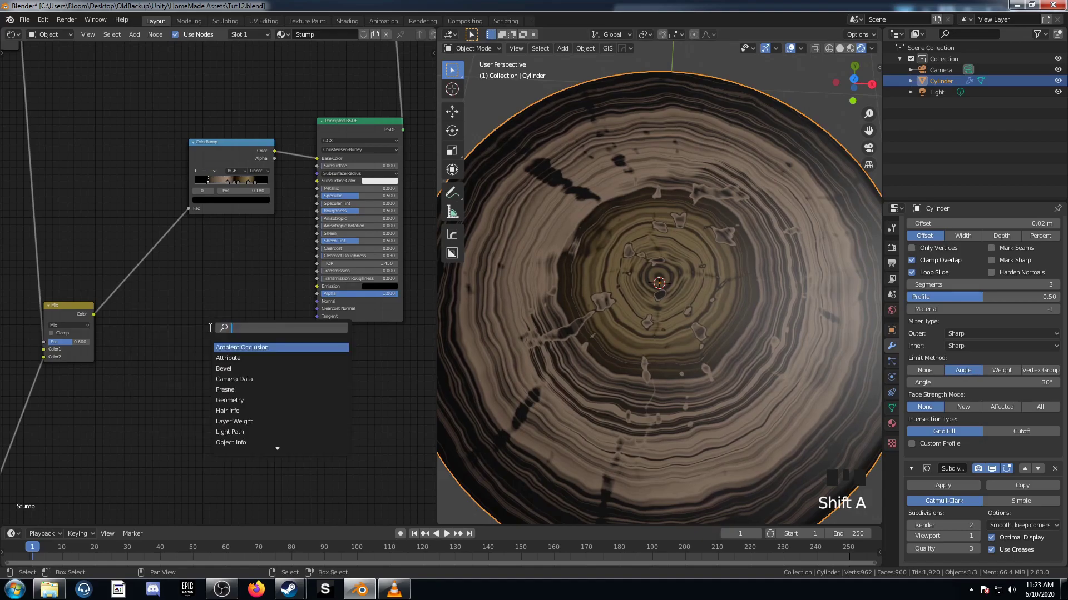
pyautogui.press('r')
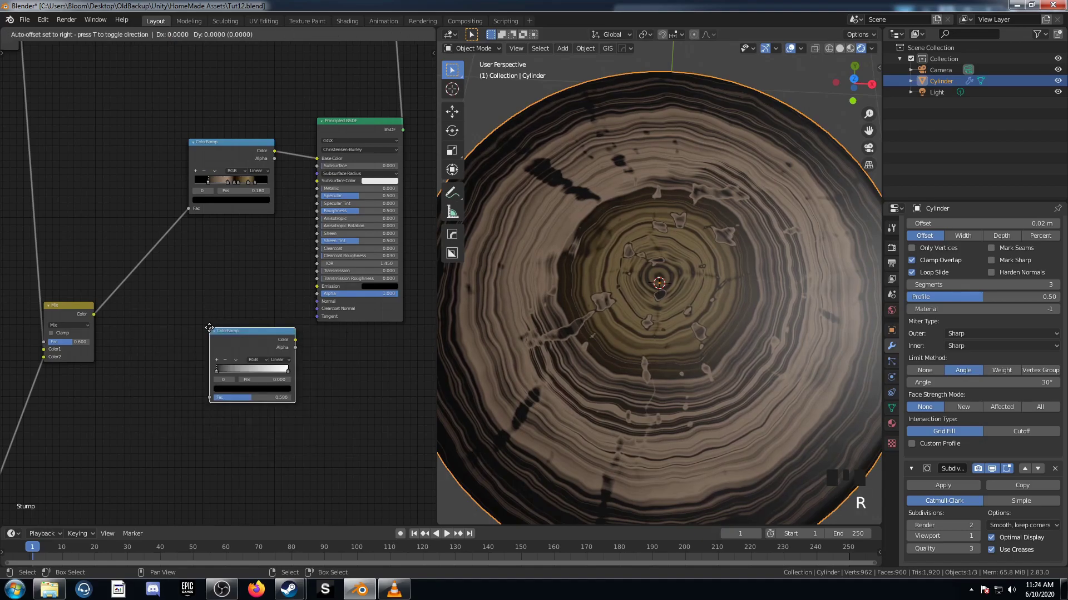
pyautogui.click(104, 322)
pyautogui.click(202, 310)
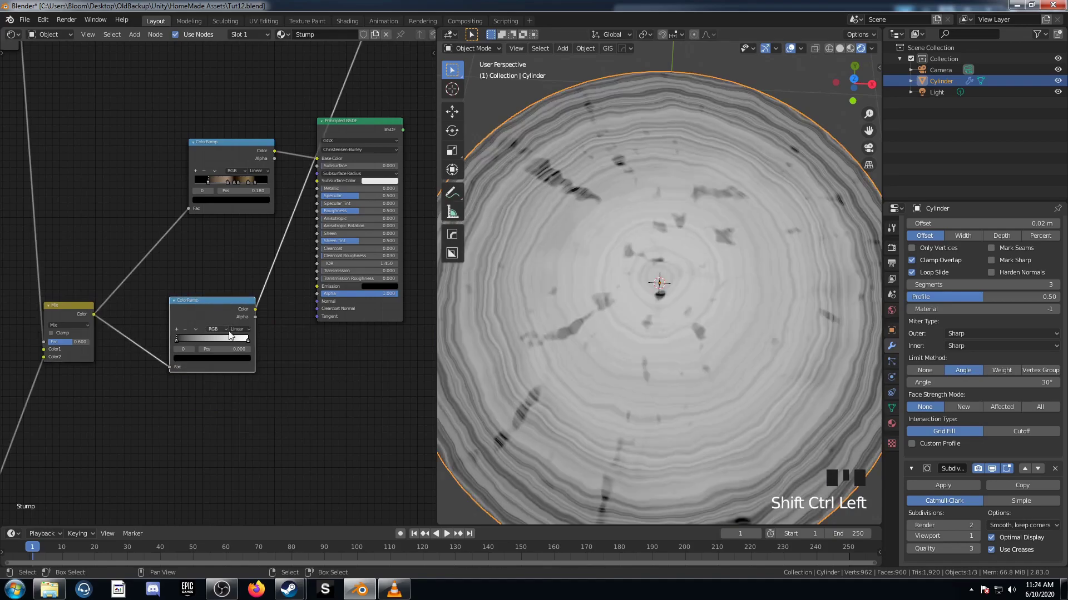
pyautogui.moveTo(610, 327); pyautogui.dragTo(647, 298)
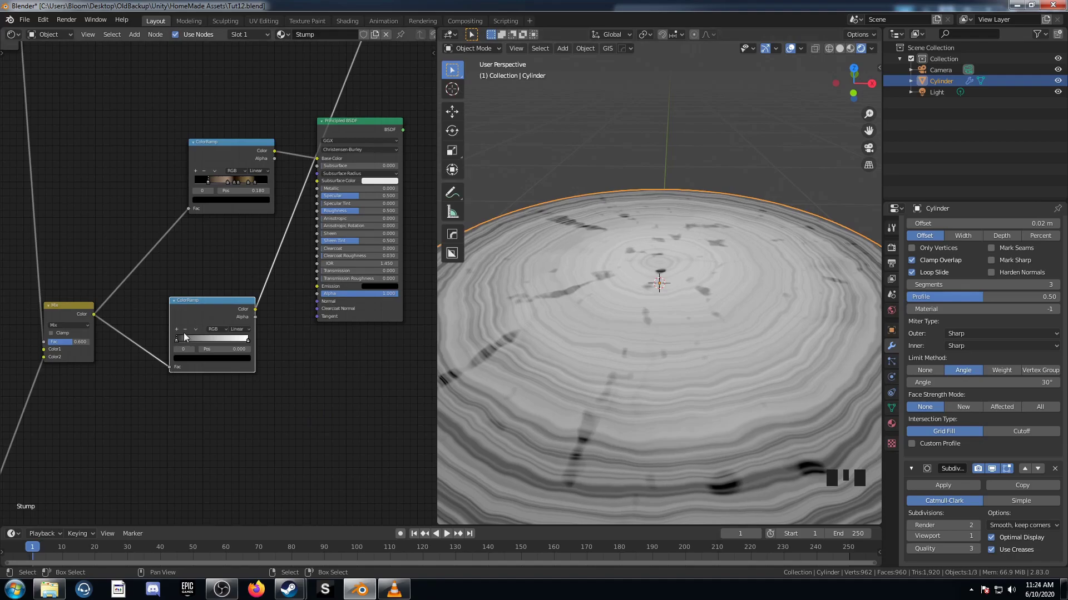
# Step: Make the ramp's dark stop white and set the other stop's position to 1.000
pyautogui.click(199, 362)
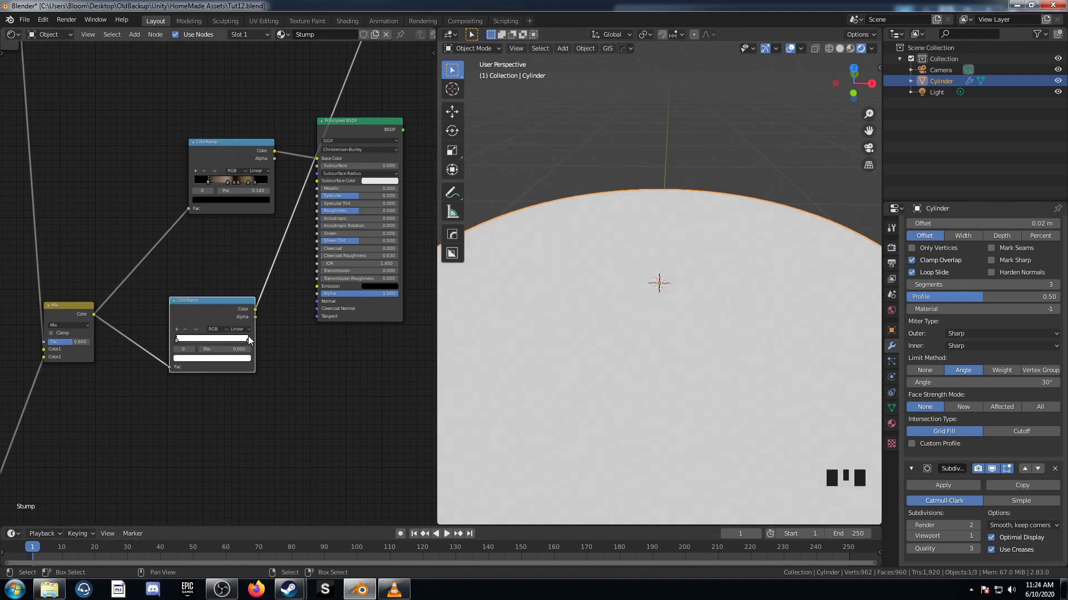
pyautogui.click(254, 347)
pyautogui.click(252, 346)
pyautogui.click(252, 344)
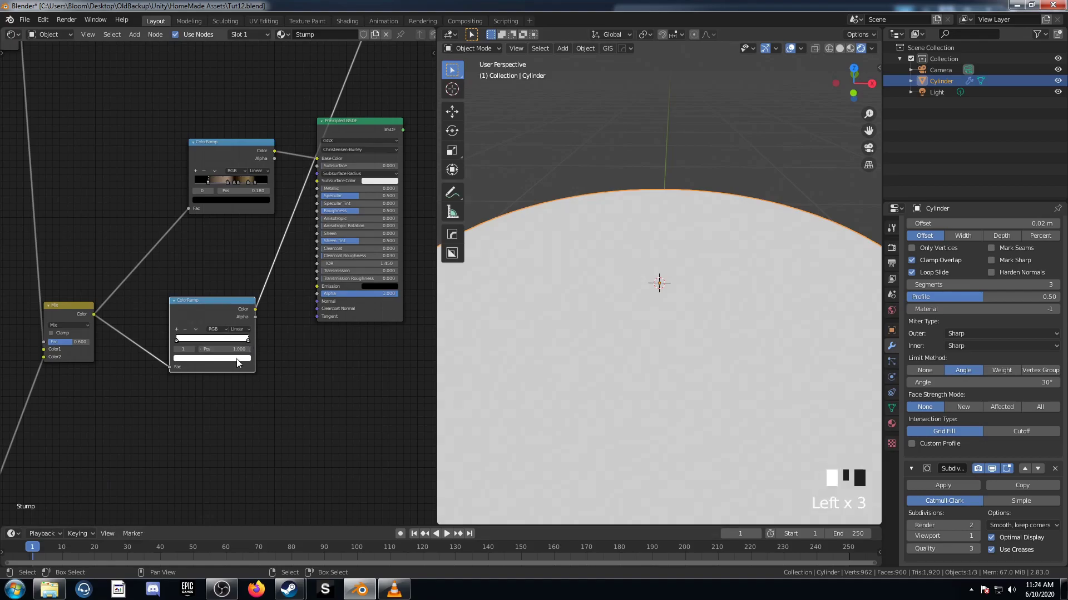
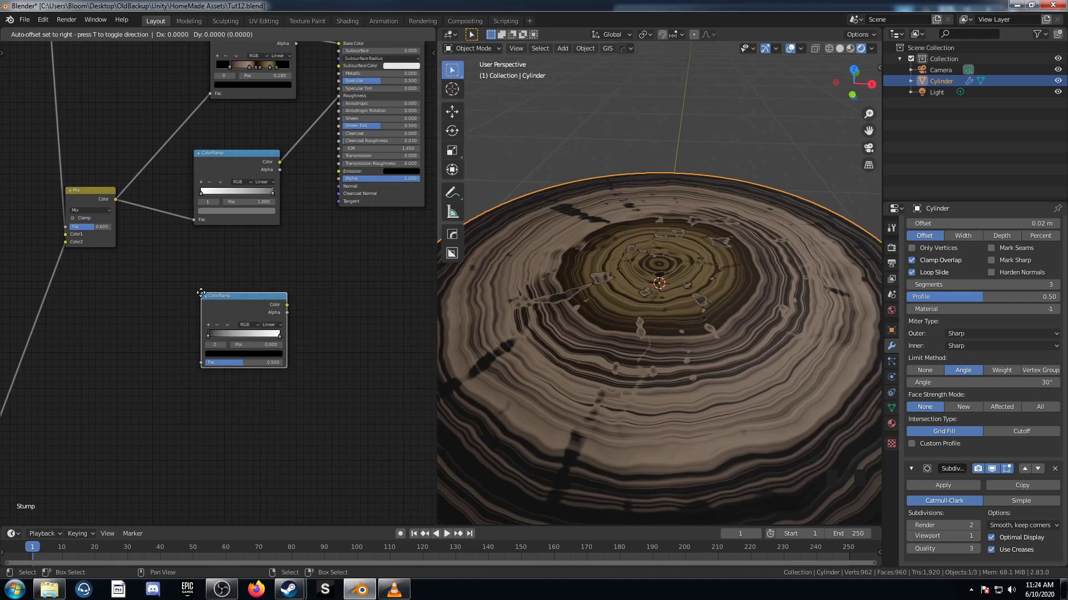
# Step: Feed the ring mix through a new ColorRamp into a Bump node's Height
pyautogui.moveTo(91, 199); pyautogui.dragTo(240, 277)
pyautogui.click(240, 278)
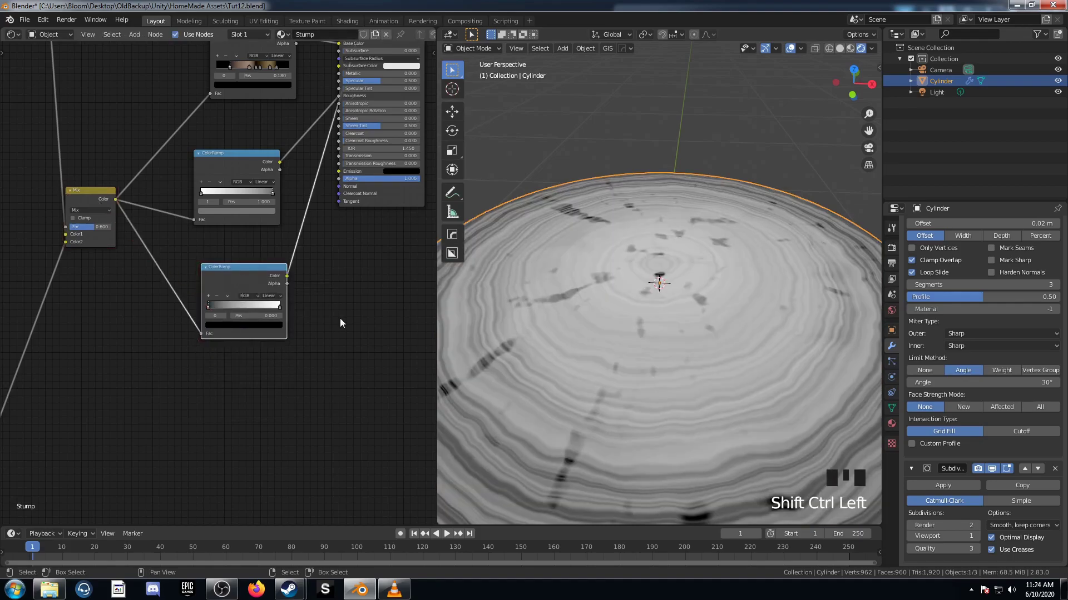
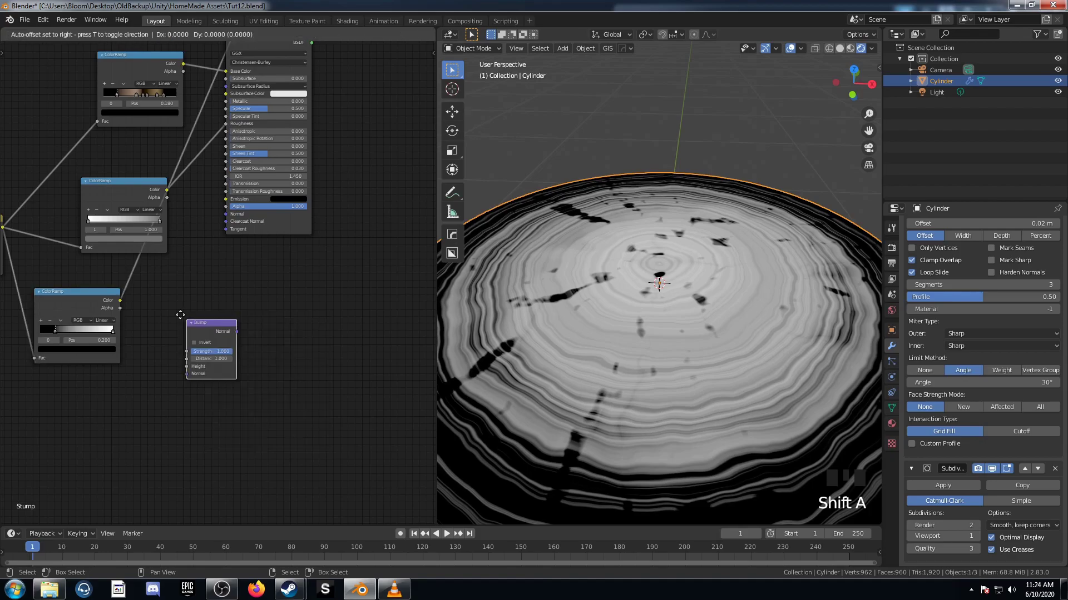
pyautogui.click(124, 306)
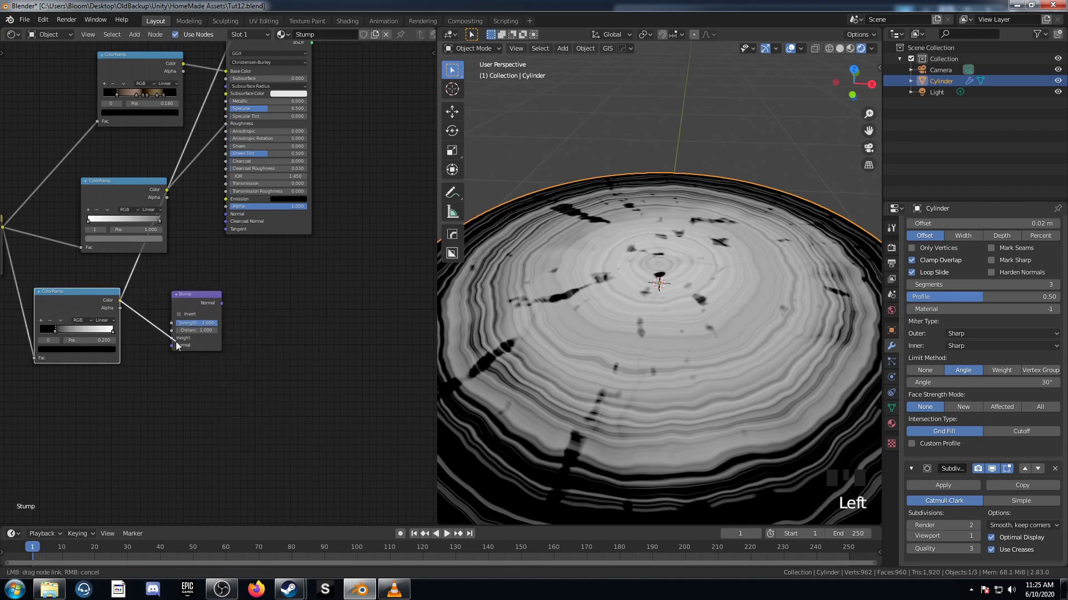
pyautogui.click(210, 295)
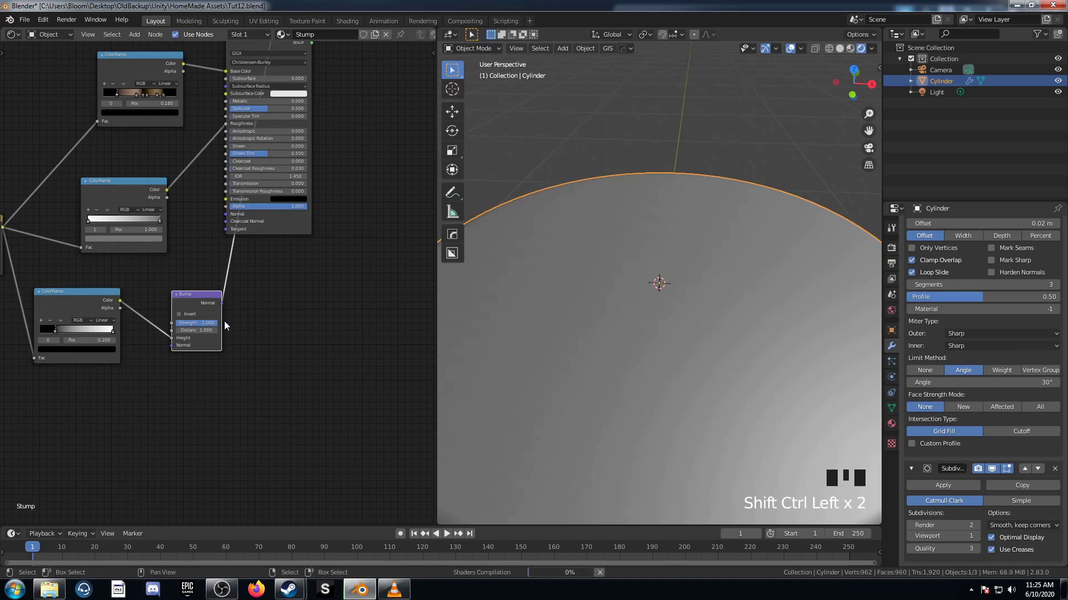
pyautogui.moveTo(634, 390); pyautogui.dragTo(190, 329)
pyautogui.moveTo(190, 330); pyautogui.dragTo(761, 304)
pyautogui.moveTo(761, 304); pyautogui.dragTo(194, 301)
# Step: Set Bump Strength 0.100 and connect its Normal to the Principled Normal
pyautogui.click(191, 293)
pyautogui.click(192, 301)
pyautogui.click(216, 244)
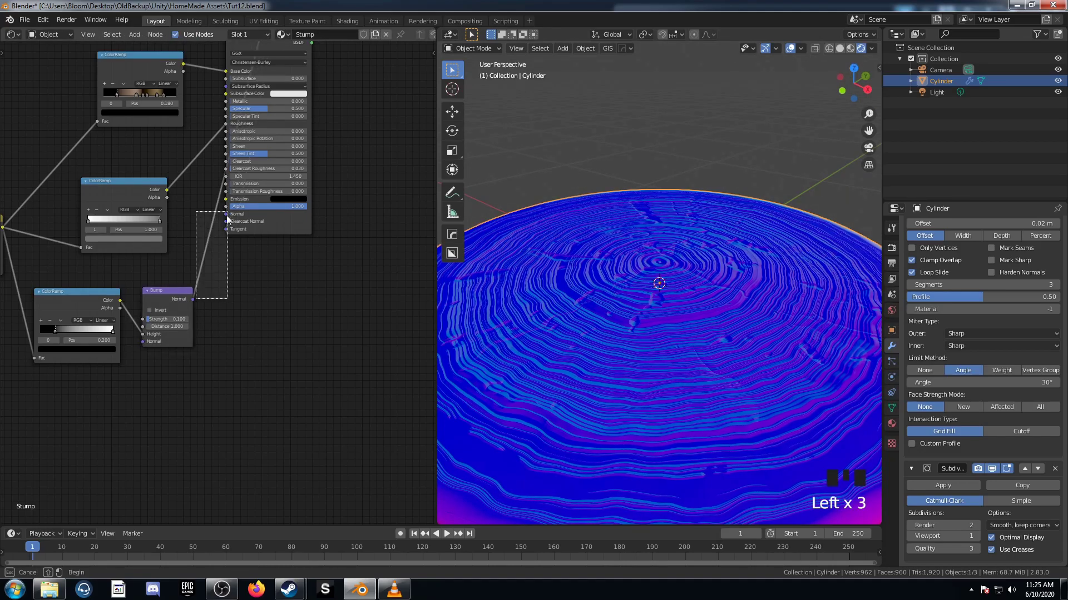
pyautogui.click(217, 273)
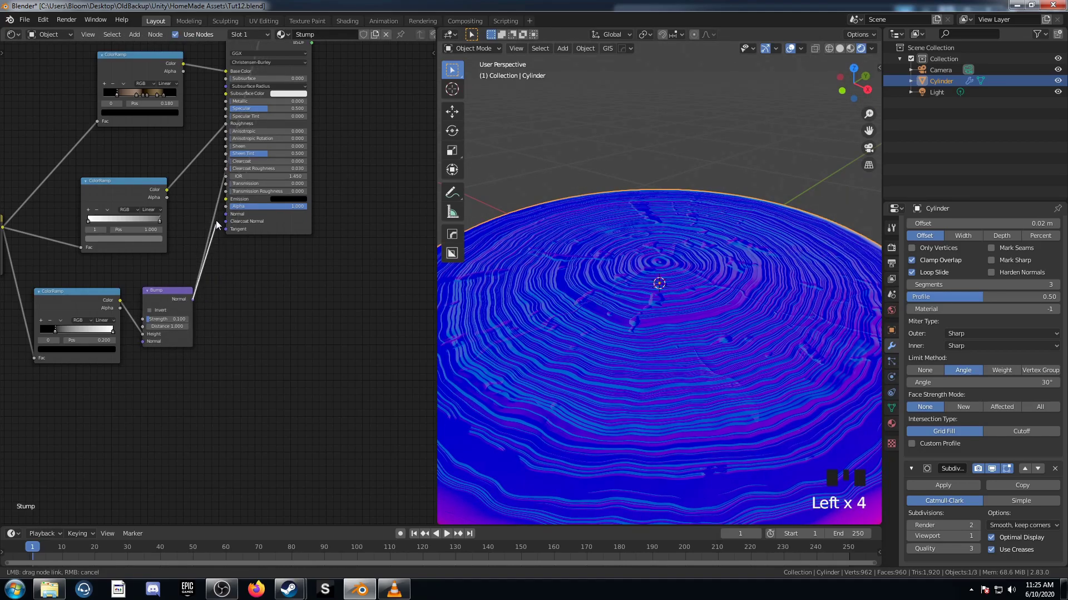
pyautogui.moveTo(329, 242); pyautogui.dragTo(248, 118)
pyautogui.click(248, 118)
pyautogui.moveTo(555, 376); pyautogui.dragTo(645, 364)
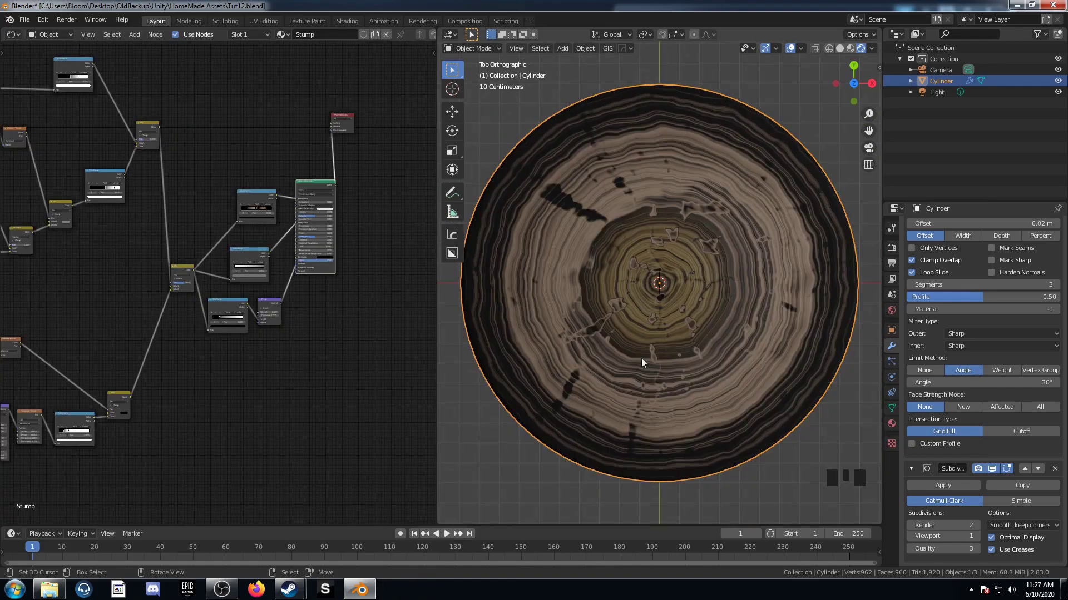
pyautogui.scroll(-3)
pyautogui.scroll(3)
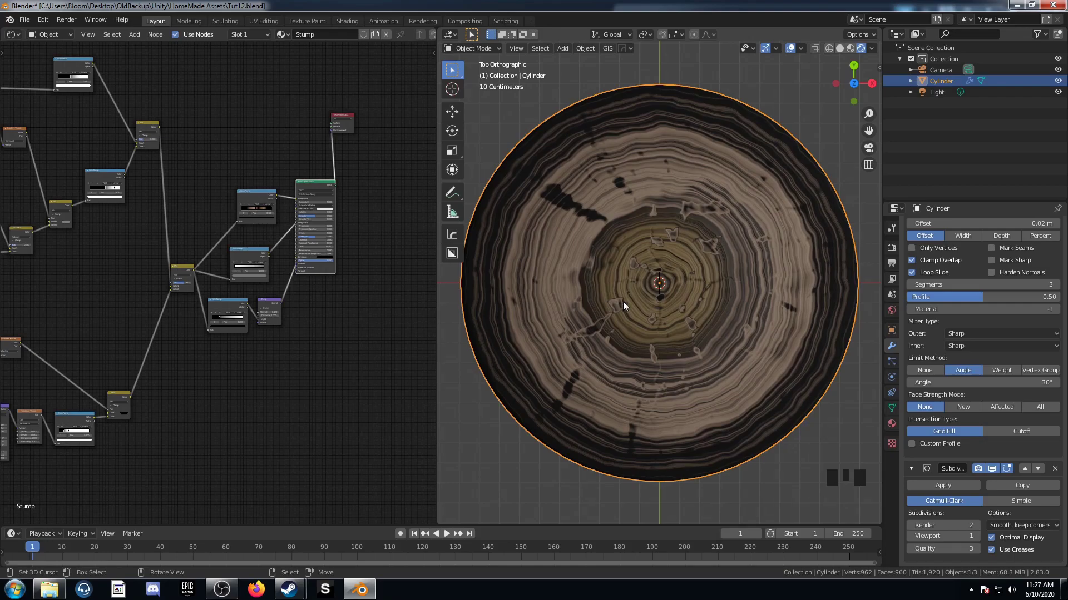
pyautogui.moveTo(158, 487); pyautogui.dragTo(139, 394)
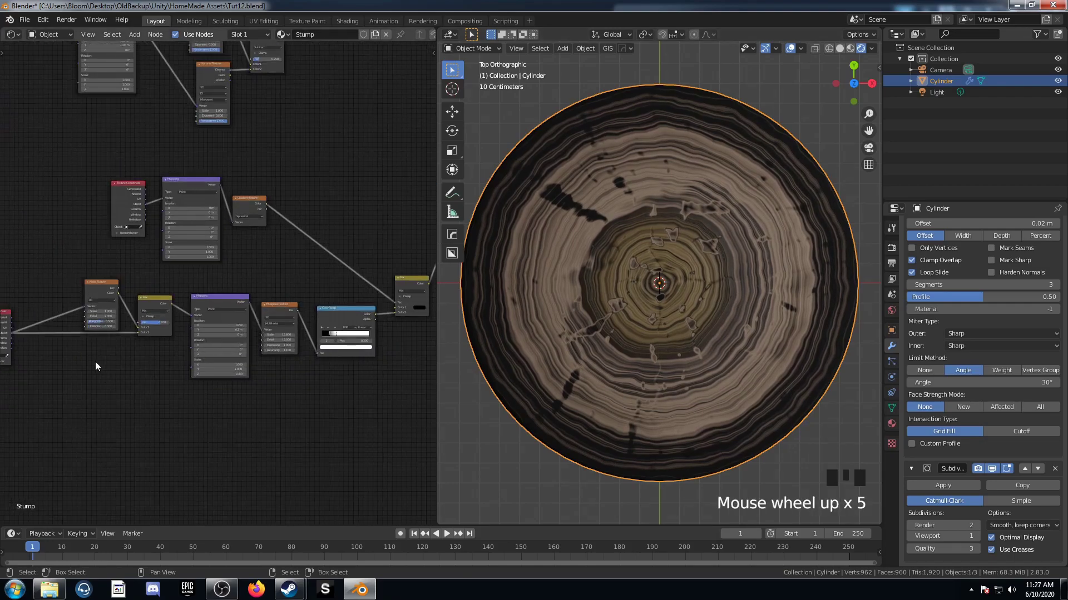
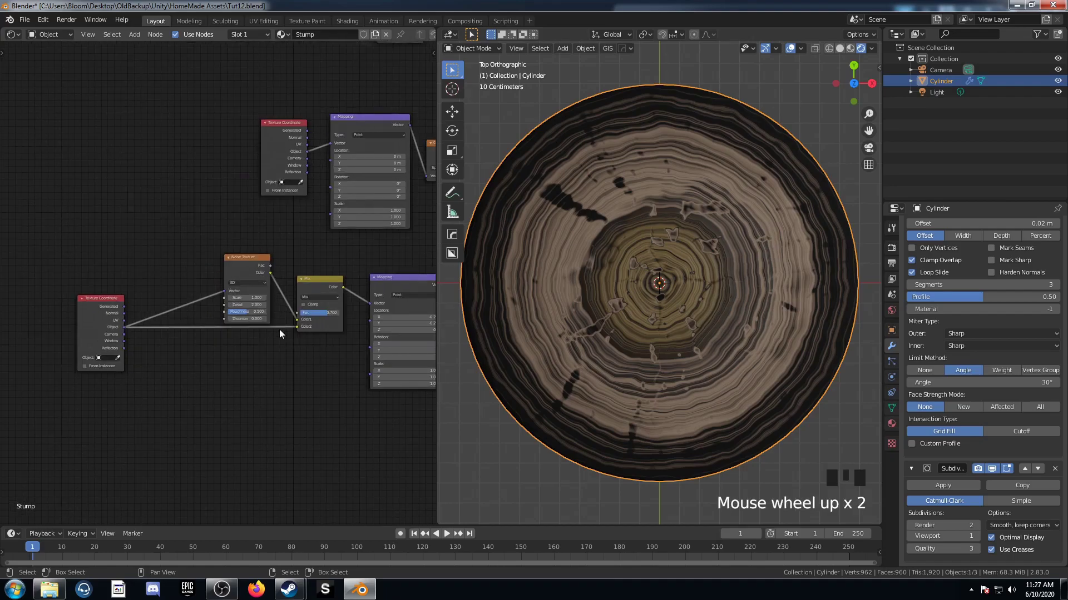
# Step: Duplicate the Noise Texture and Mix nodes and wire object coordinates through them
pyautogui.click(257, 264)
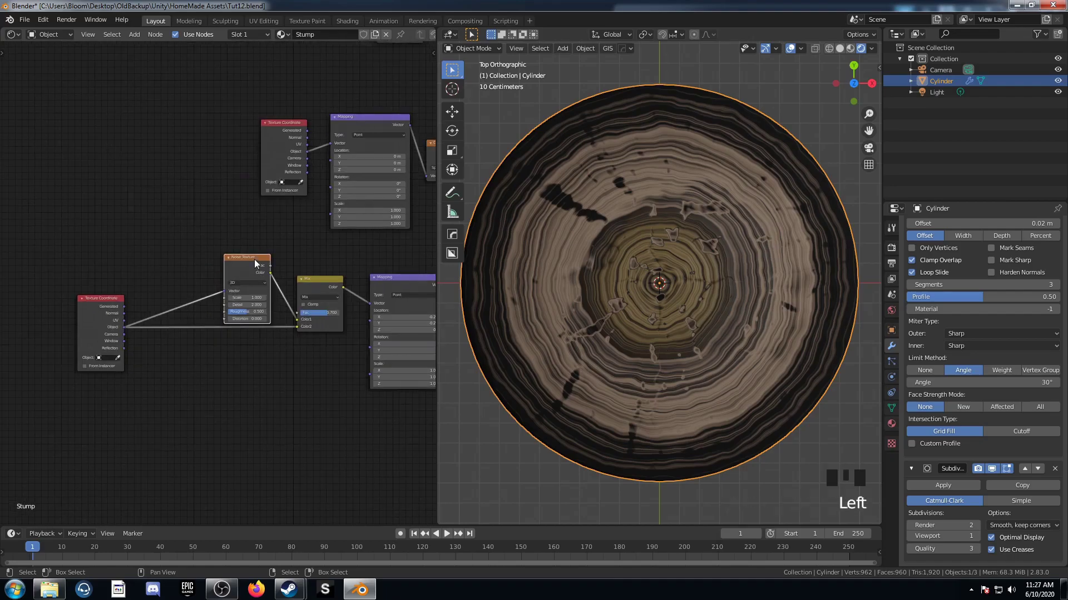
pyautogui.press('shift+d')
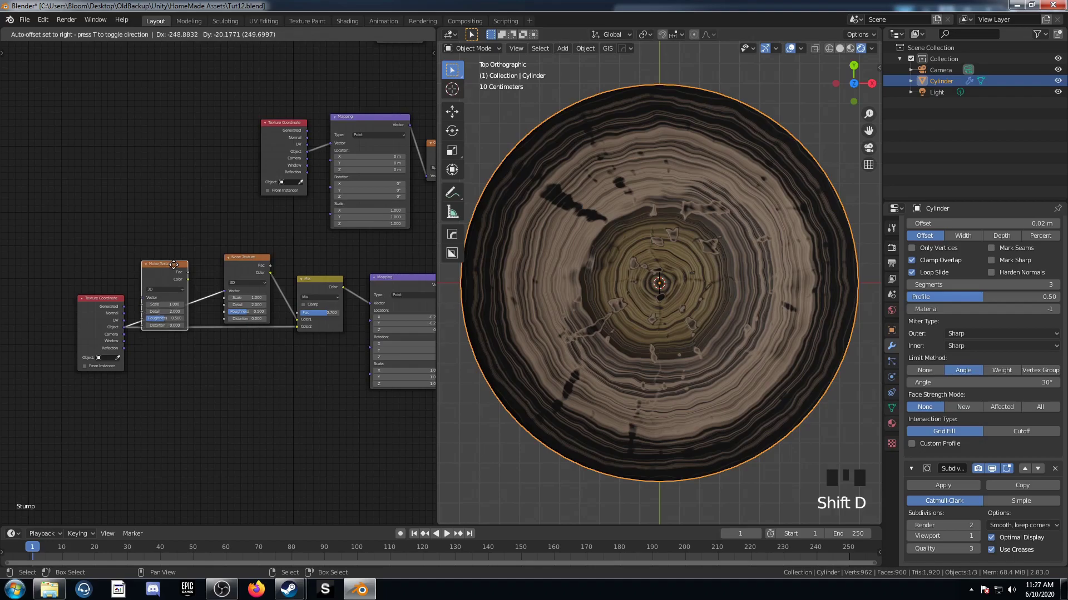
pyautogui.moveTo(179, 268); pyautogui.dragTo(326, 283)
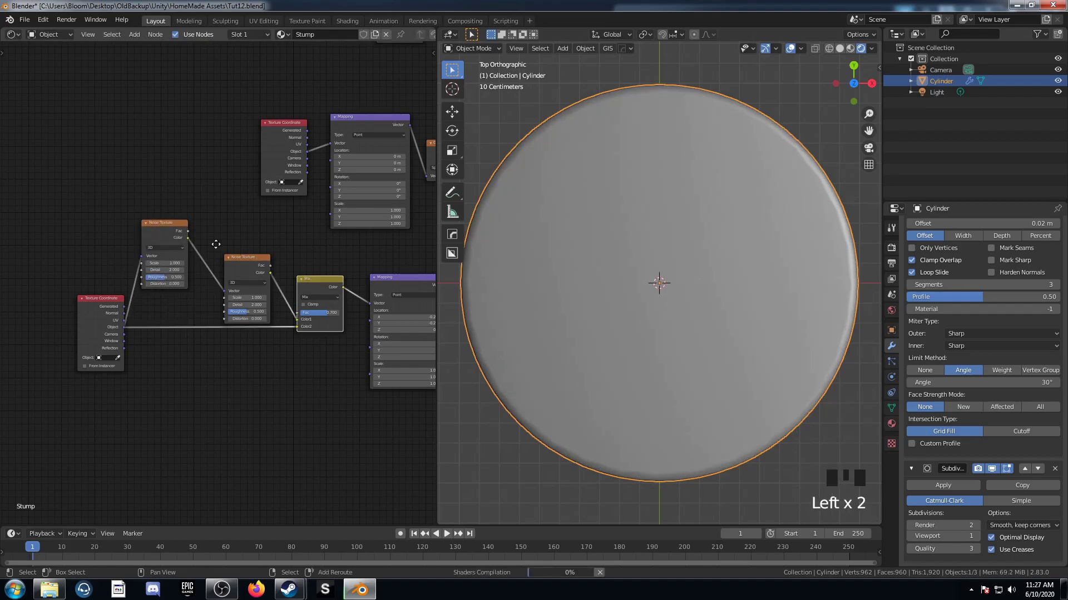
pyautogui.press('shift+d')
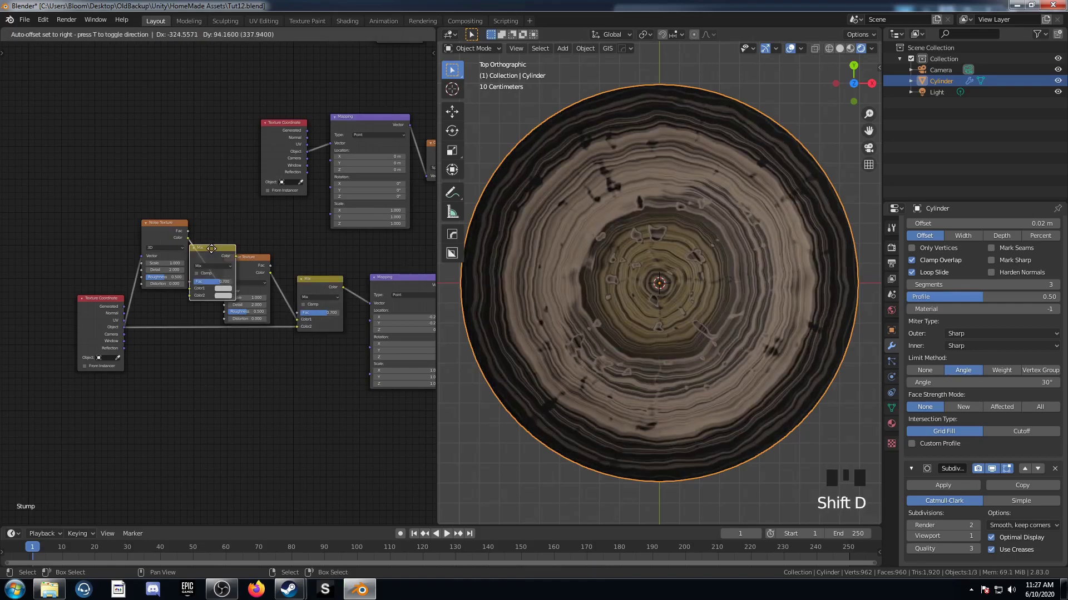
pyautogui.click(128, 334)
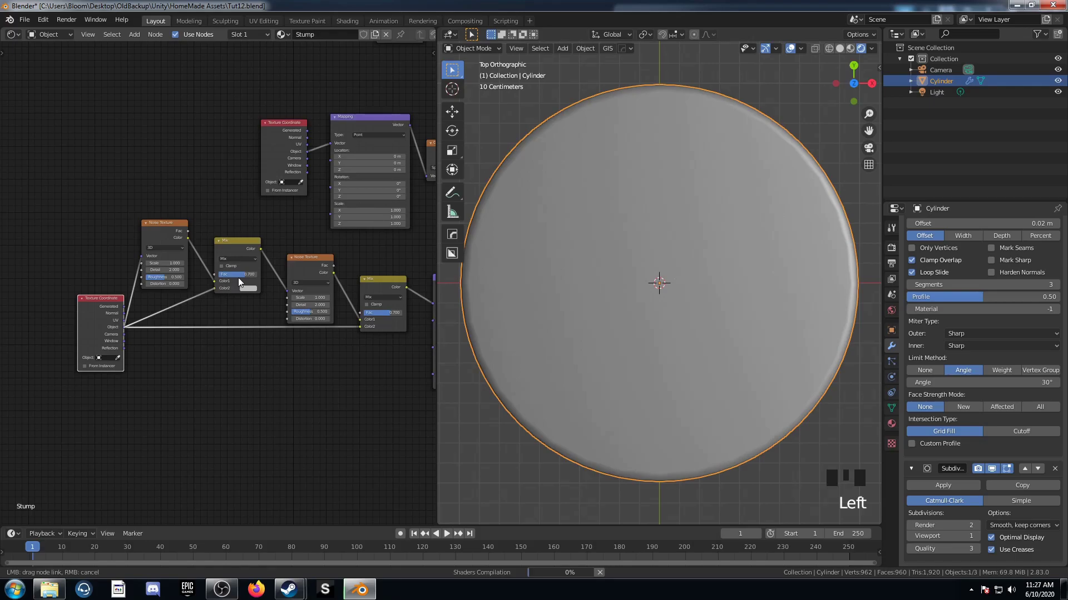
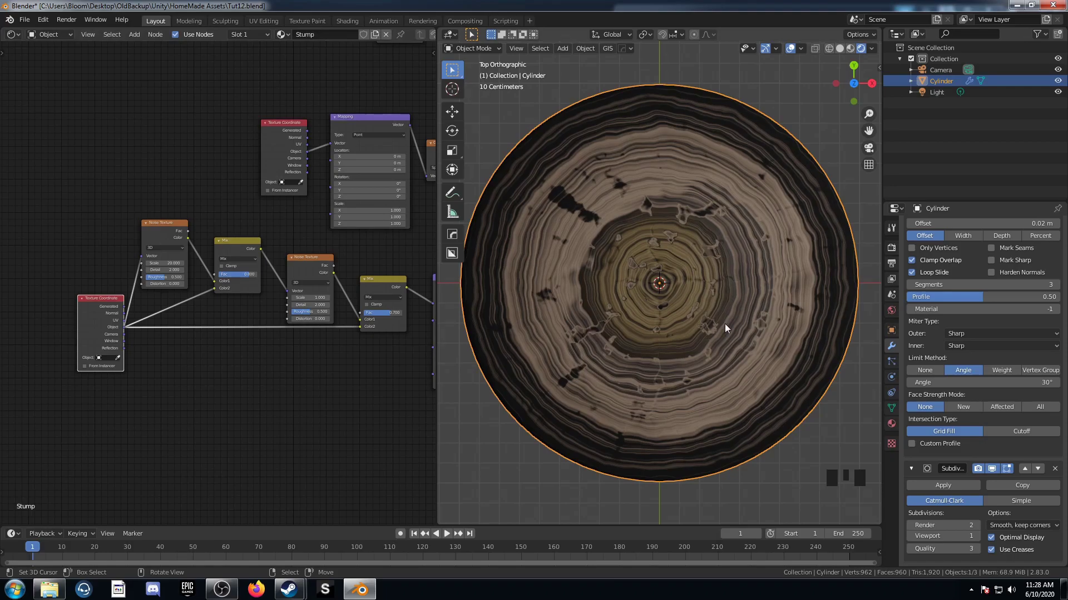
# Step: Set the Noise scale to 20 and bring the main material nodes back into view
pyautogui.scroll(-3)
pyautogui.scroll(-3)
pyautogui.moveTo(382, 379); pyautogui.dragTo(255, 208)
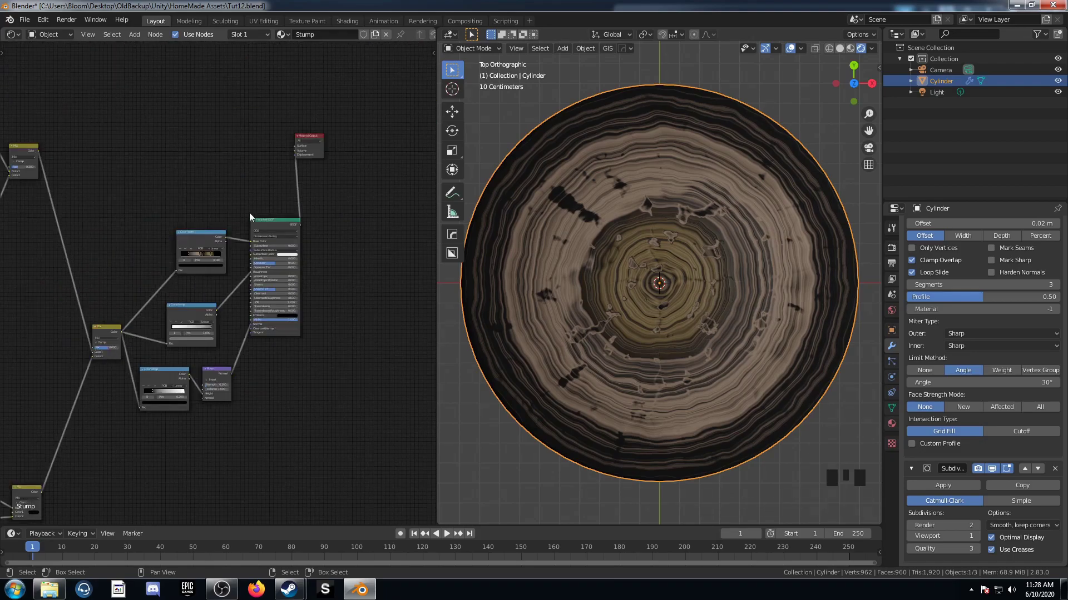